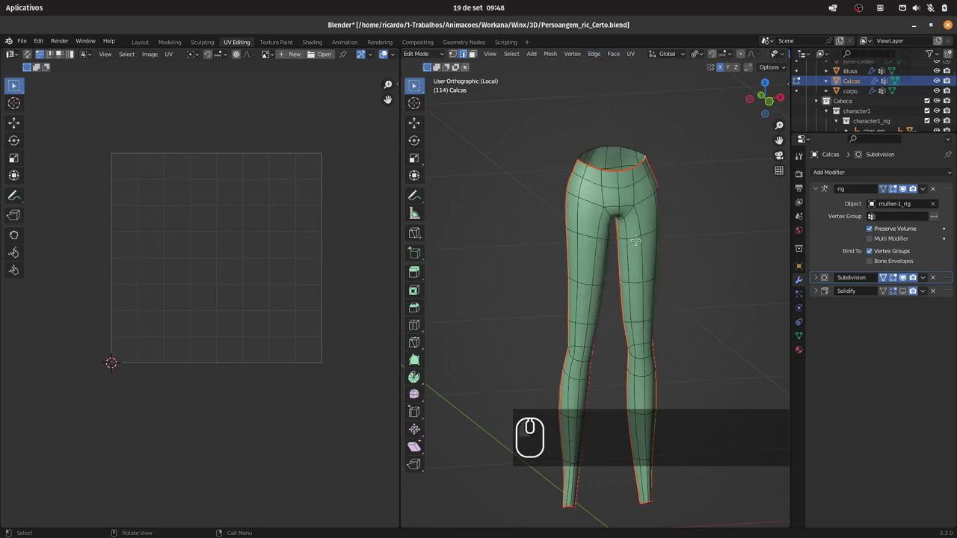
Unwrap the pants and rotate both UV islands 90° upright, shifting them into the UV square
{"action": "type", "text": "1"}
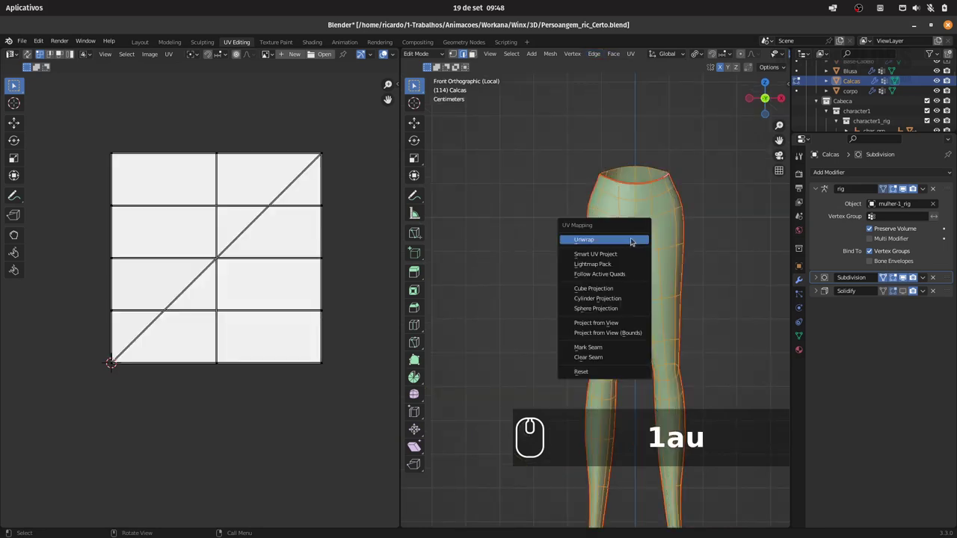
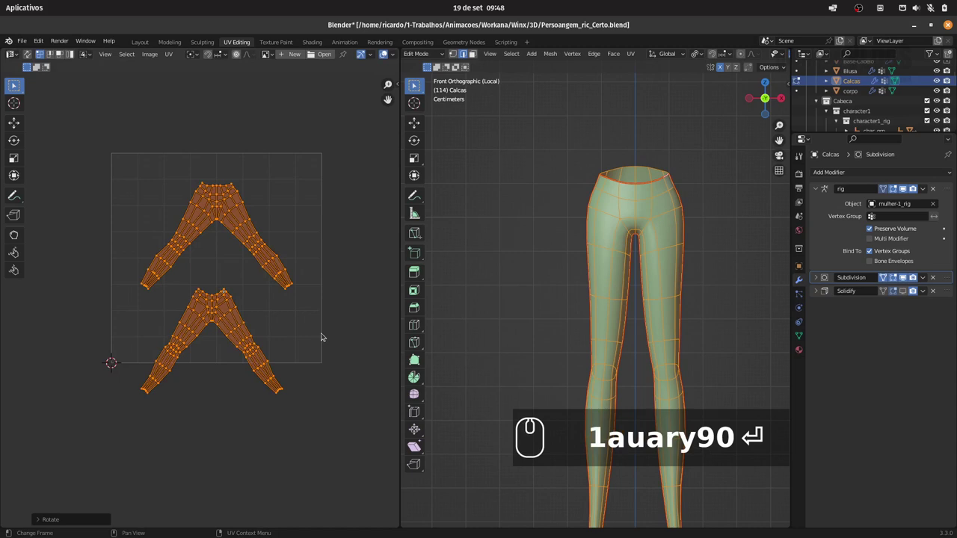
{"action": "key", "text": "g"}
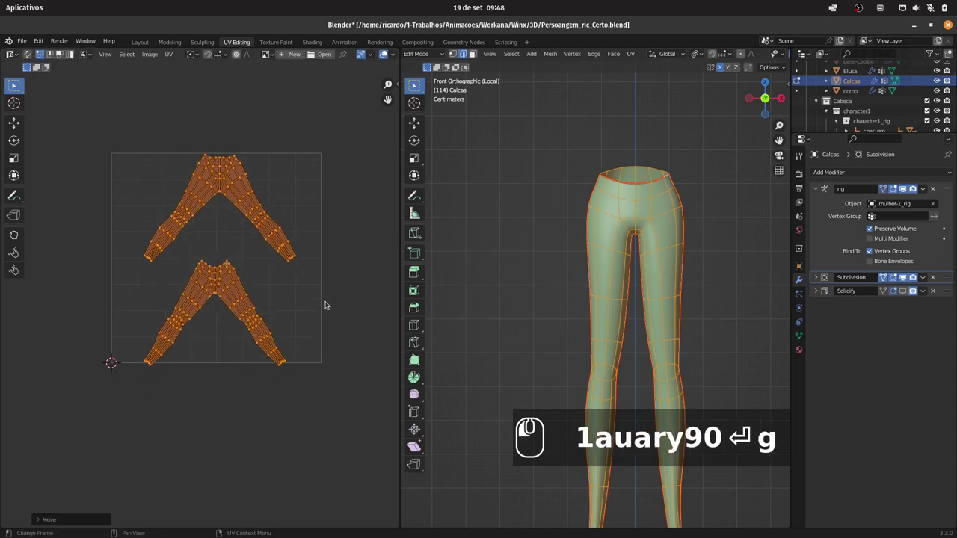
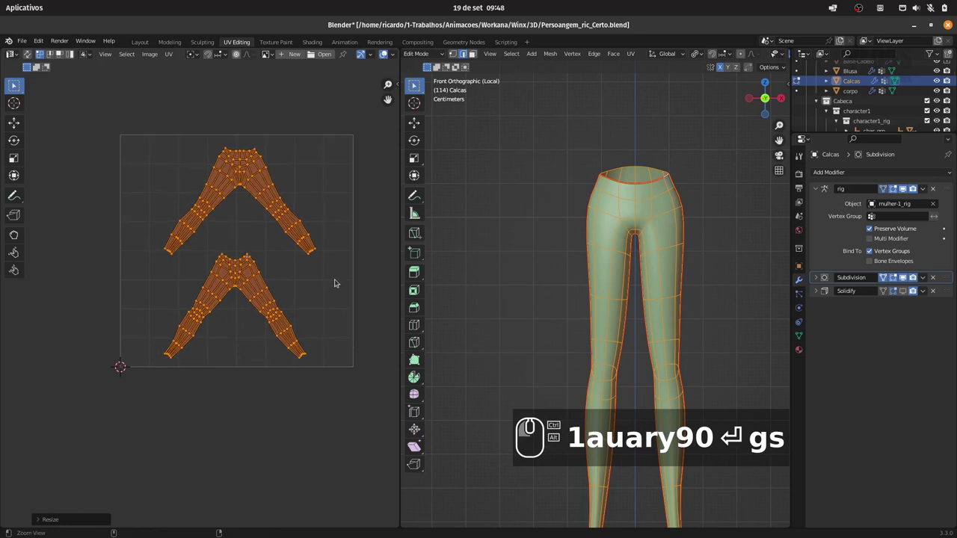
{"action": "type", "text": "1auary90⏎gs"}
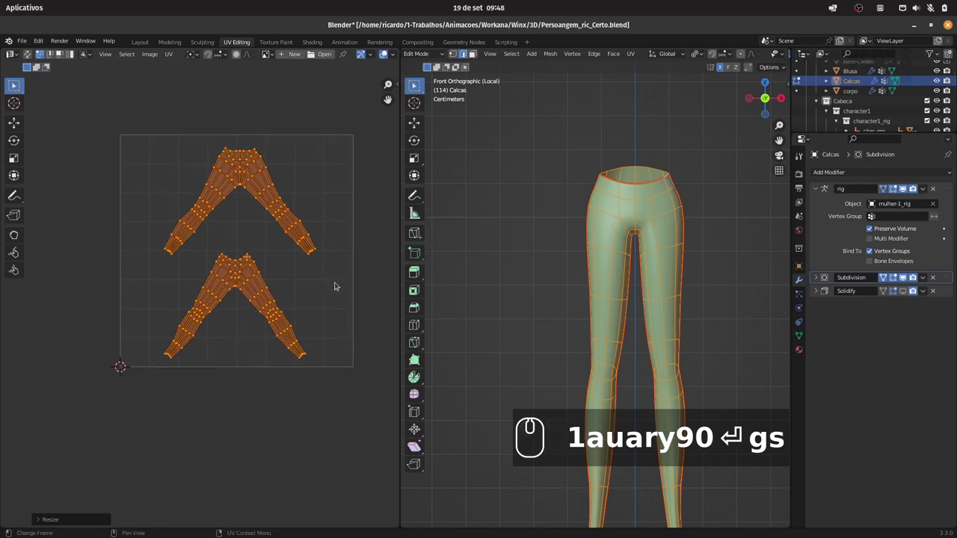
{"action": "type", "text": "gx"}
{"action": "left_click", "coordinate": [336, 285]}
Box-select the lower pants island, resize it and move it up to stack under the other island
{"action": "left_click_drag", "start_coordinate": [154, 386], "coordinate": [226, 264]}
{"action": "type", "text": "b"}
{"action": "left_click_drag", "start_coordinate": [192, 251], "coordinate": [306, 309]}
{"action": "type", "text": "gx"}
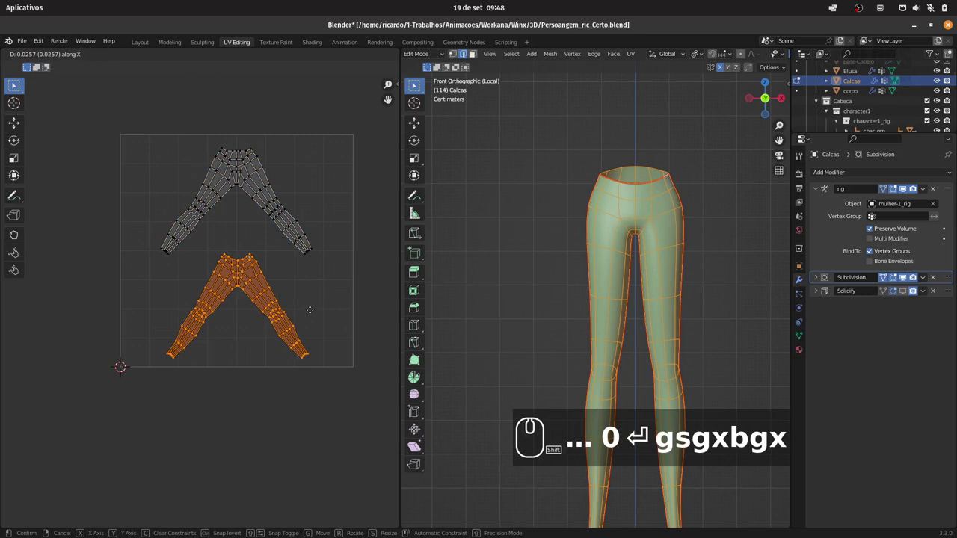
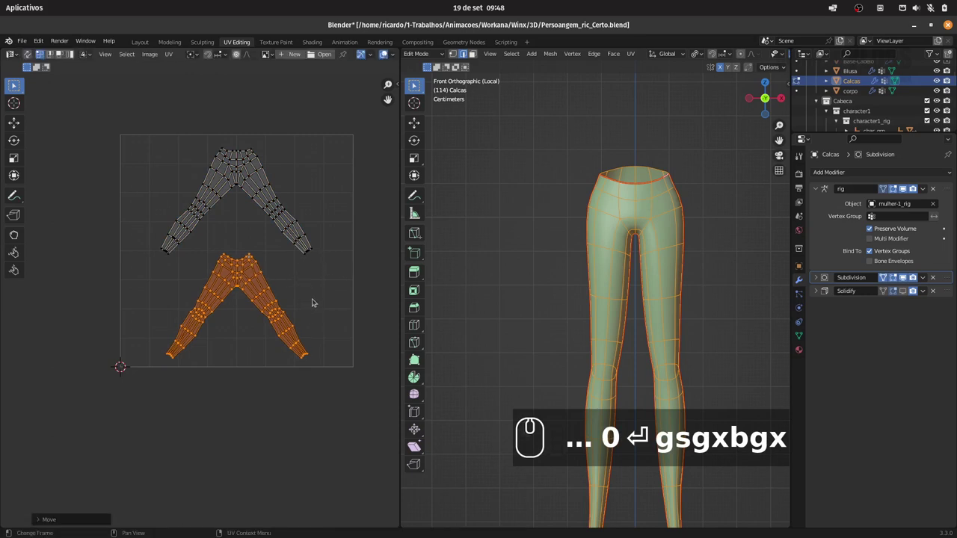
{"action": "type", "text": "s"}
{"action": "left_click", "coordinate": [344, 293]}
{"action": "type", "text": "gz"}
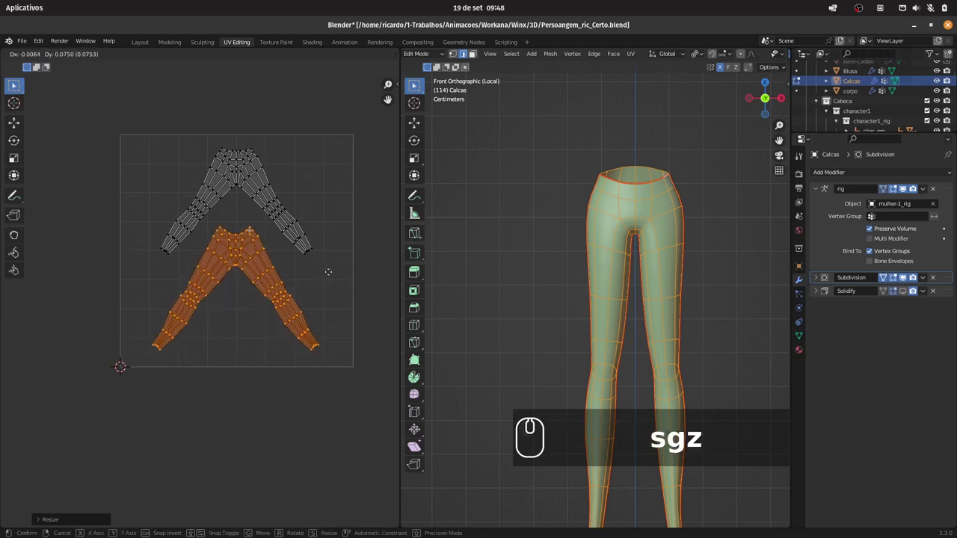
{"action": "type", "text": "y"}
{"action": "left_click", "coordinate": [328, 270]}
Select both pants islands and enlarge them to fill the texture square
{"action": "left_click", "coordinate": [122, 151]}
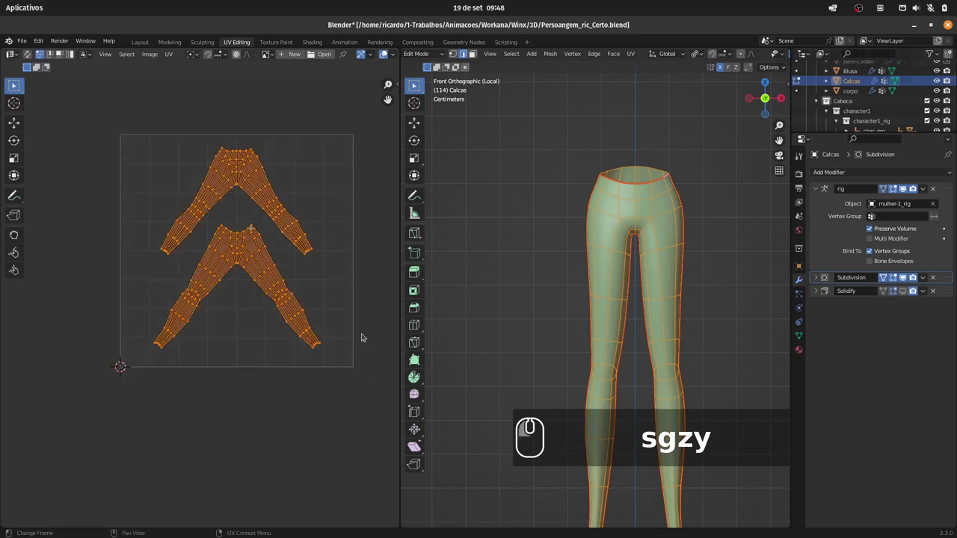
{"action": "type", "text": "s"}
{"action": "left_click", "coordinate": [379, 281]}
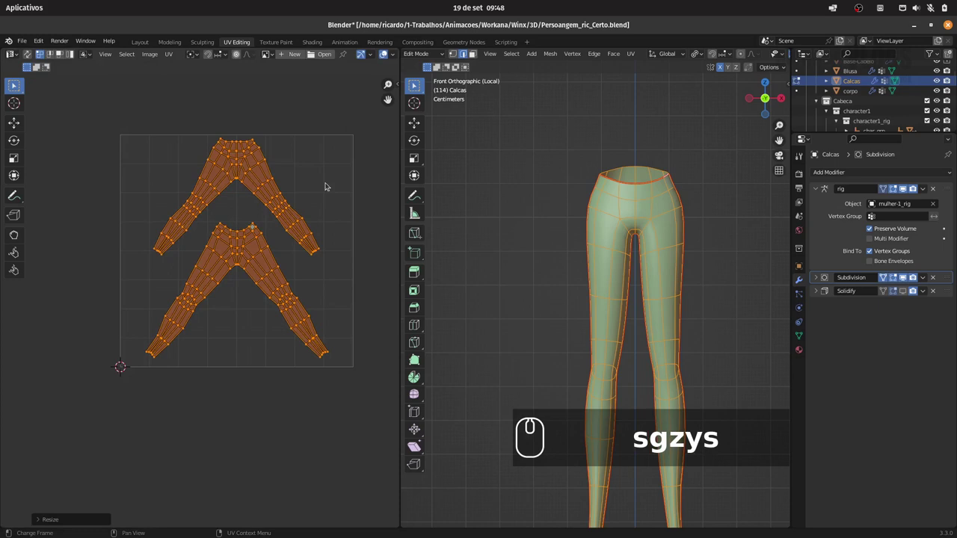
{"action": "left_click", "coordinate": [316, 163]}
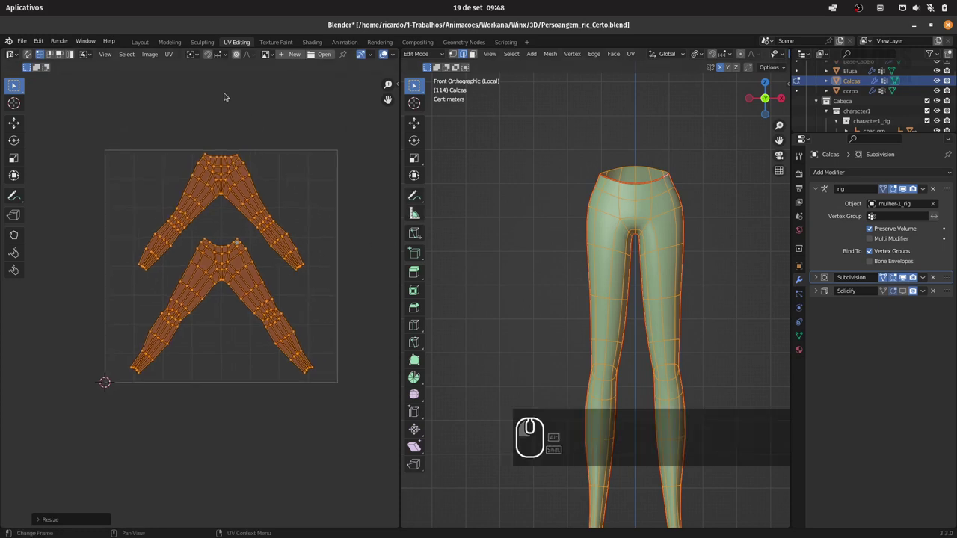
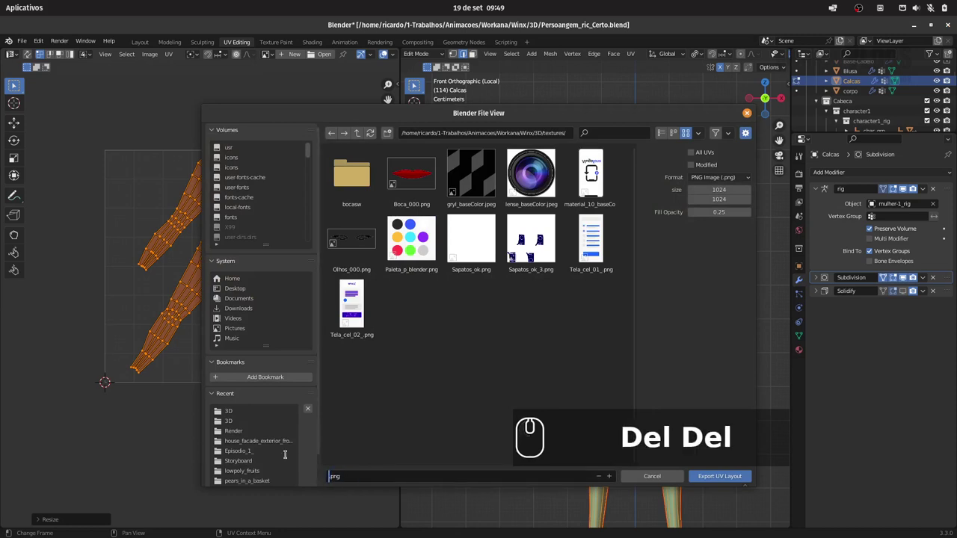
Export the pants UV layout as UV_calca_pants.png to the textures folder and save the scene
{"action": "type", "text": "uv_"}
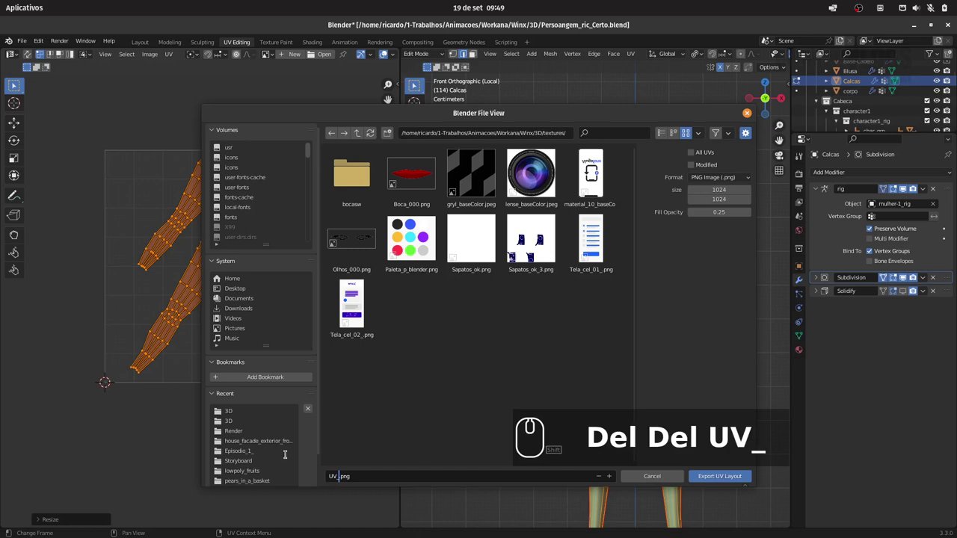
{"action": "type", "text": "alca"}
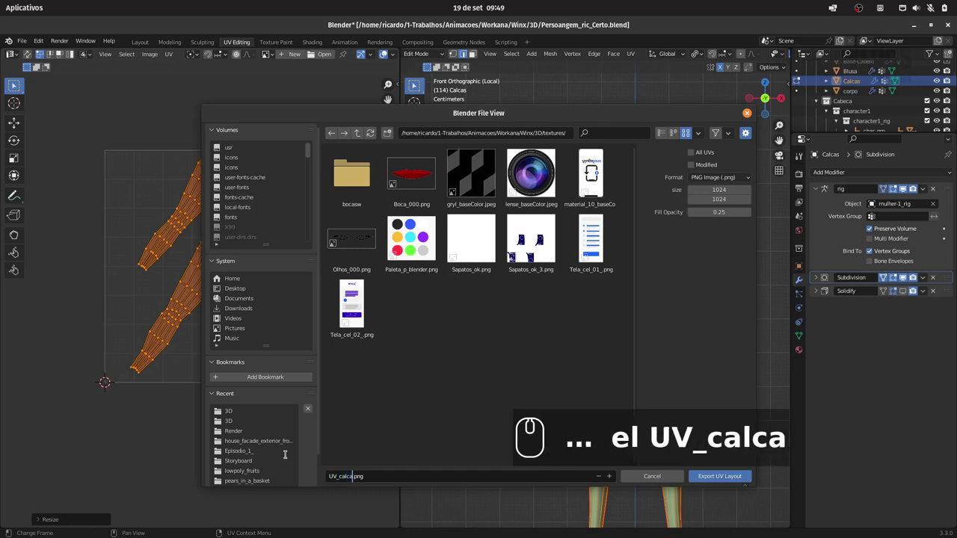
{"action": "type", "text": "_pants"}
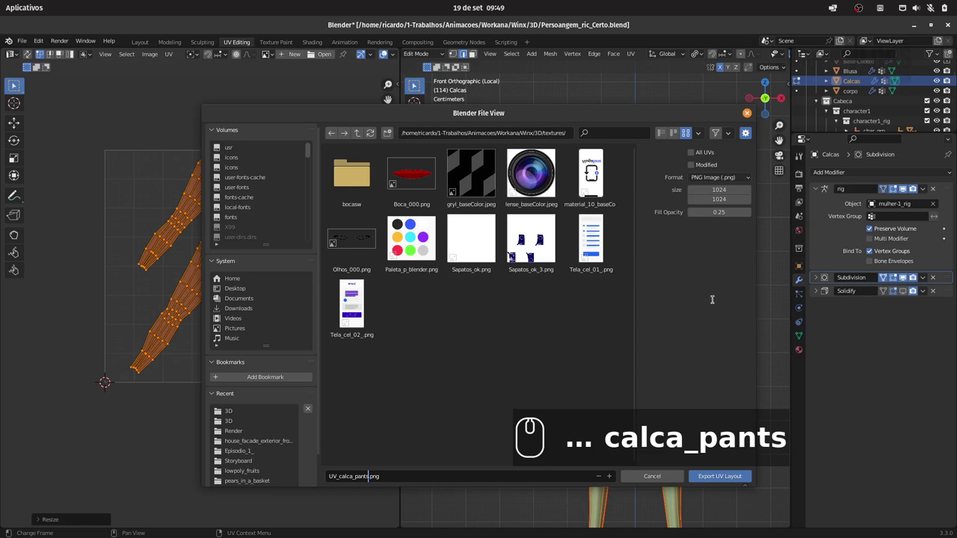
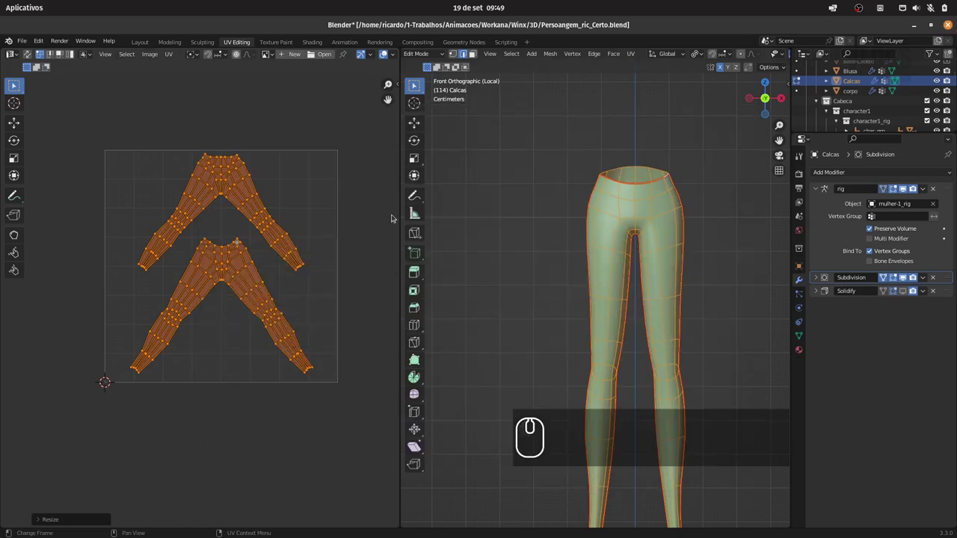
{"action": "key", "text": "ctrl+s"}
Leave the isolated pants view and select the Blusa shirt for UV layout export
{"action": "key", "text": "KP_Divide"}
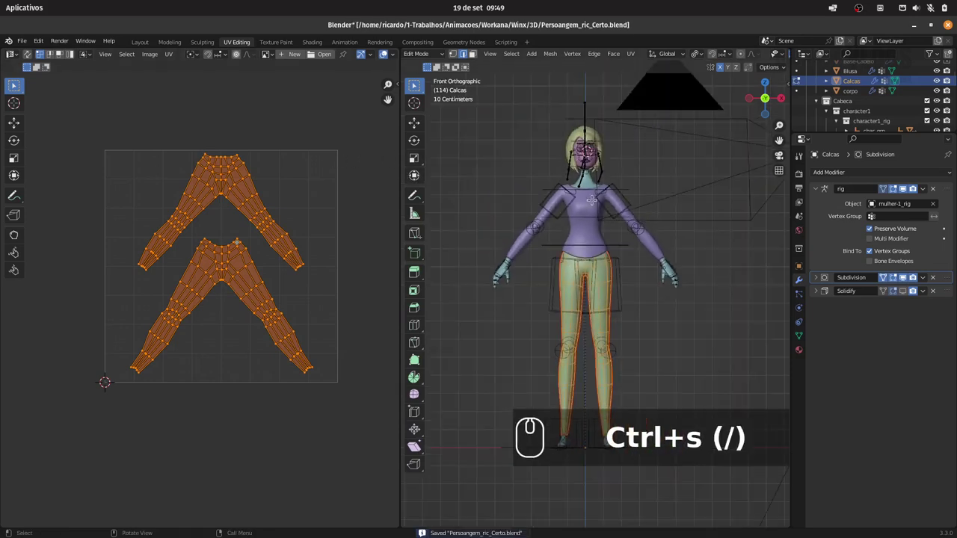
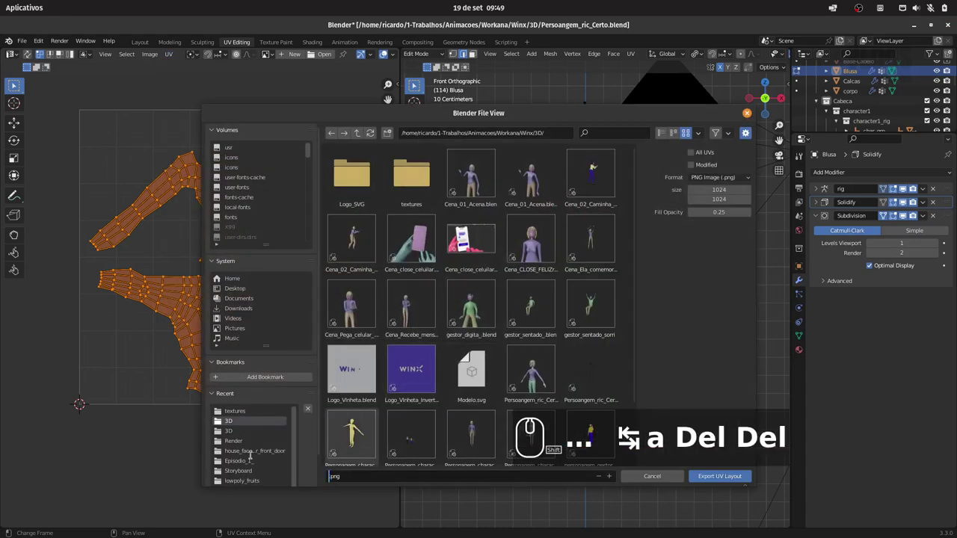
{"action": "key", "text": "shift+b"}
{"action": "type", "text": "us"}
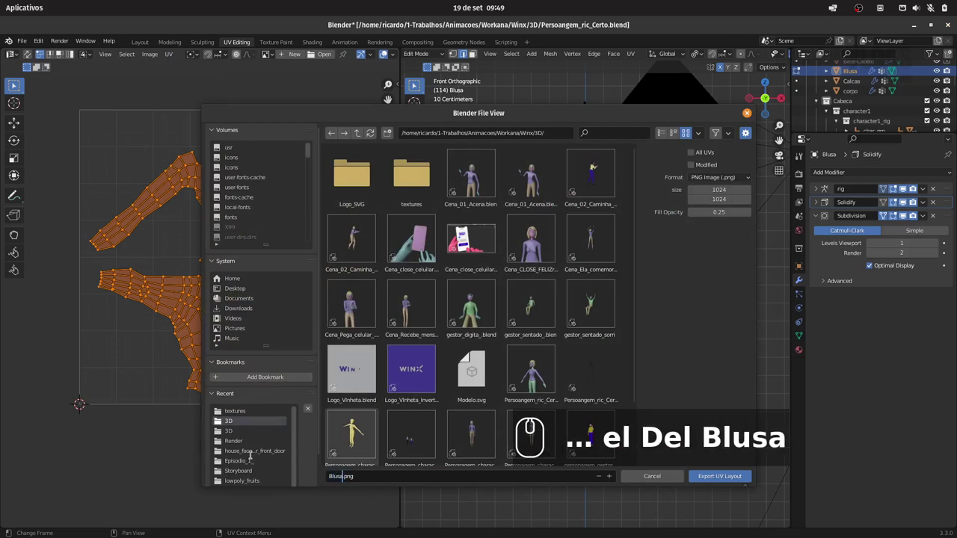
Name the shirt layout export file UV_blusa_shirt.png, correcting a mistyped start
{"action": "type", "text": "a_"}
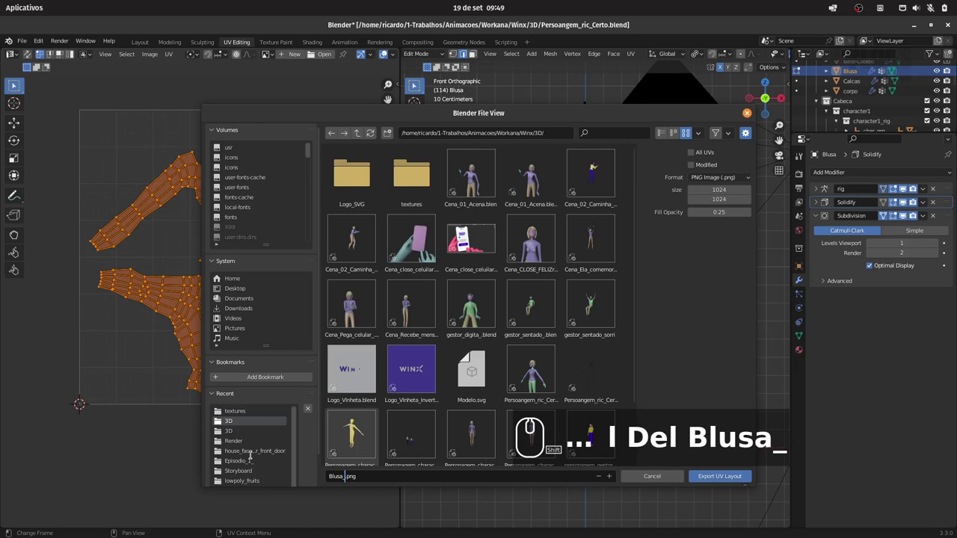
{"action": "key", "text": "BackSpace"}
{"action": "key", "text": "BackSpace"}
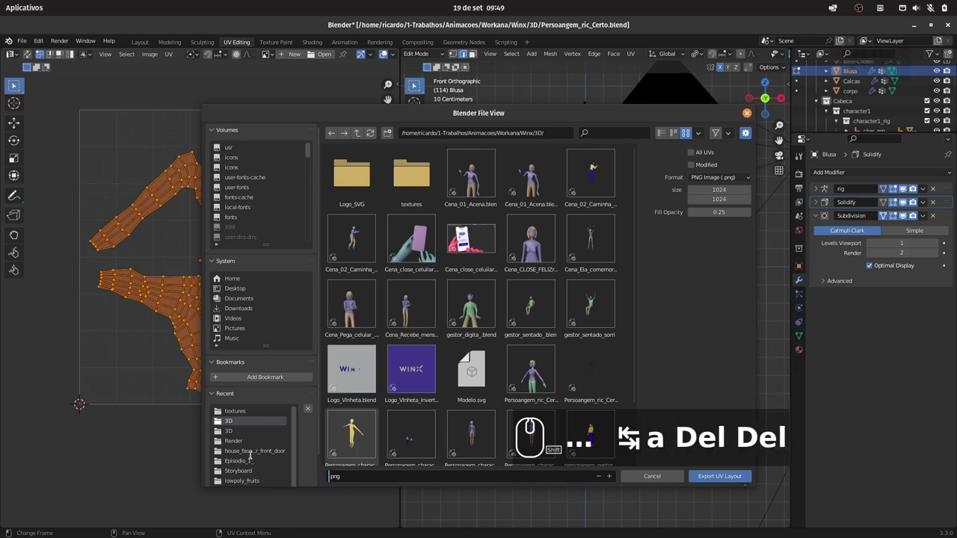
{"action": "type", "text": "uv_blusa_shirt"}
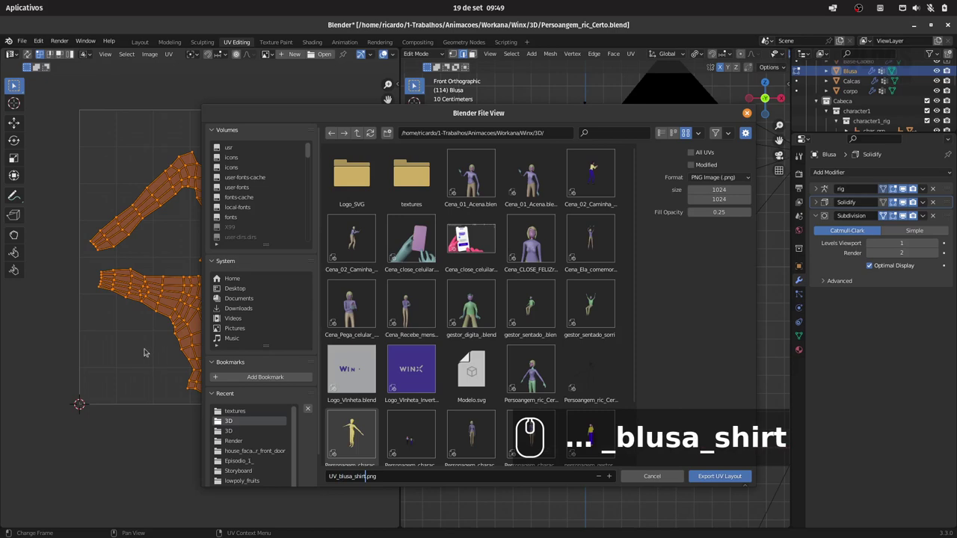
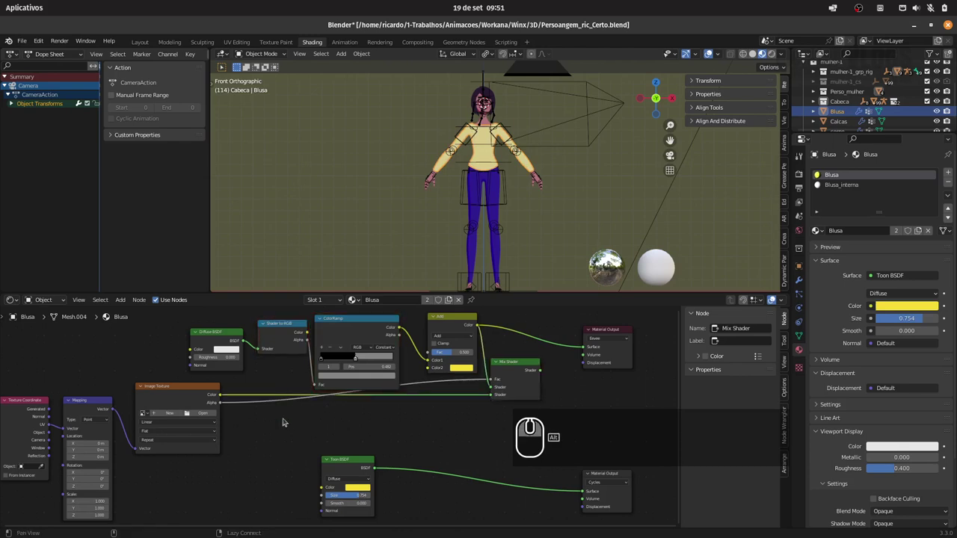
Move the small node along the image texture's links in the shirt material's Shader Editor
{"action": "left_click", "coordinate": [279, 391]}
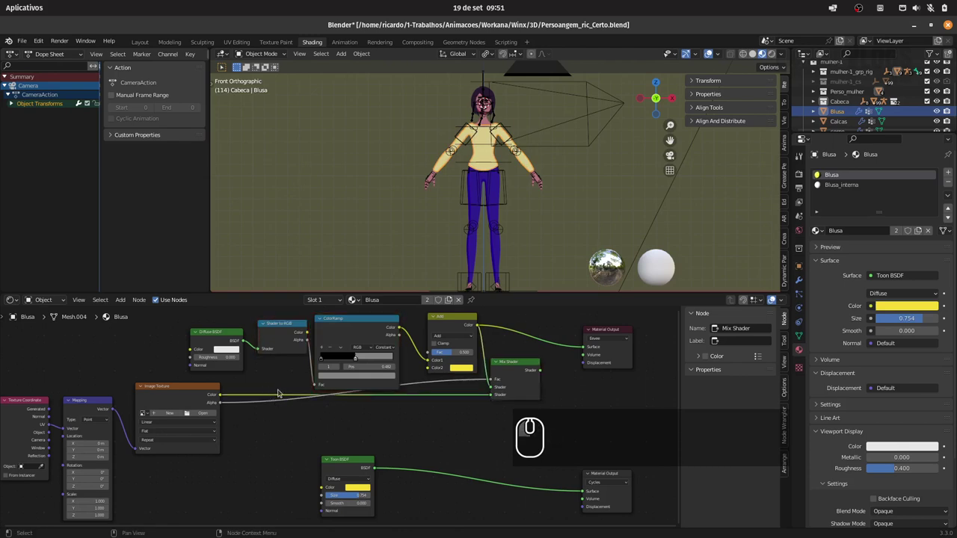
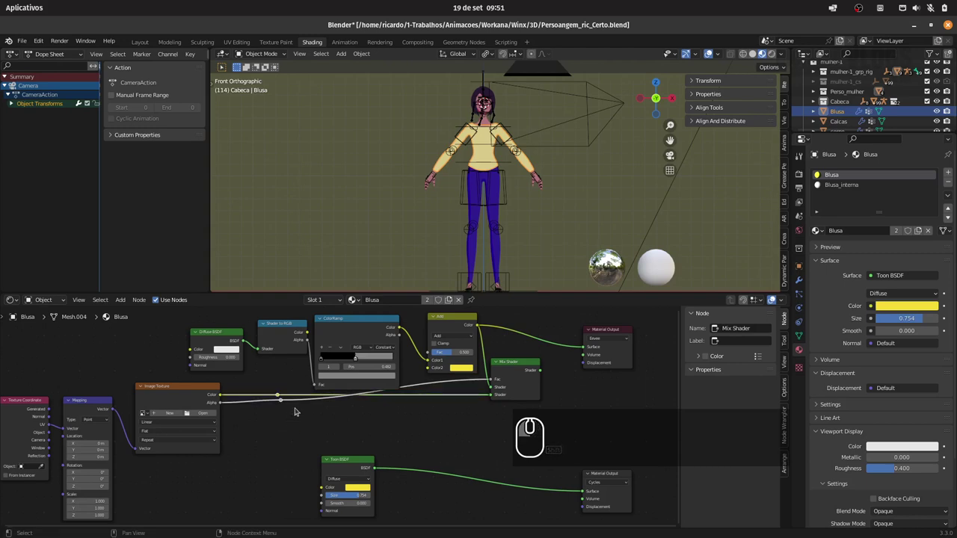
{"action": "key", "text": "g"}
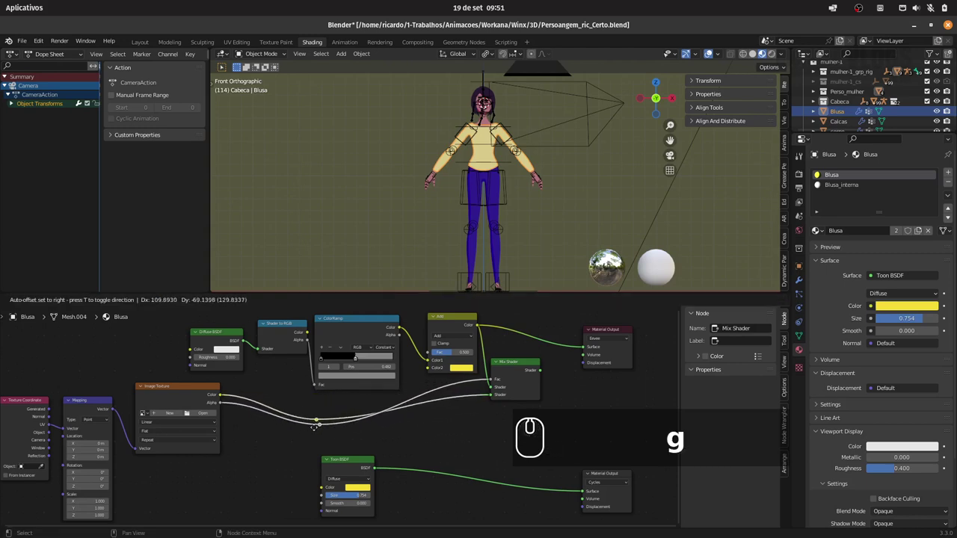
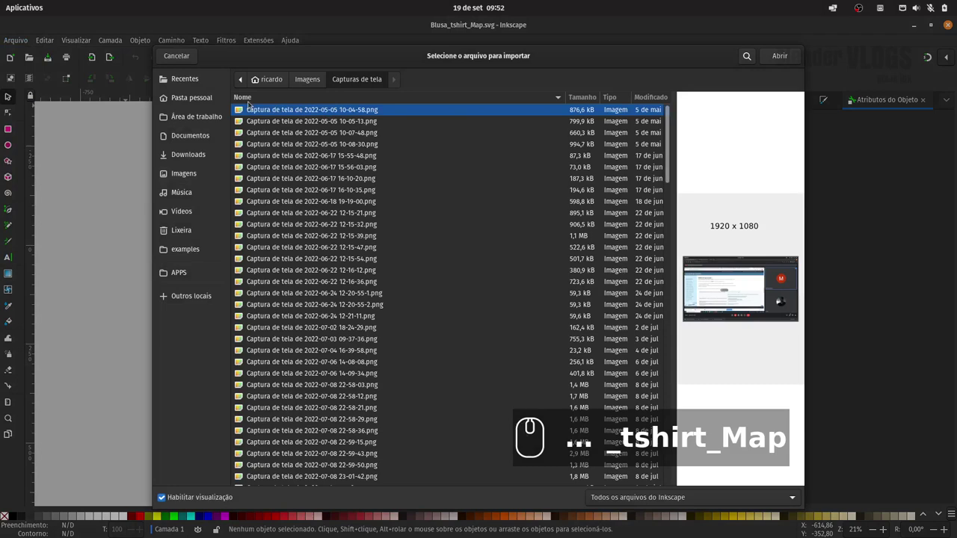
Browse to the 3D project's textures folder and choose UV_blusa_shirt.png for import into Inkscape
{"action": "left_click", "coordinate": [209, 98]}
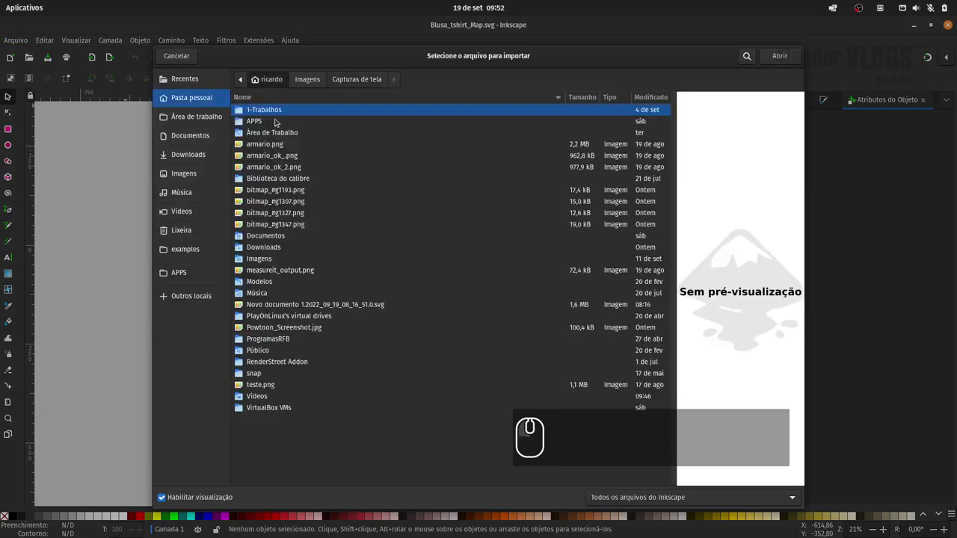
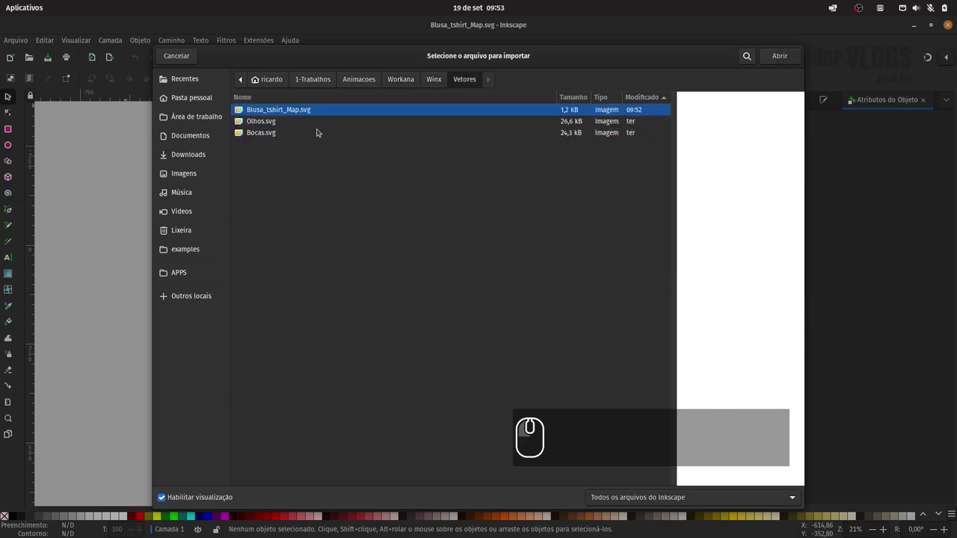
{"action": "left_click", "coordinate": [438, 83]}
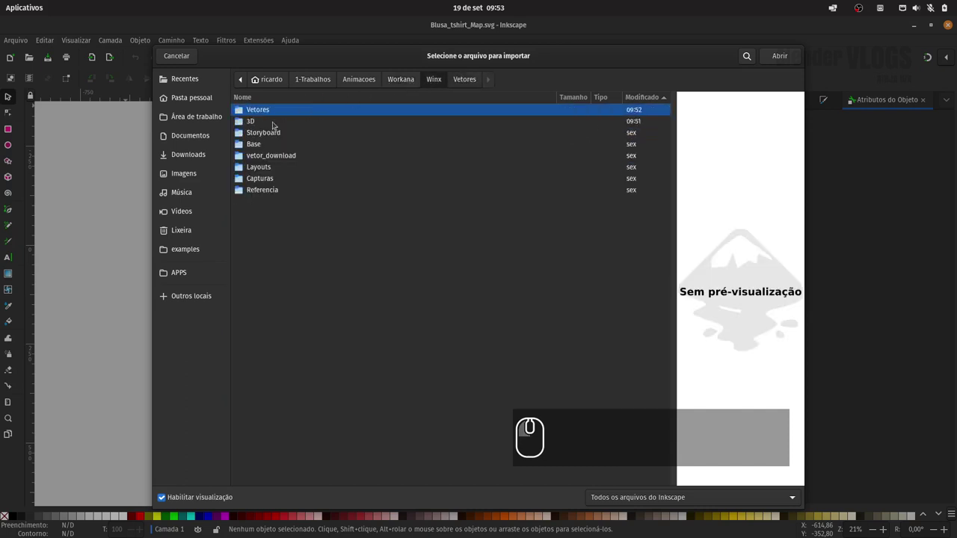
{"action": "double_click", "coordinate": [266, 124]}
{"action": "left_click", "coordinate": [278, 121]}
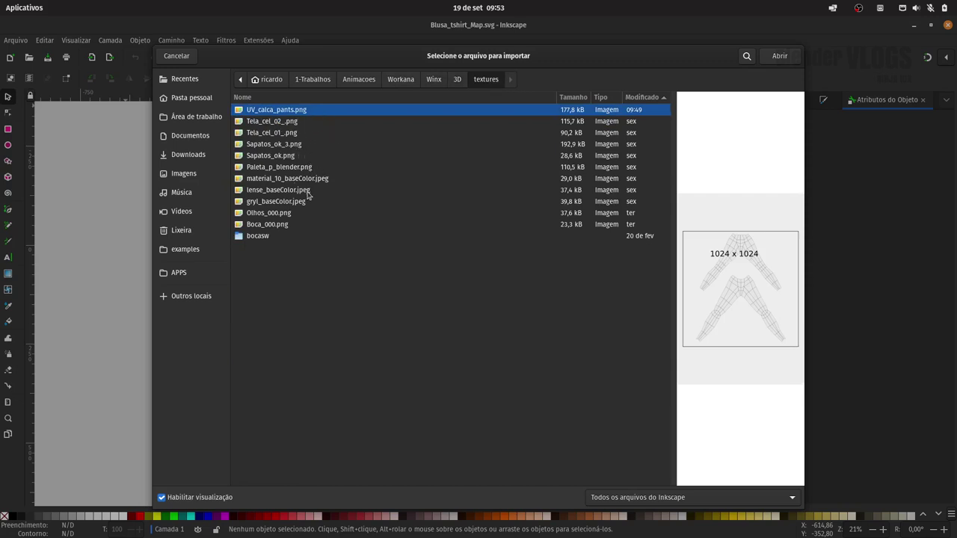
{"action": "left_click", "coordinate": [463, 81]}
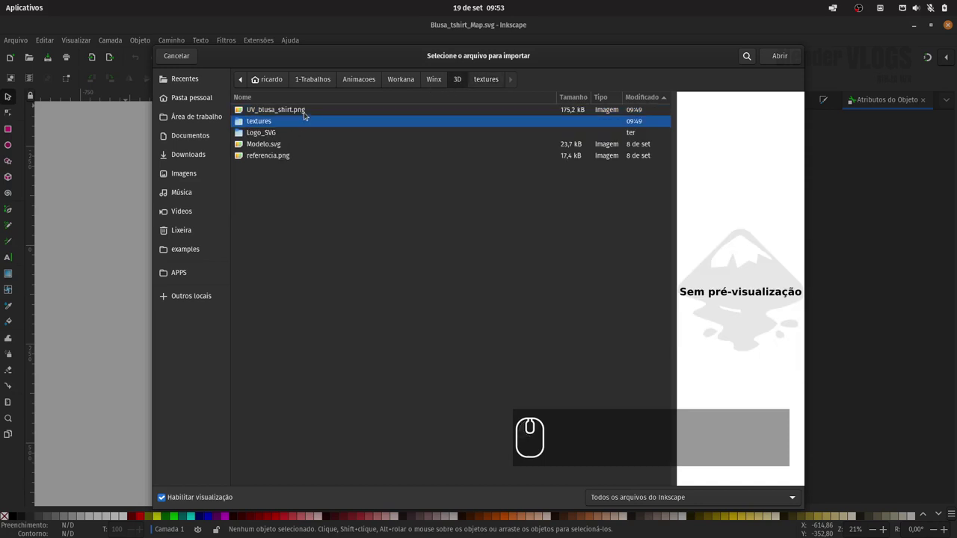
{"action": "left_click", "coordinate": [776, 60]}
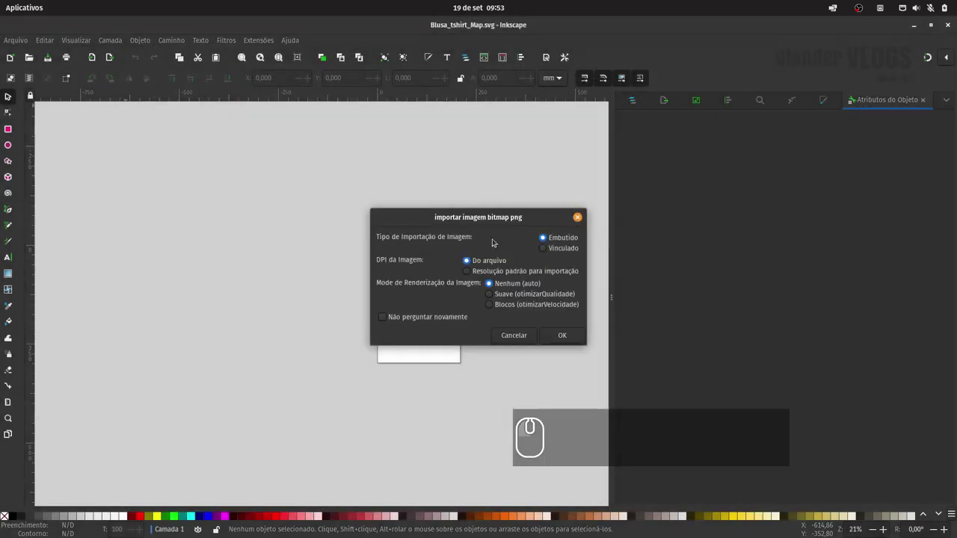
Place the 1024×1024 shirt UV layout on the canvas as an embedded image
{"action": "left_click_drag", "start_coordinate": [572, 335], "coordinate": [322, 283]}
{"action": "key", "text": "g"}
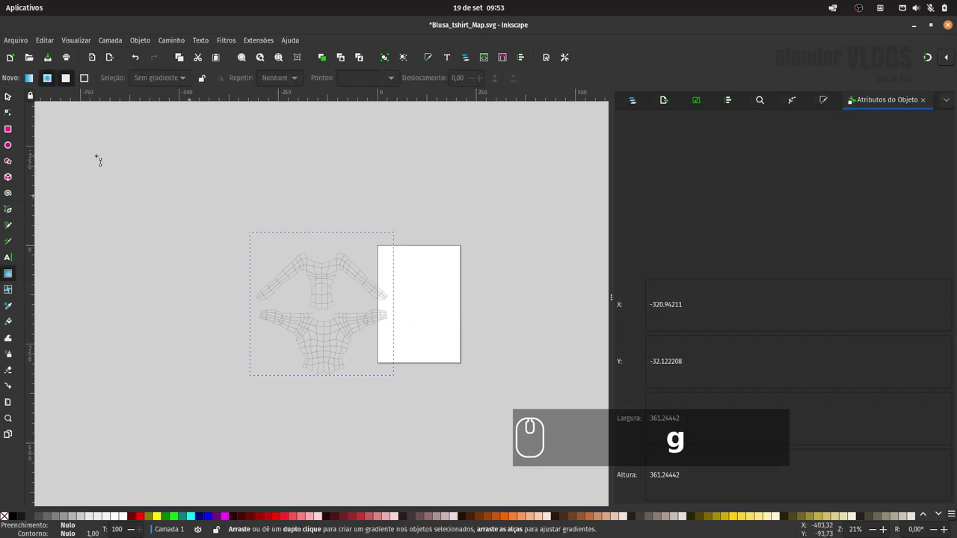
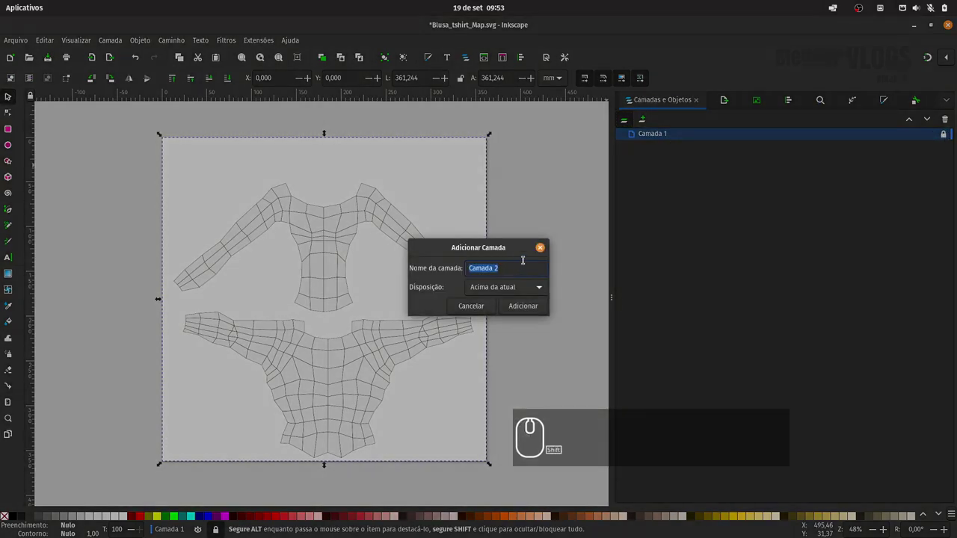
Create a new layer named Vetor_vector above the locked layout image layer
{"action": "type", "text": "veto"}
{"action": "type", "text": "r_vector_vector"}
{"action": "key", "text": "Return"}
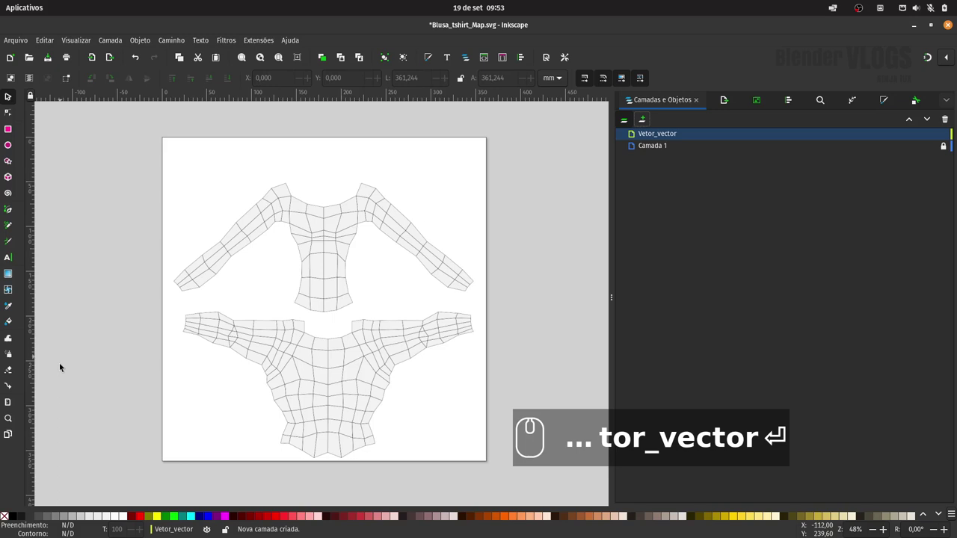
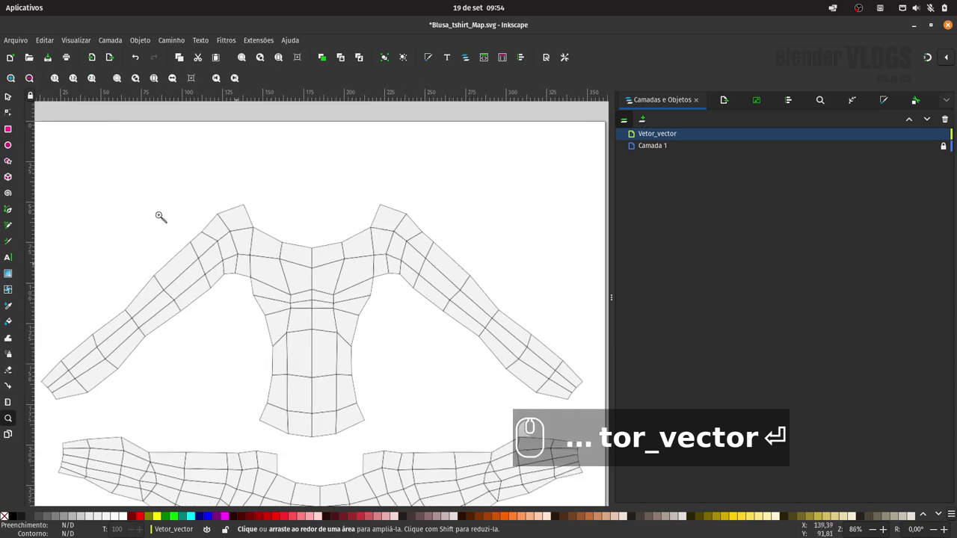
{"action": "left_click", "coordinate": [13, 100]}
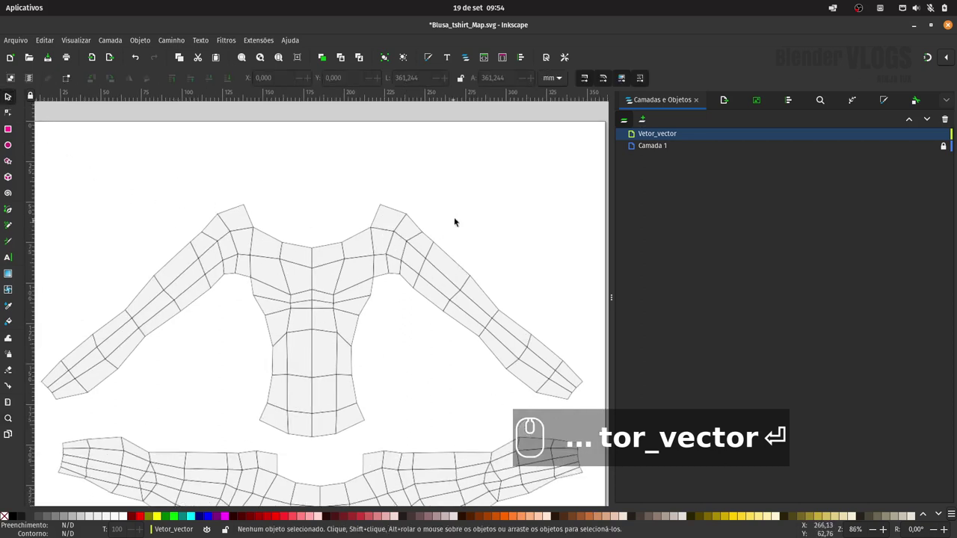
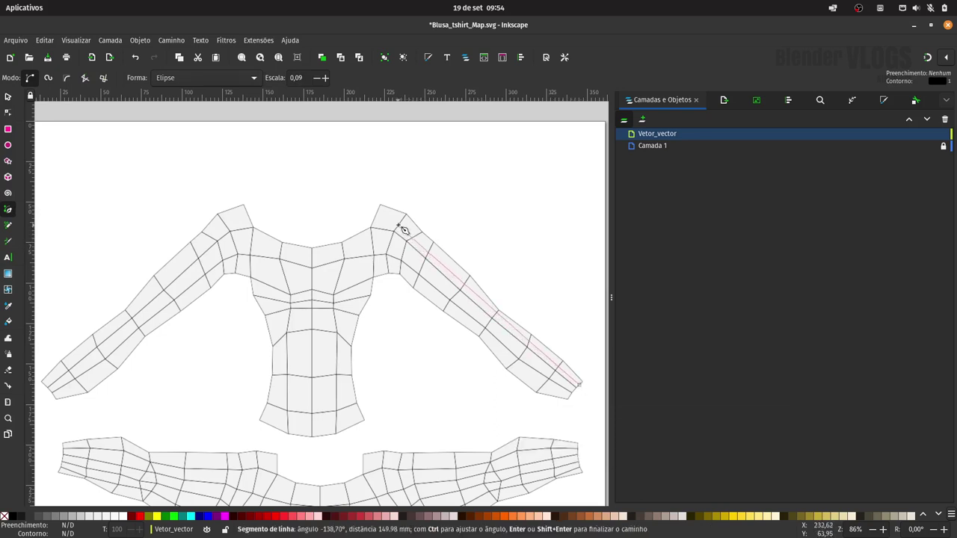
Discard a wrongly filled seam shape and set the Bezier pen's shape to None
{"action": "left_click", "coordinate": [411, 225]}
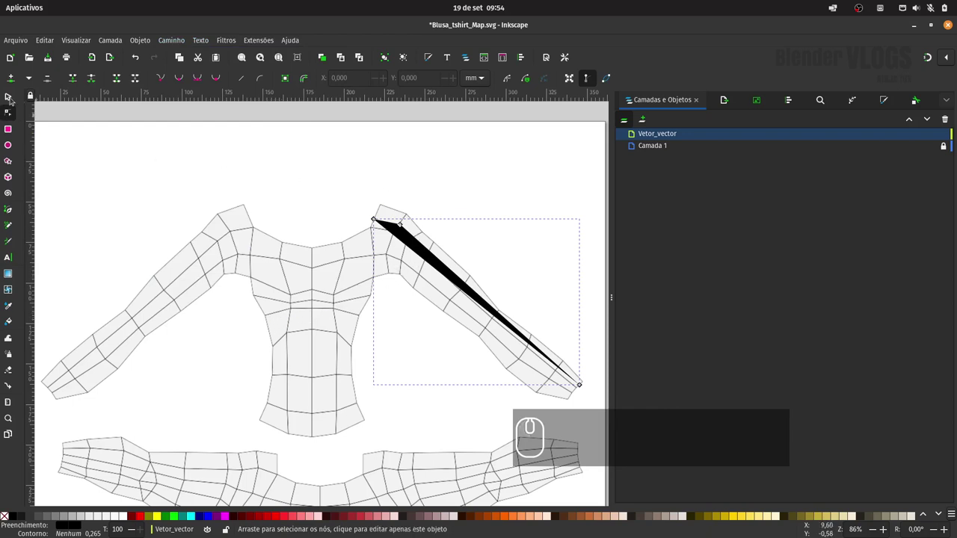
{"action": "key", "text": "Delete"}
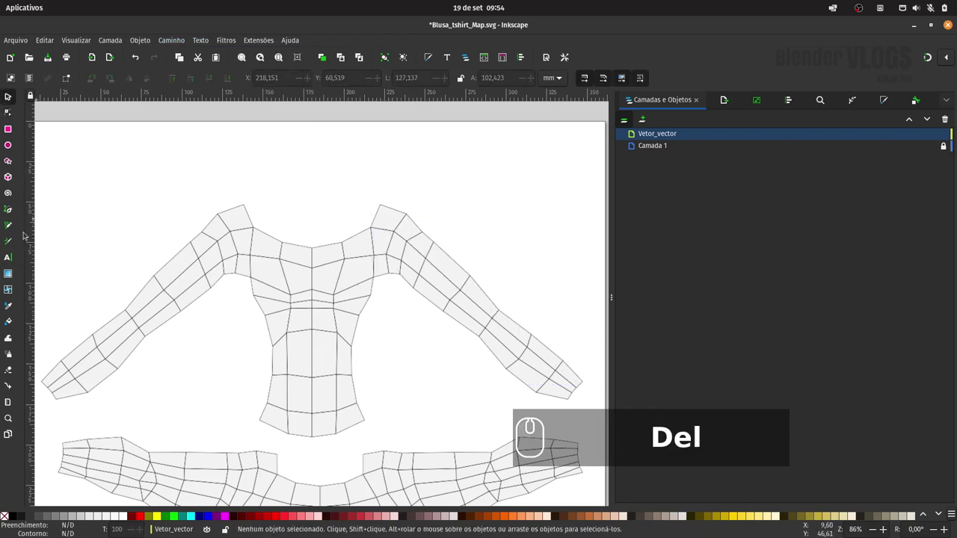
{"action": "left_click", "coordinate": [17, 209]}
{"action": "left_click_drag", "start_coordinate": [216, 79], "coordinate": [200, 45]}
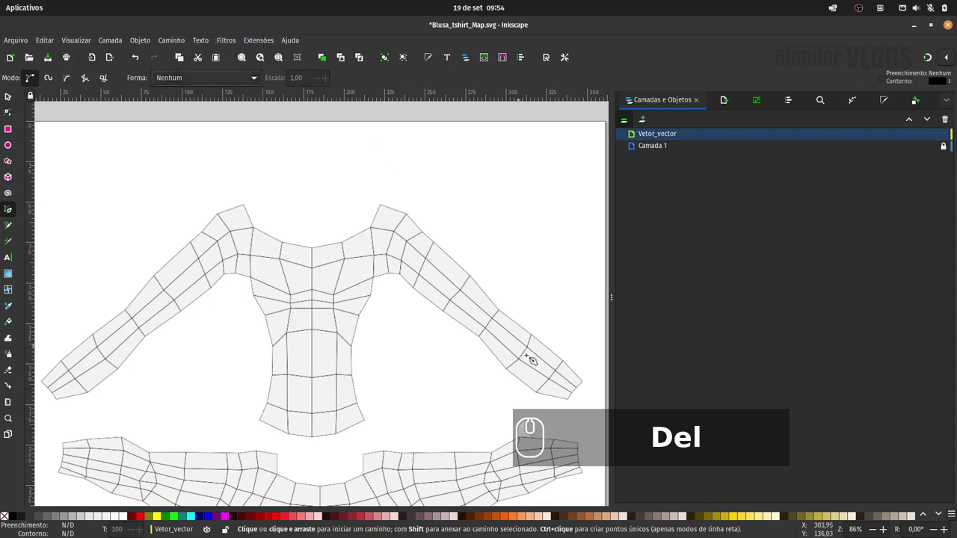
Draw a seam line from the right shoulder down the sleeve to the cuff
{"action": "left_click_drag", "start_coordinate": [587, 387], "coordinate": [408, 230]}
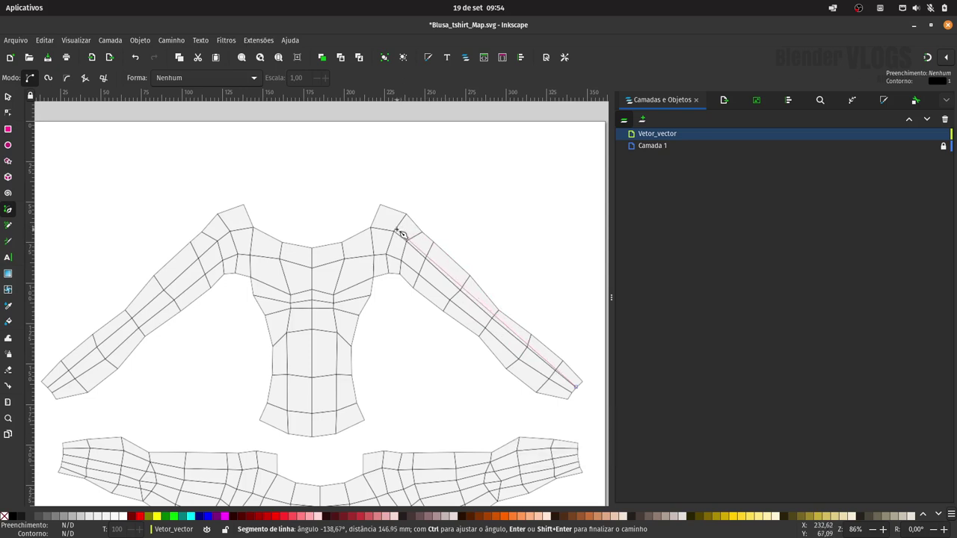
{"action": "left_click_drag", "start_coordinate": [383, 224], "coordinate": [11, 99]}
{"action": "left_click", "coordinate": [26, 105]}
{"action": "left_click_drag", "start_coordinate": [88, 164], "coordinate": [124, 179]}
{"action": "key", "text": "space"}
Draw a seam line from the left cuff up the sleeve to the shoulder and deselect
{"action": "left_click_drag", "start_coordinate": [182, 172], "coordinate": [28, 309]}
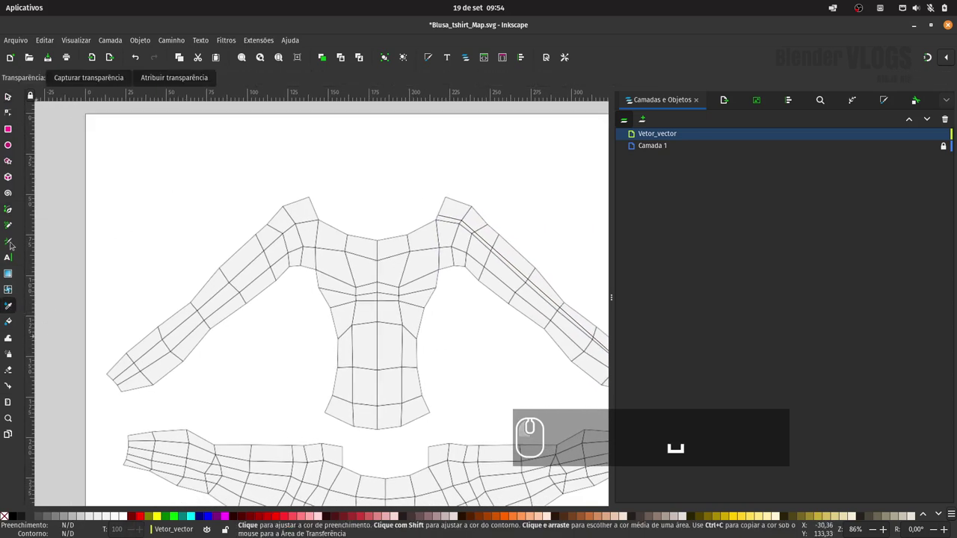
{"action": "left_click", "coordinate": [26, 210]}
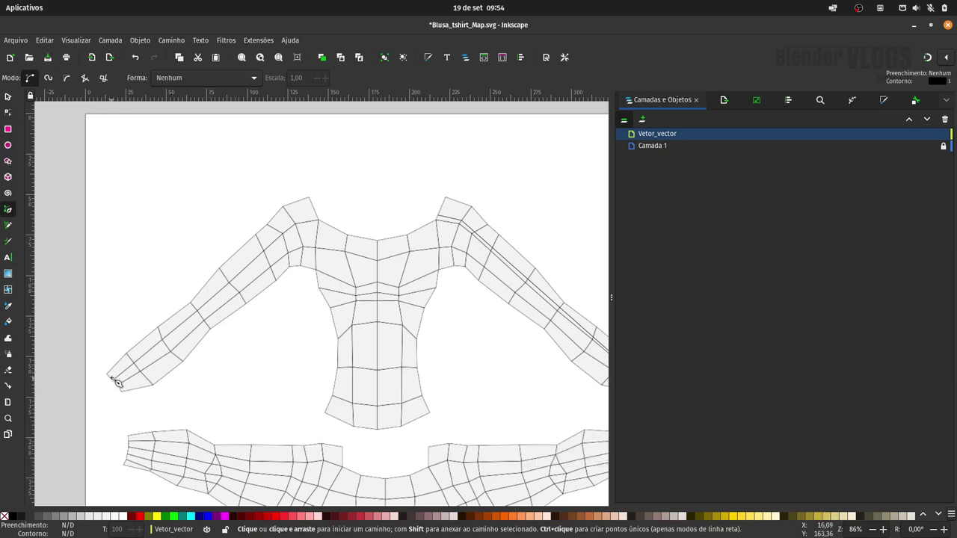
{"action": "left_click_drag", "start_coordinate": [124, 379], "coordinate": [305, 223]}
{"action": "left_click", "coordinate": [306, 223]}
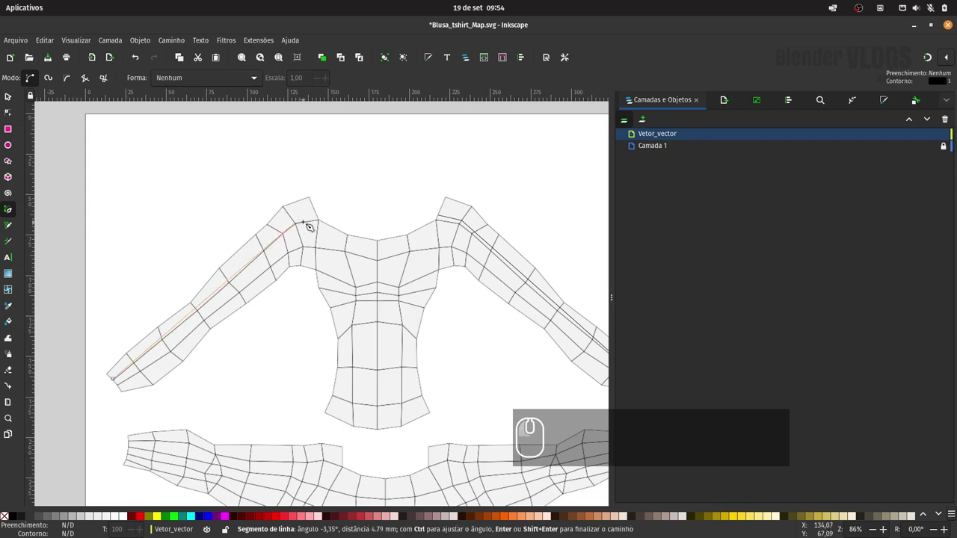
{"action": "key", "text": "Delete"}
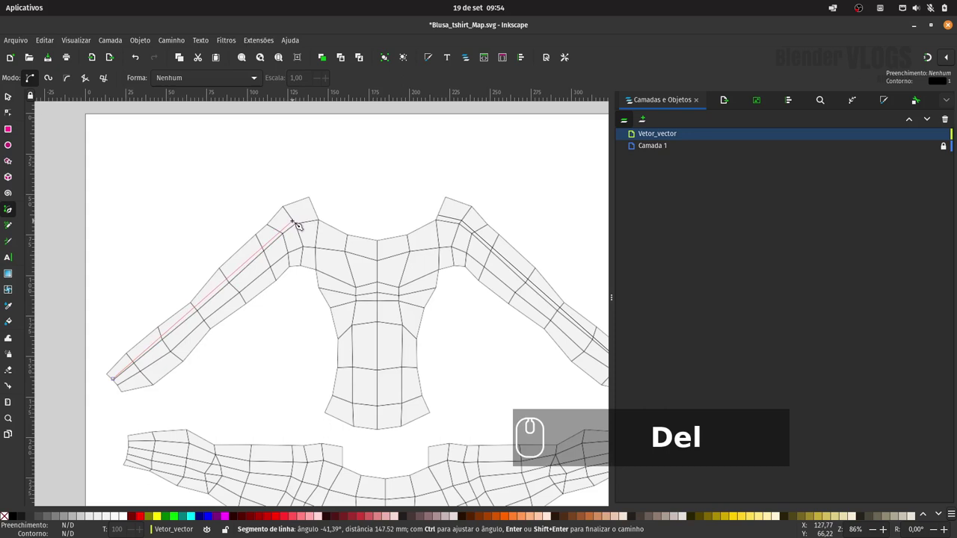
{"action": "left_click", "coordinate": [305, 221]}
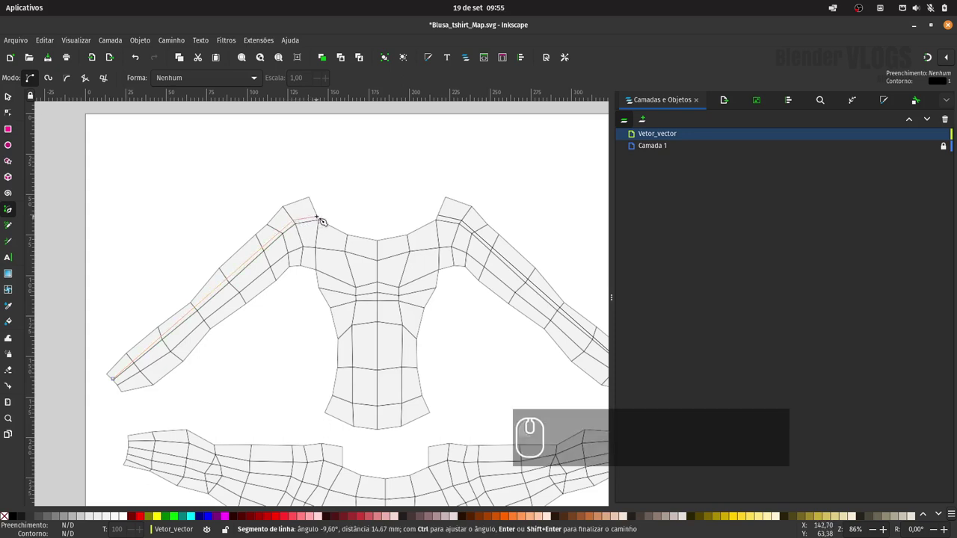
{"action": "double_click", "coordinate": [326, 217]}
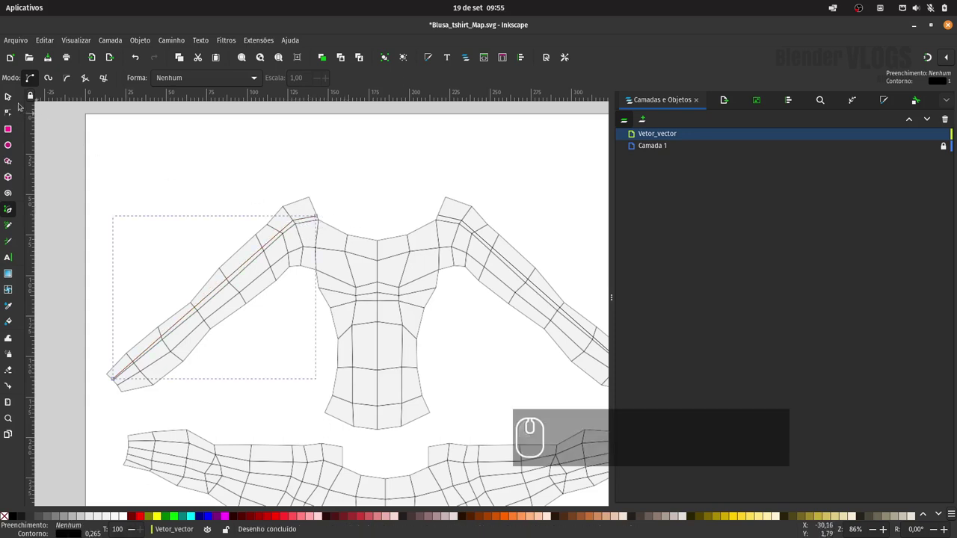
{"action": "left_click", "coordinate": [18, 94]}
{"action": "left_click", "coordinate": [372, 182]}
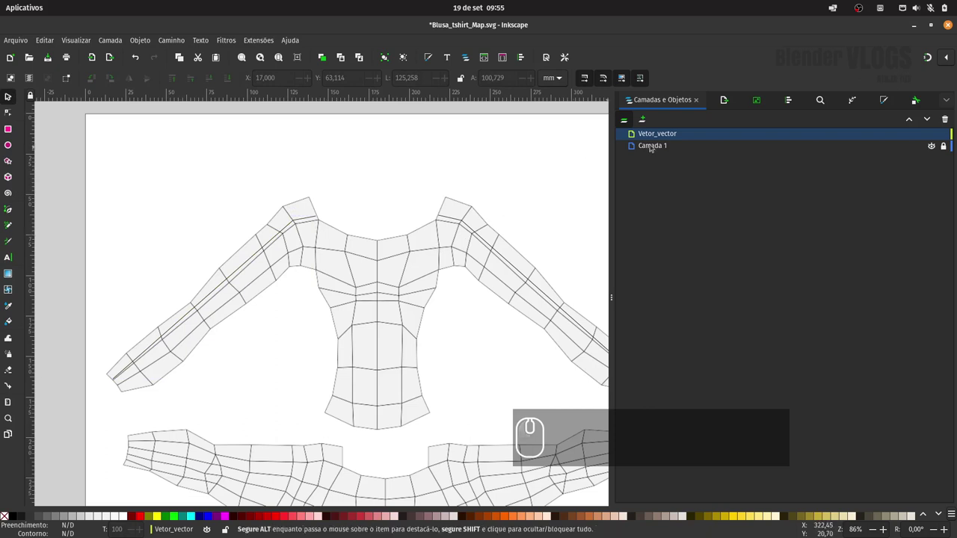
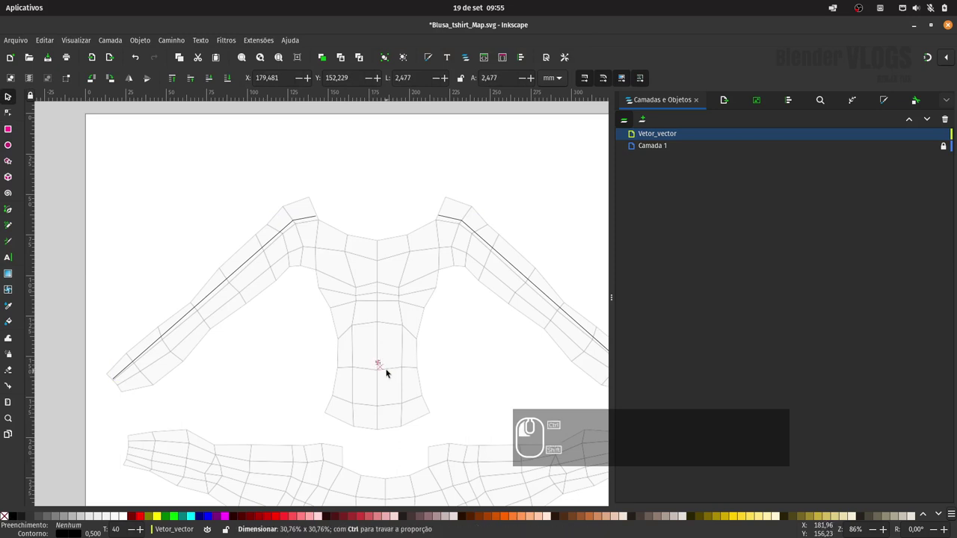
Select the stray small dot on the shirt torso and delete it
{"action": "left_click_drag", "start_coordinate": [381, 360], "coordinate": [385, 379]}
{"action": "left_click", "coordinate": [384, 379]}
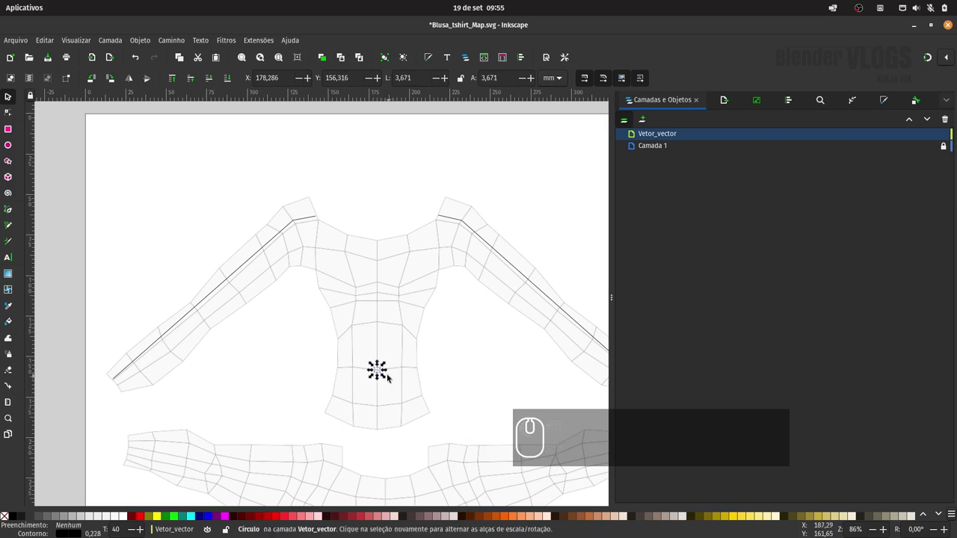
{"action": "key", "text": "Delete"}
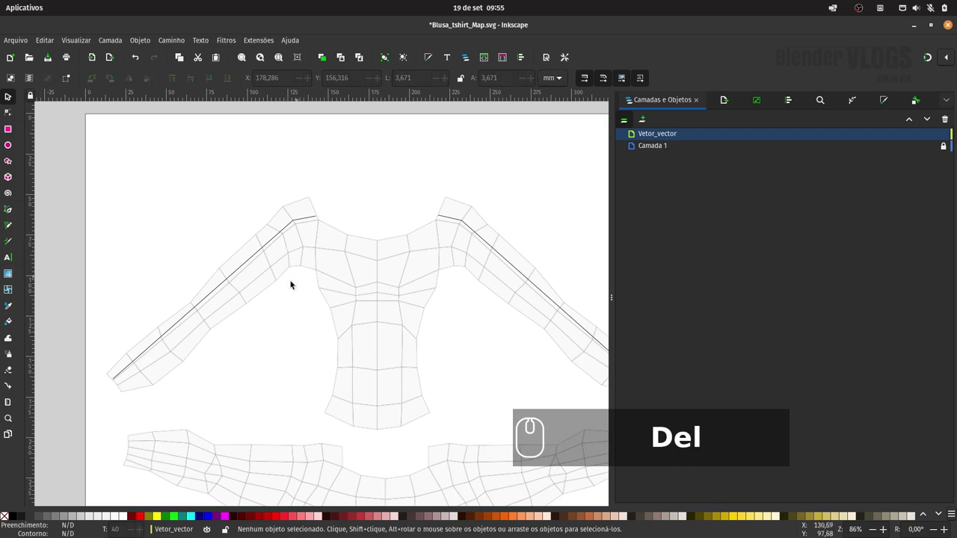
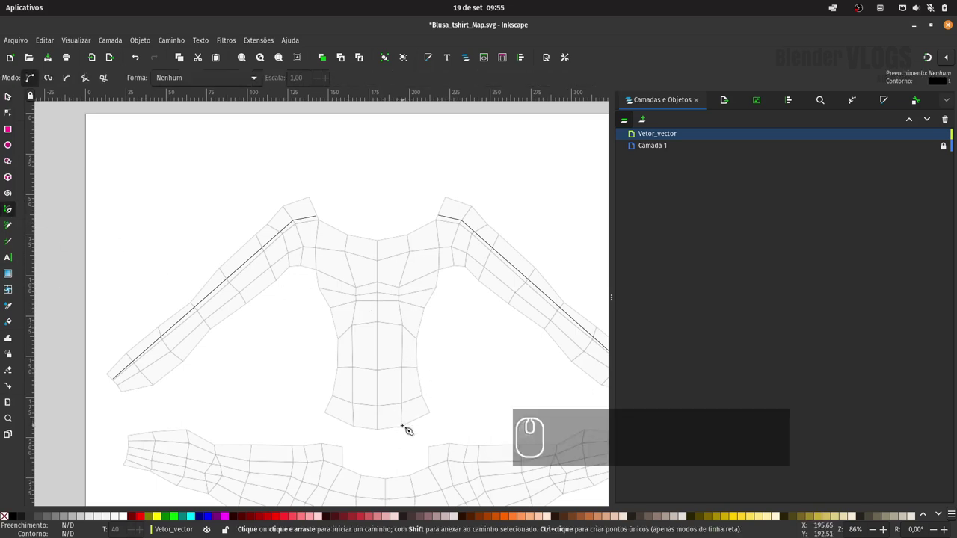
Draw the first vertical seam from the torso's lower edge up to the neckline
{"action": "left_click", "coordinate": [411, 427]}
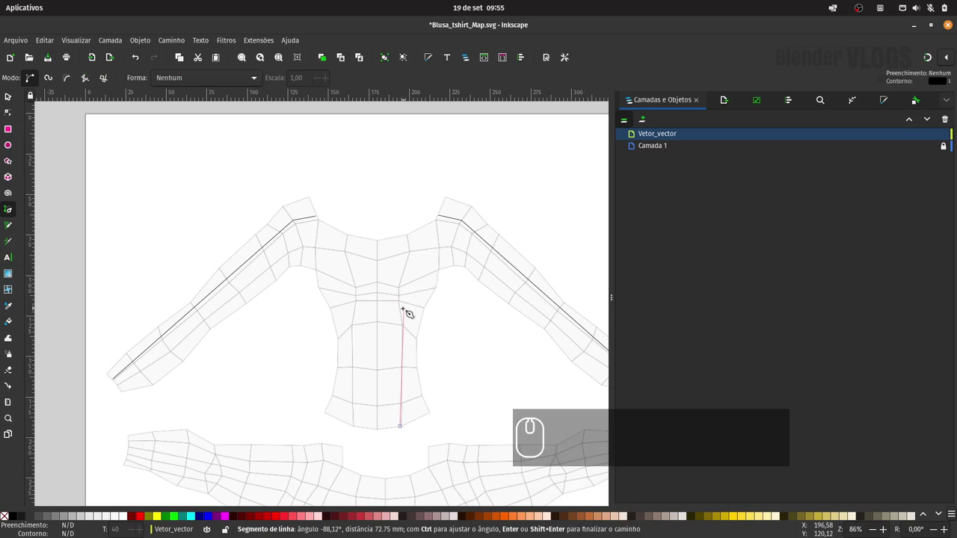
{"action": "left_click", "coordinate": [410, 303]}
{"action": "left_click_drag", "start_coordinate": [418, 236], "coordinate": [27, 109]}
{"action": "left_click_drag", "start_coordinate": [52, 127], "coordinate": [76, 240]}
Draw the second vertical torso seam to the neckline, clear the selection and fit the page in view
{"action": "left_click_drag", "start_coordinate": [366, 428], "coordinate": [366, 288]}
{"action": "left_click", "coordinate": [367, 288]}
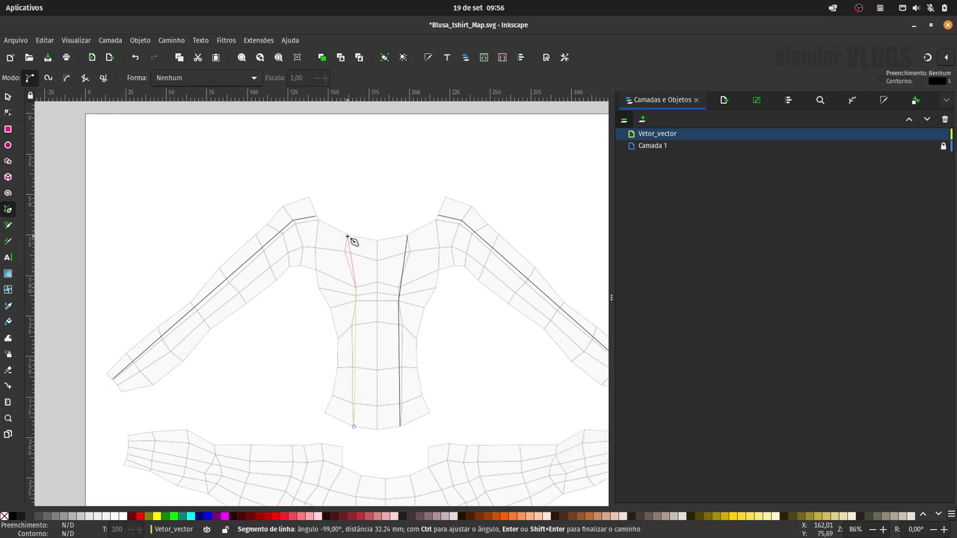
{"action": "double_click", "coordinate": [358, 236]}
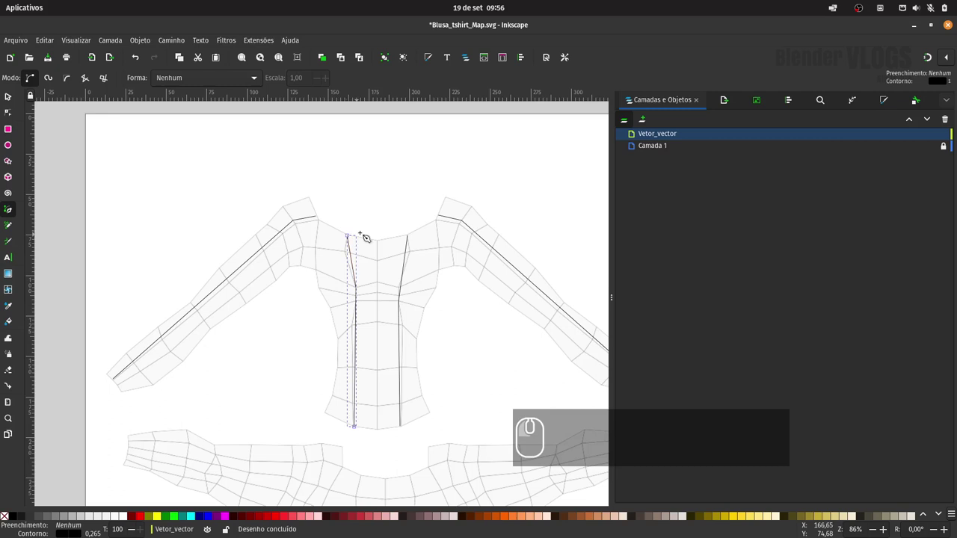
{"action": "left_click", "coordinate": [16, 100]}
{"action": "left_click", "coordinate": [422, 186]}
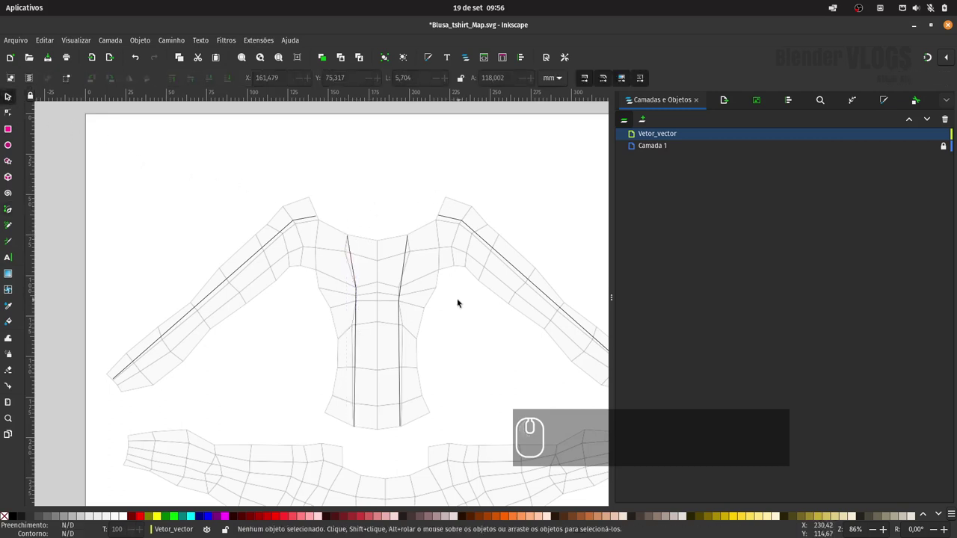
{"action": "key", "text": "-"}
{"action": "key", "text": "space"}
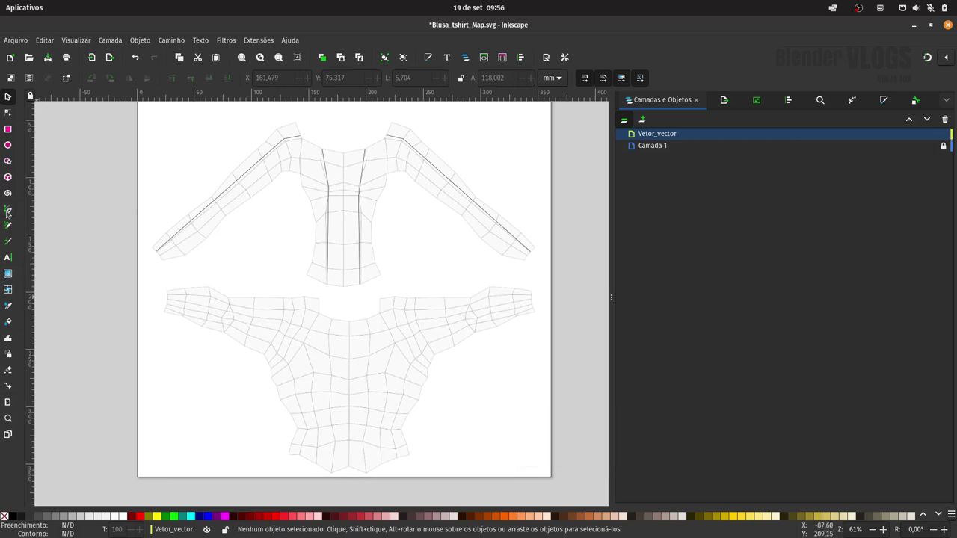
Draw a side seam up the right edge of the lower shirt piece to the armpit
{"action": "left_click_drag", "start_coordinate": [10, 213], "coordinate": [413, 444]}
{"action": "left_click", "coordinate": [409, 430]}
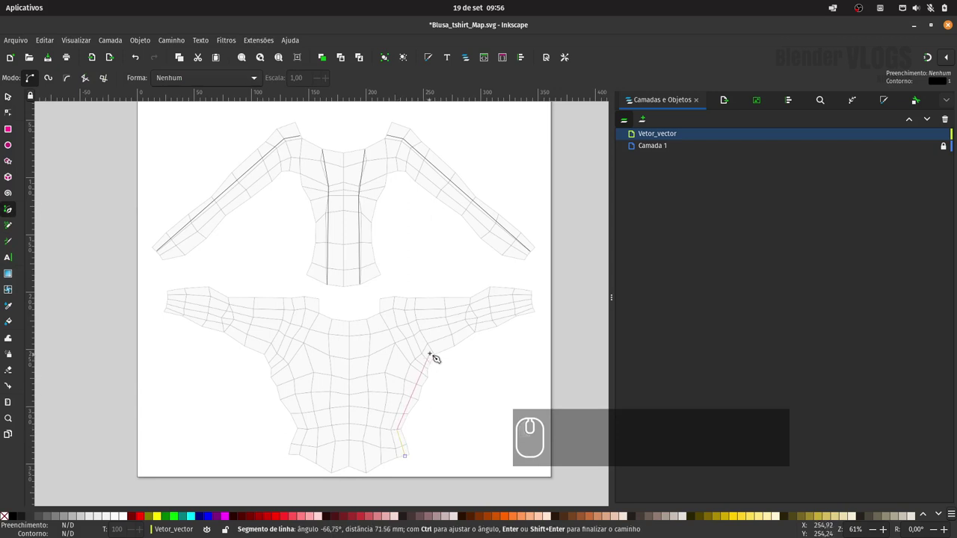
{"action": "left_click", "coordinate": [443, 351]}
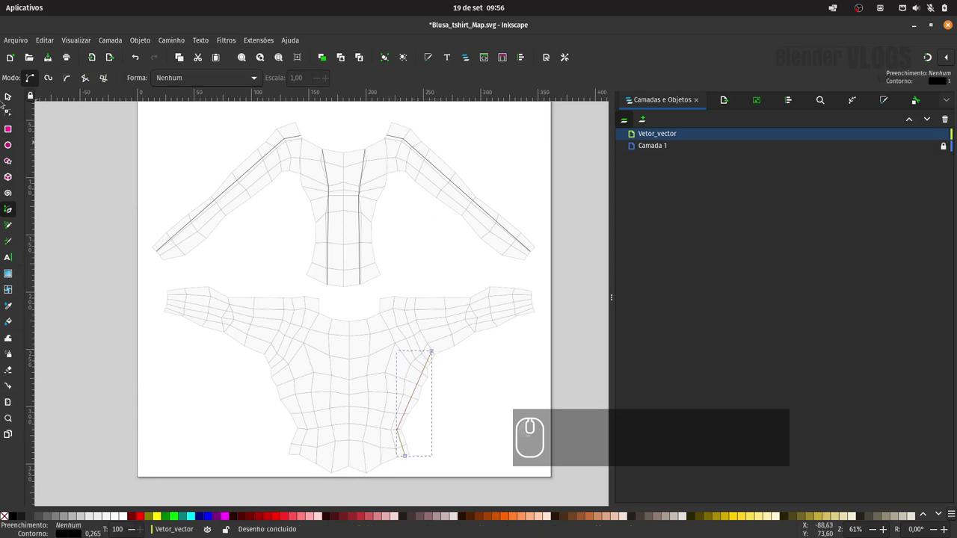
{"action": "left_click", "coordinate": [7, 104]}
{"action": "left_click", "coordinate": [43, 131]}
{"action": "left_click", "coordinate": [15, 212]}
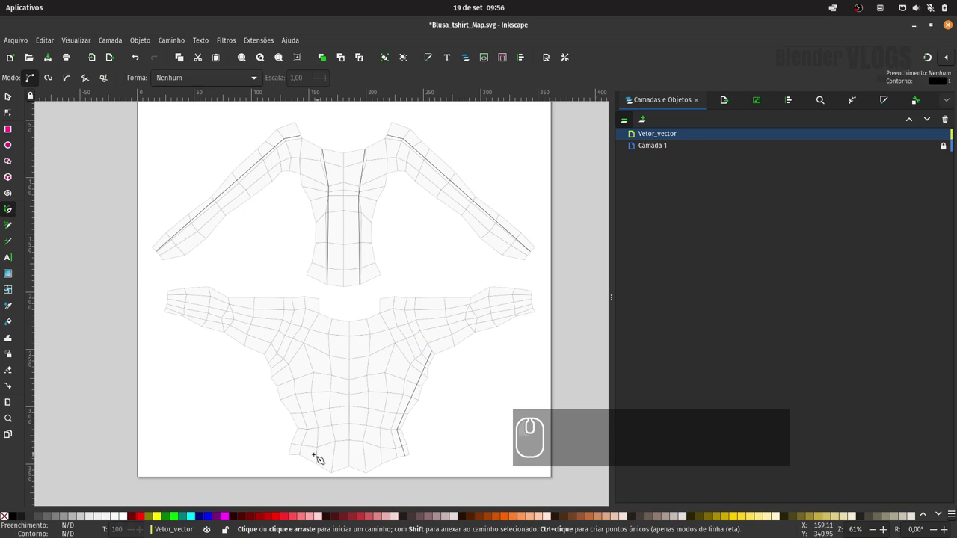
Draw the left side seam on the lower piece, save the drawing and make Vetor_vector the active layer
{"action": "left_click_drag", "start_coordinate": [307, 455], "coordinate": [310, 425]}
{"action": "double_click", "coordinate": [285, 359]}
{"action": "left_click", "coordinate": [14, 100]}
{"action": "left_click_drag", "start_coordinate": [57, 134], "coordinate": [67, 143]}
{"action": "key", "text": "ctrl+s"}
{"action": "key", "text": "space"}
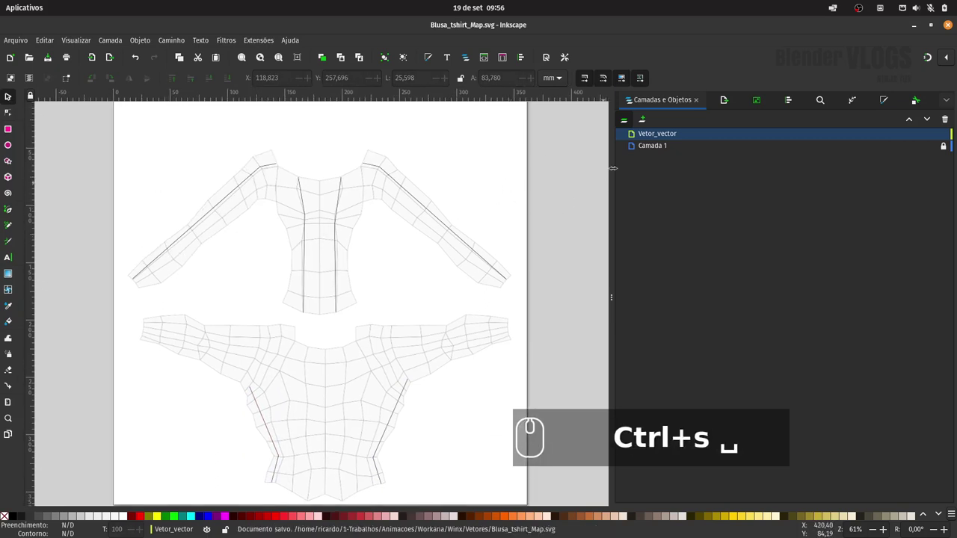
{"action": "left_click", "coordinate": [937, 148]}
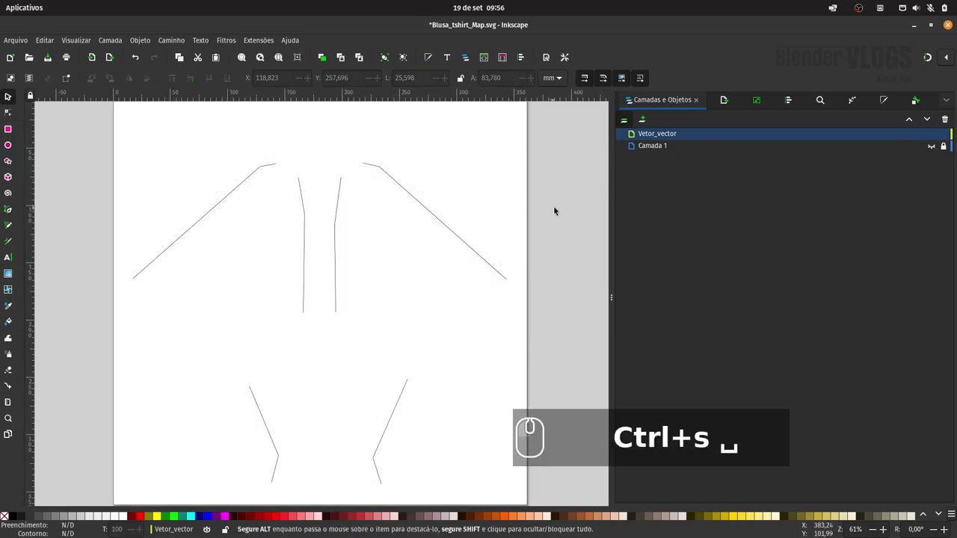
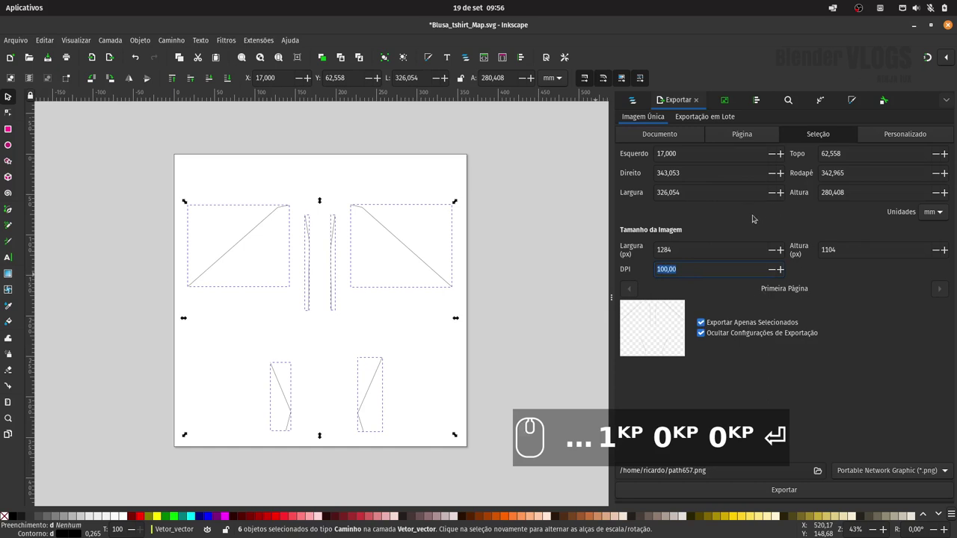
Export the selection to the 3D/textures folder as Blusa_ela_linhas_.png
{"action": "left_click", "coordinate": [821, 473]}
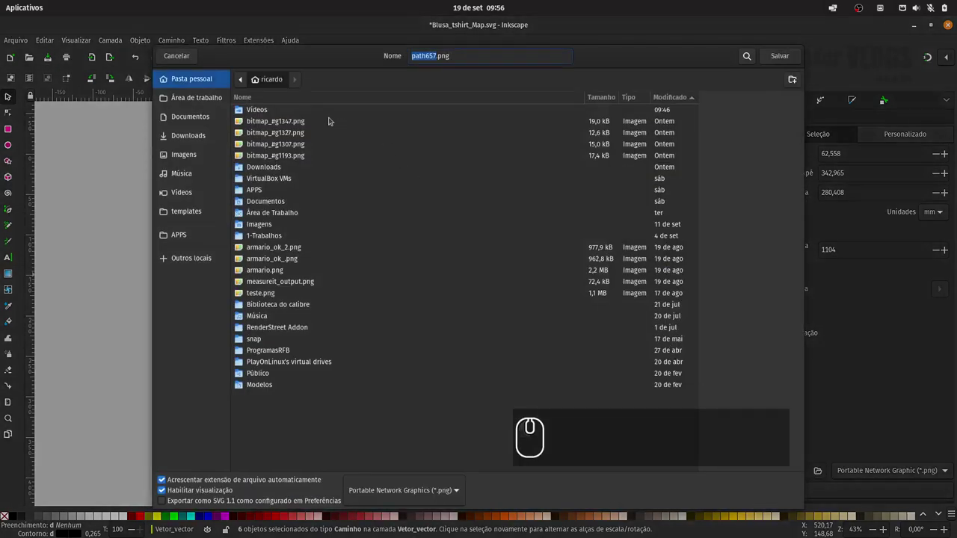
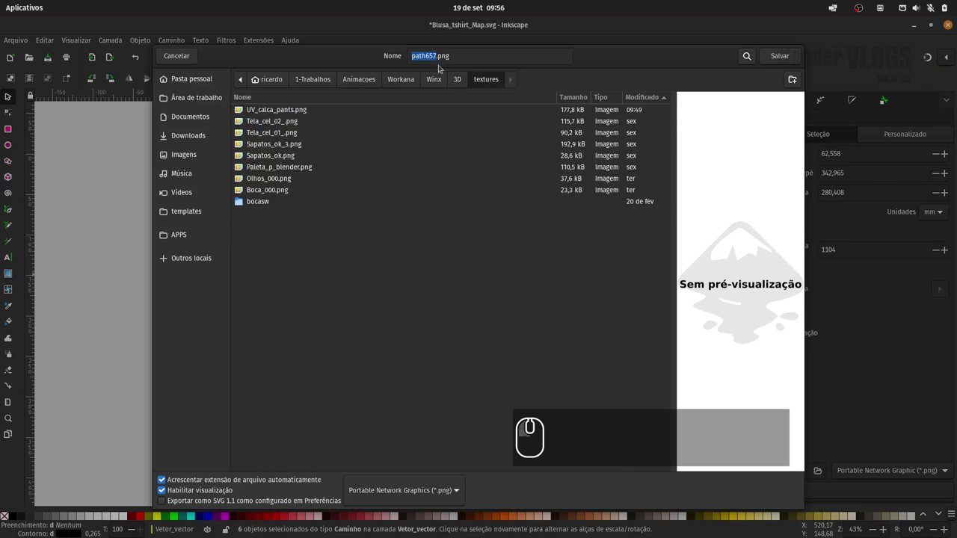
{"action": "key", "text": "Delete"}
{"action": "key", "text": "Delete"}
{"action": "key", "text": "shift+b"}
{"action": "type", "text": "usa"}
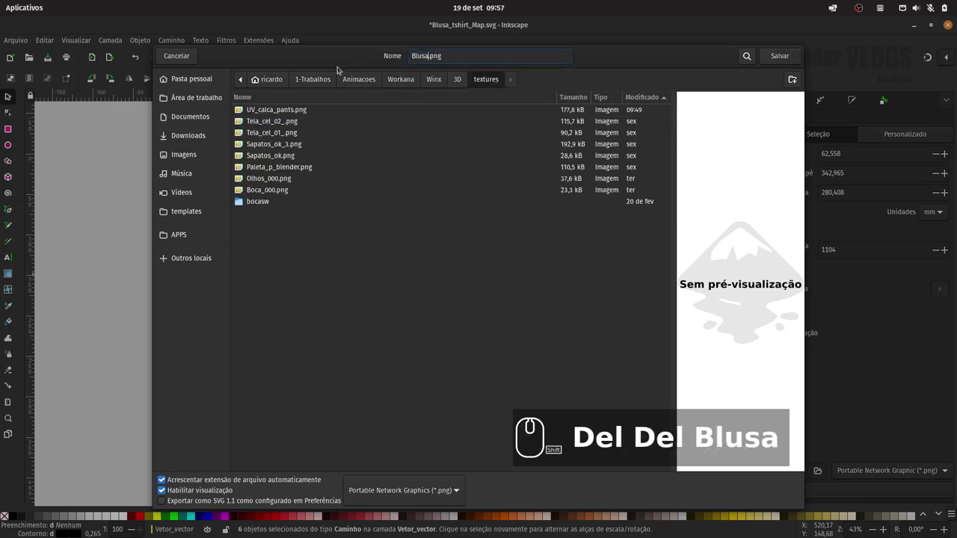
{"action": "type", "text": "_"}
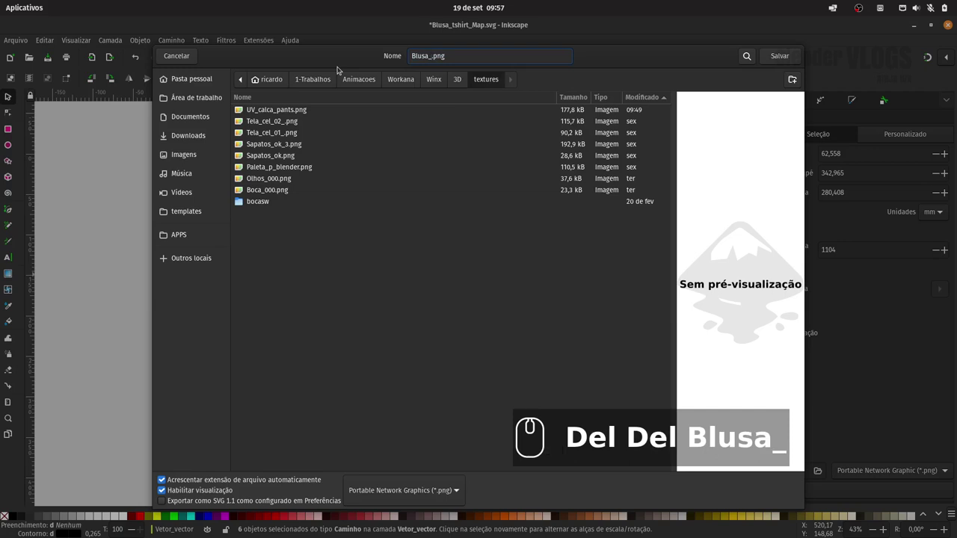
{"action": "type", "text": "la_"}
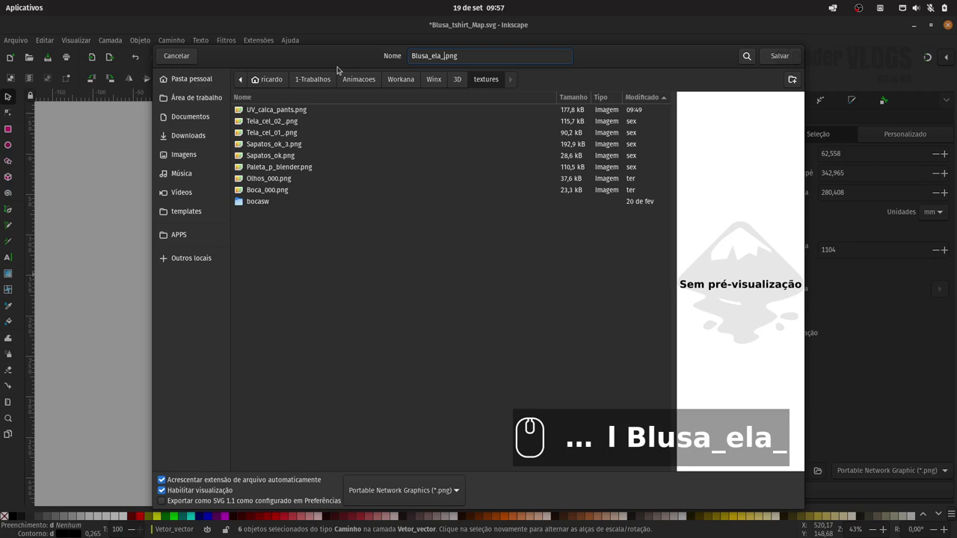
{"action": "type", "text": "linhas"}
{"action": "type", "text": "_"}
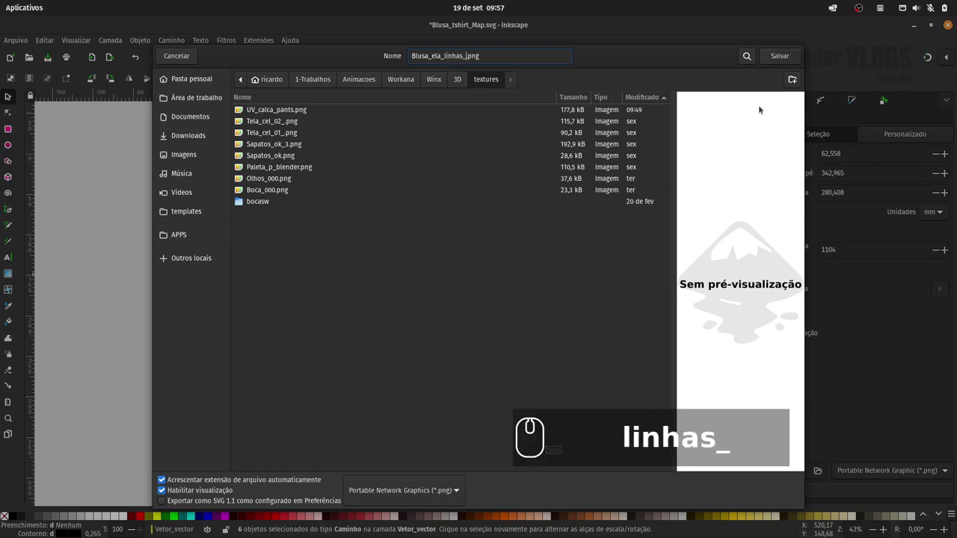
{"action": "left_click_drag", "start_coordinate": [783, 56], "coordinate": [546, 194]}
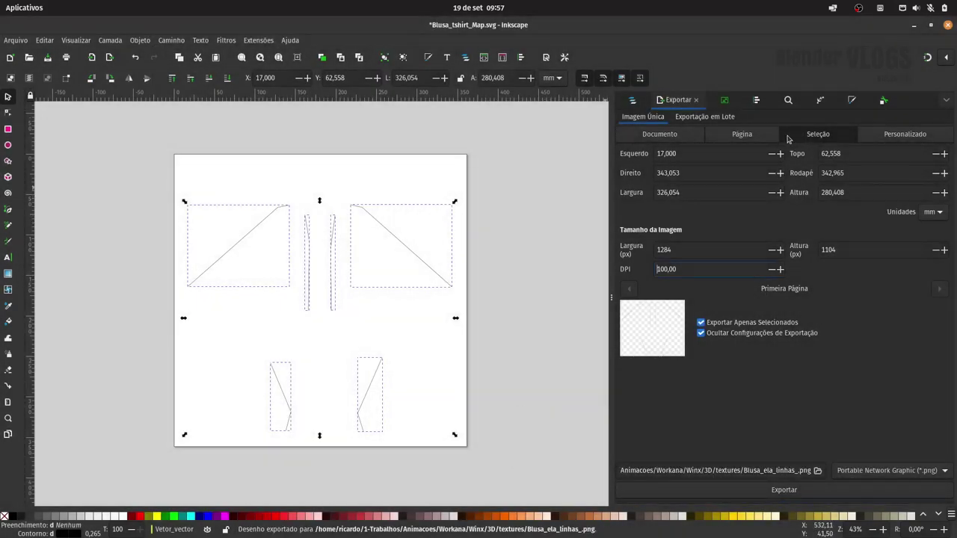
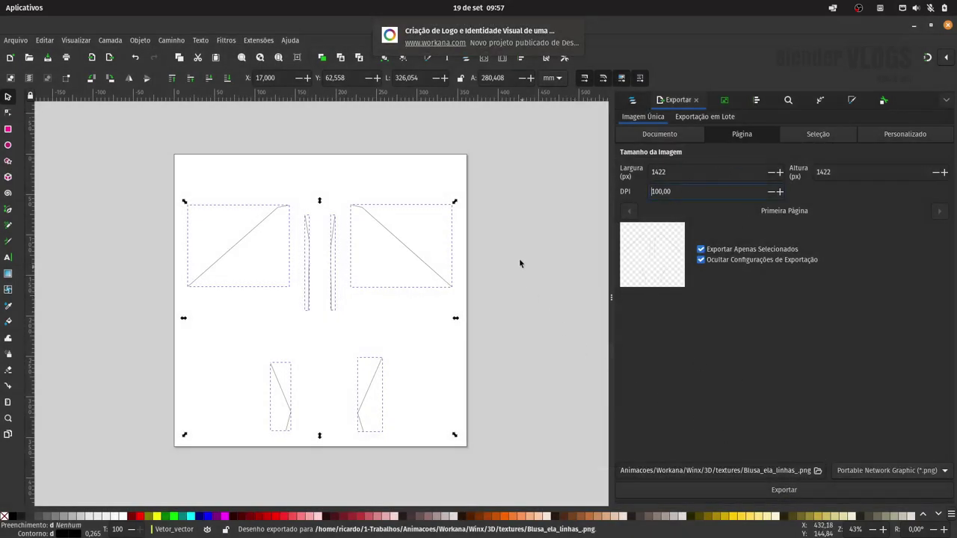
Save the Blusa_tshirt_Map SVG and minimize Inkscape to return to Blender
{"action": "key", "text": "ctrl+s"}
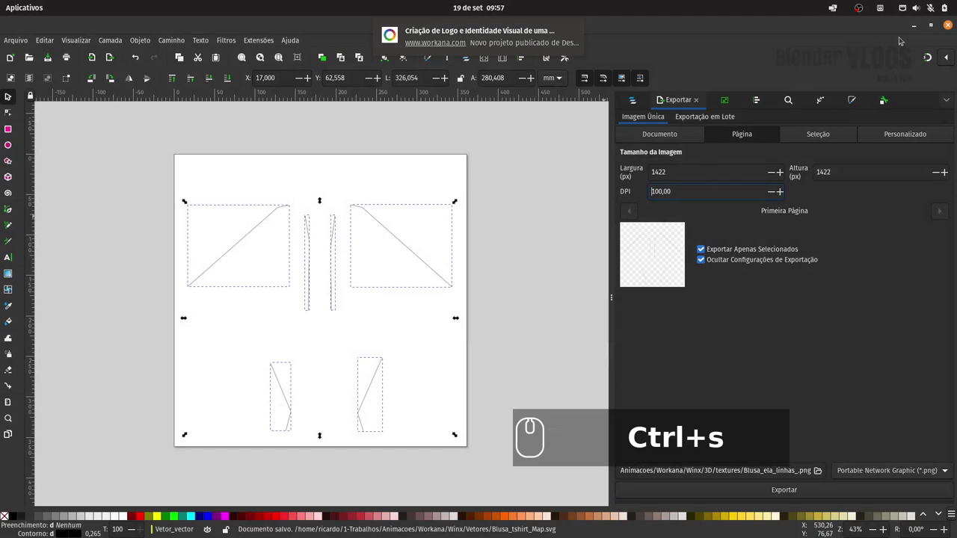
{"action": "left_click_drag", "start_coordinate": [921, 24], "coordinate": [425, 172]}
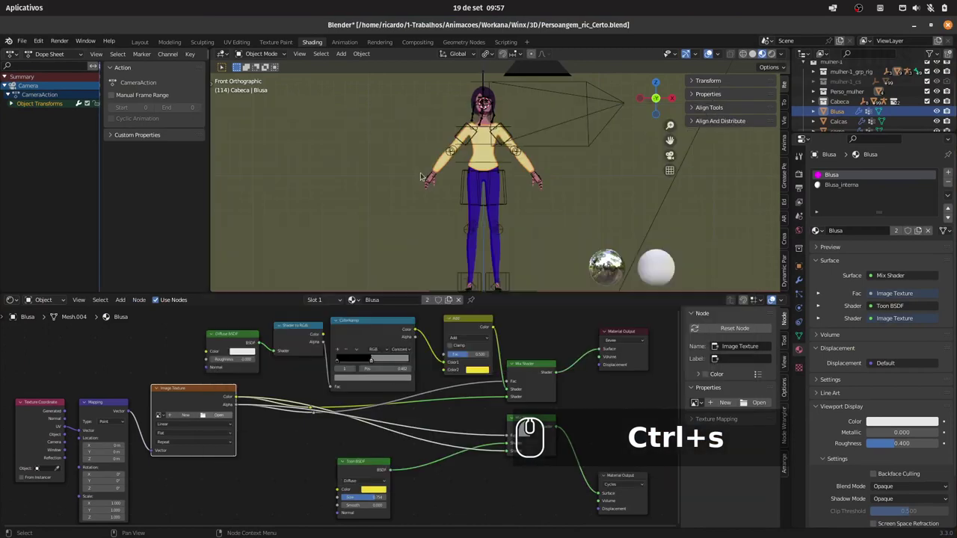
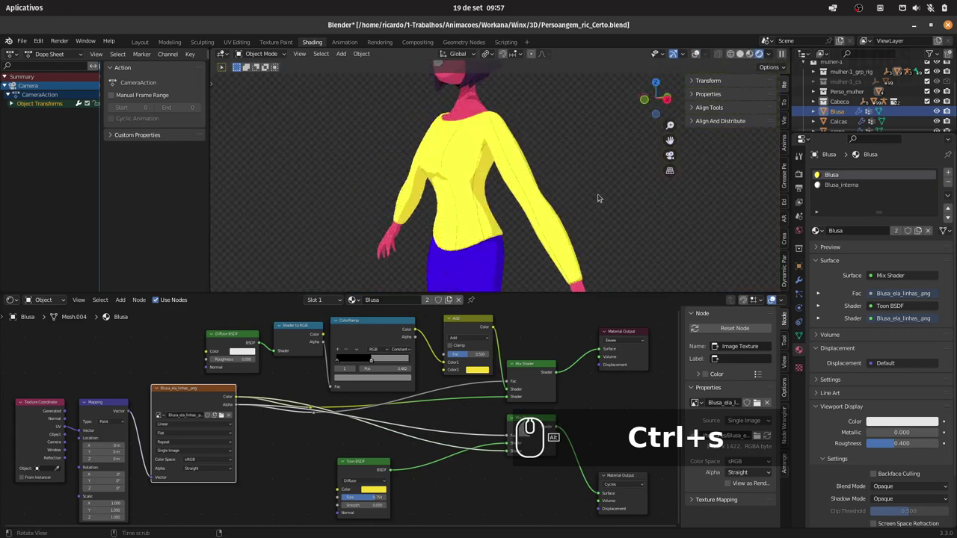
Load Blusa_ela_linhas_.png into the blouse's Image Texture node and frame the lower nodes
{"action": "left_click", "coordinate": [564, 199]}
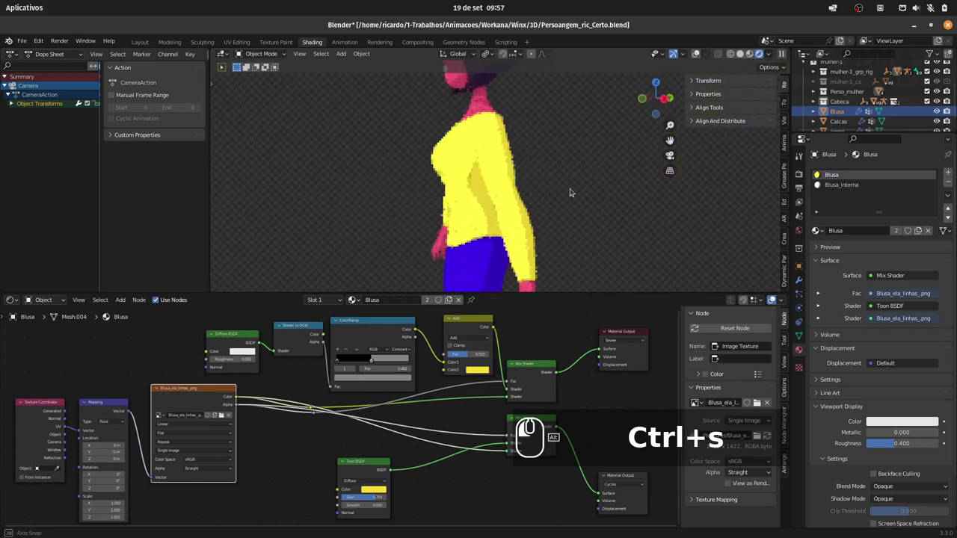
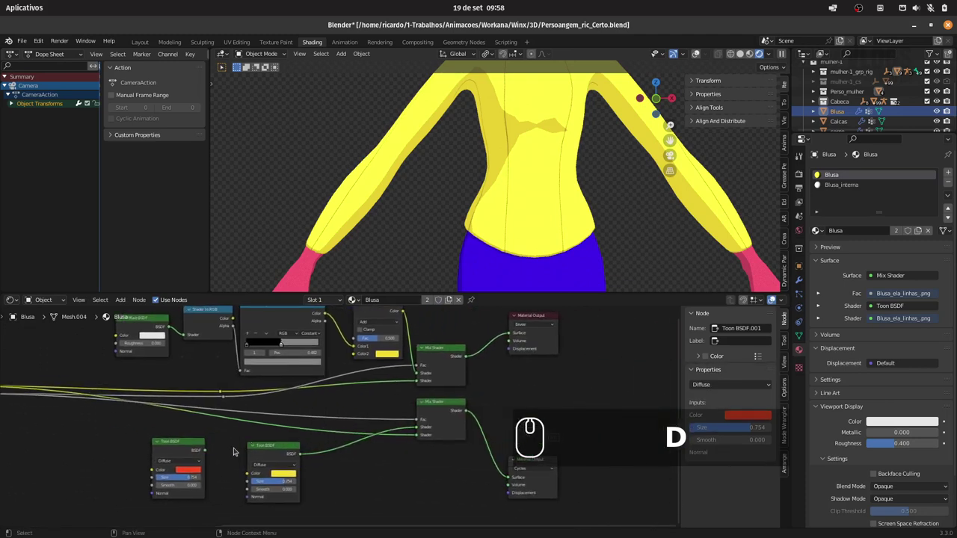
{"action": "left_click_drag", "start_coordinate": [210, 451], "coordinate": [384, 328]}
{"action": "left_click_drag", "start_coordinate": [350, 356], "coordinate": [679, 88]}
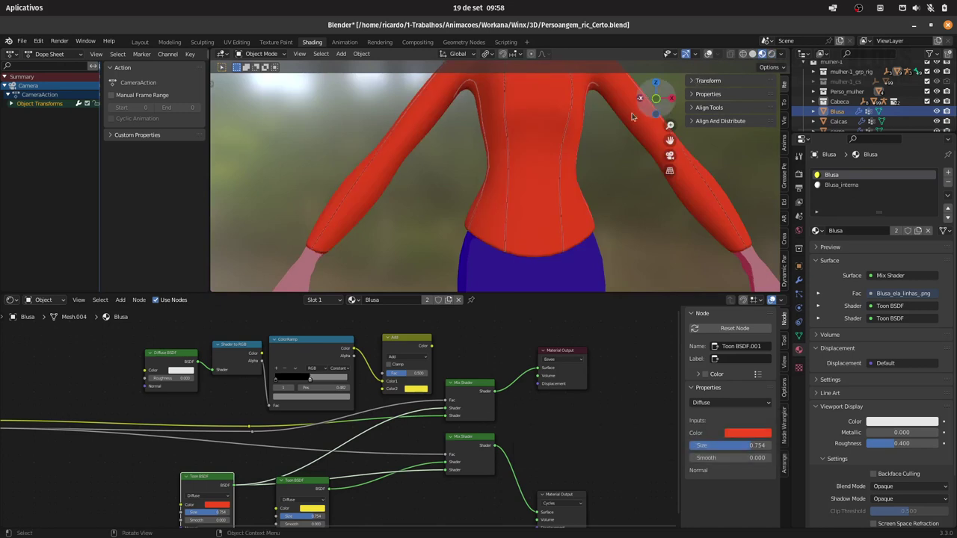
{"action": "left_click_drag", "start_coordinate": [598, 159], "coordinate": [586, 158]}
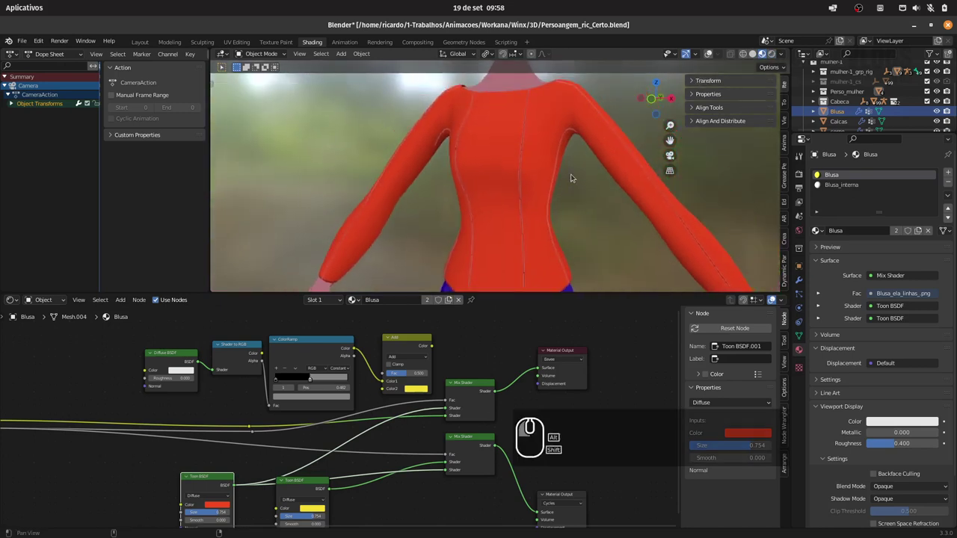
Reconnect the Mix node and route the red Toon BSDF into the seam lines, then save
{"action": "left_click_drag", "start_coordinate": [436, 347], "coordinate": [464, 406]}
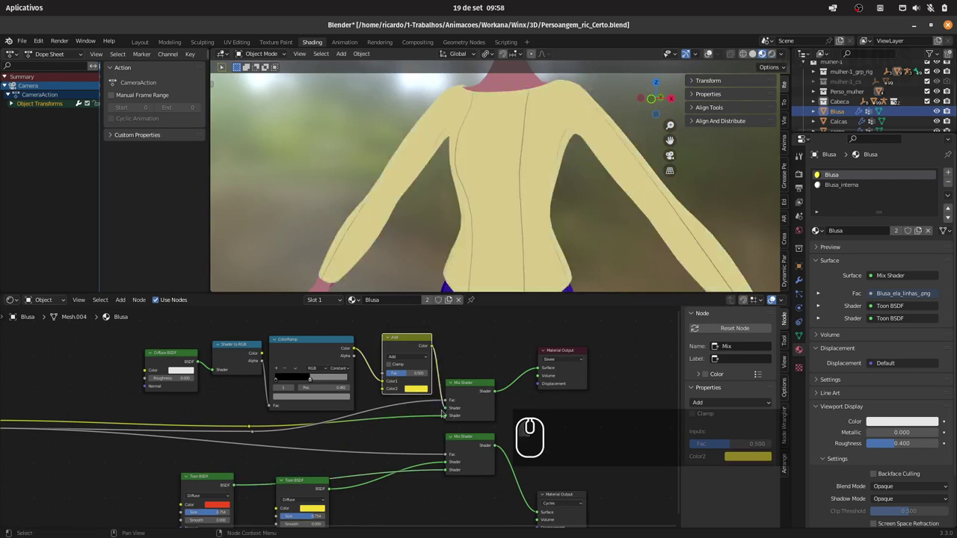
{"action": "left_click_drag", "start_coordinate": [237, 487], "coordinate": [475, 417]}
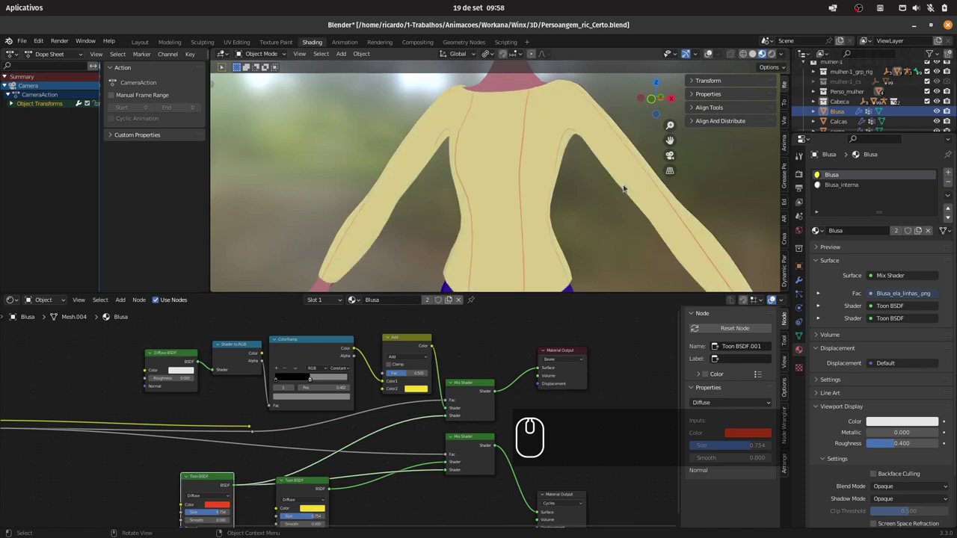
{"action": "left_click", "coordinate": [778, 54]}
{"action": "key", "text": "ctrl+s"}
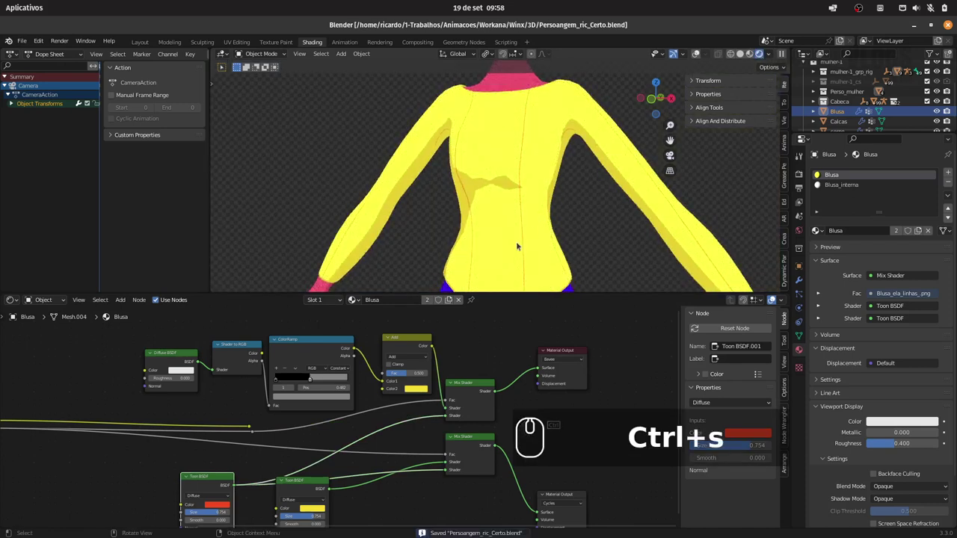
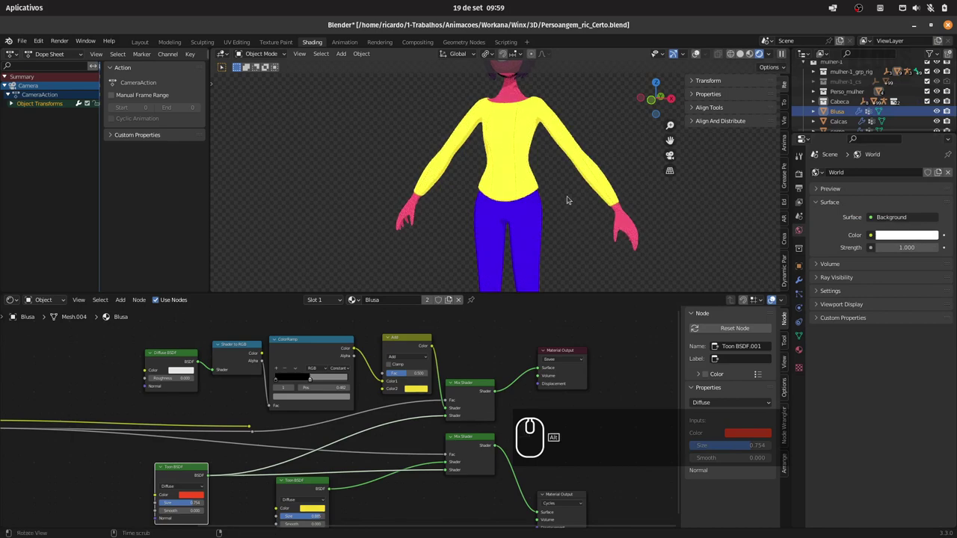
Set the Add node Fac to 1.0 and slide the ColorRamp stop so the lines look thin in rendered view
{"action": "left_click_drag", "start_coordinate": [564, 193], "coordinate": [542, 193]}
{"action": "left_click_drag", "start_coordinate": [539, 203], "coordinate": [463, 201]}
{"action": "left_click", "coordinate": [478, 198]}
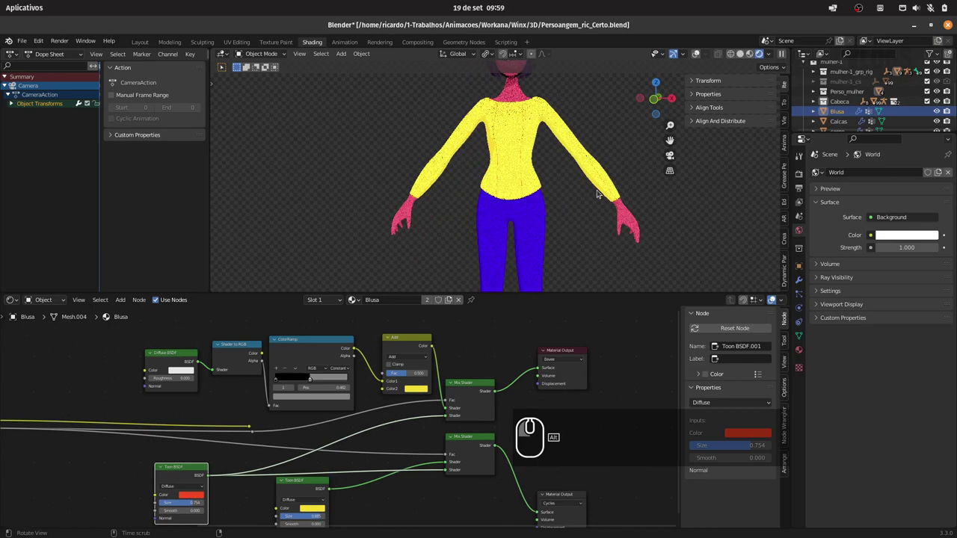
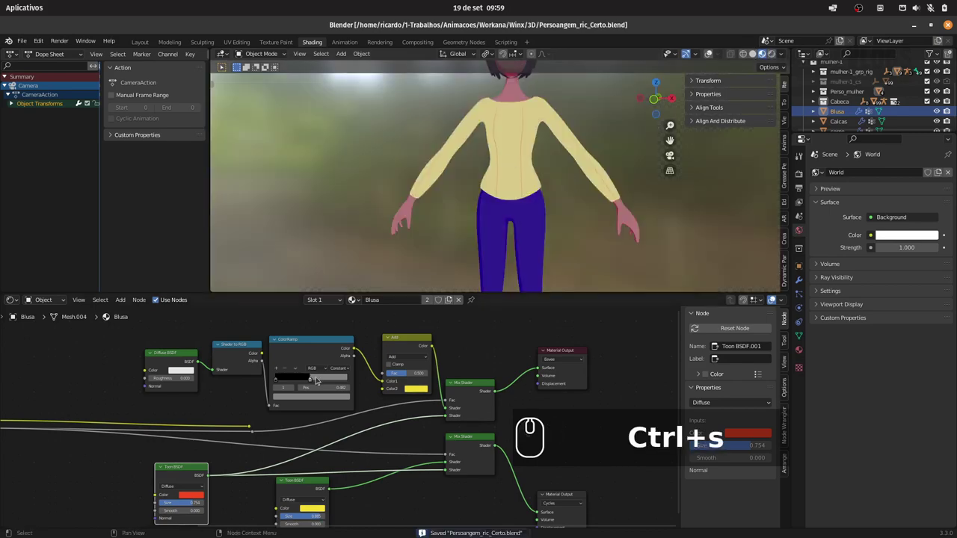
{"action": "left_click_drag", "start_coordinate": [312, 378], "coordinate": [576, 177]}
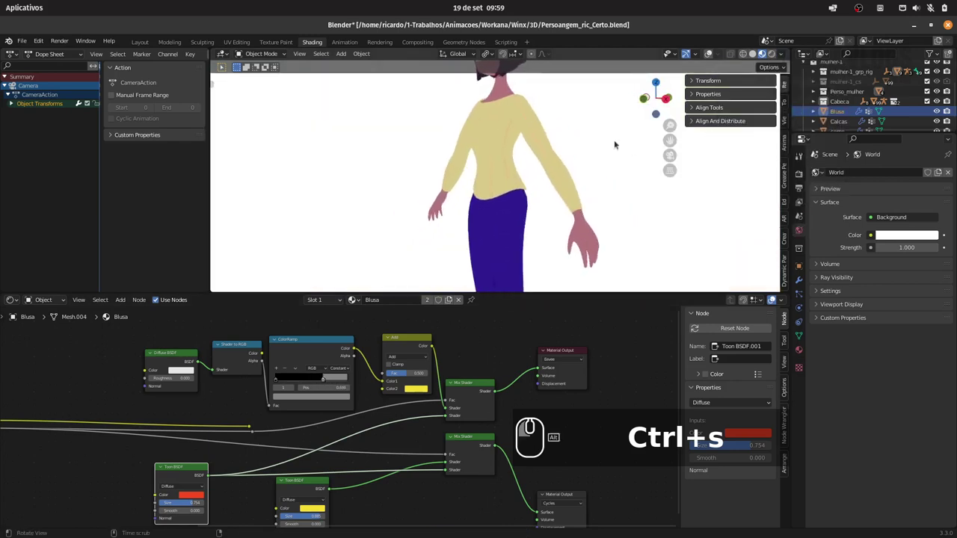
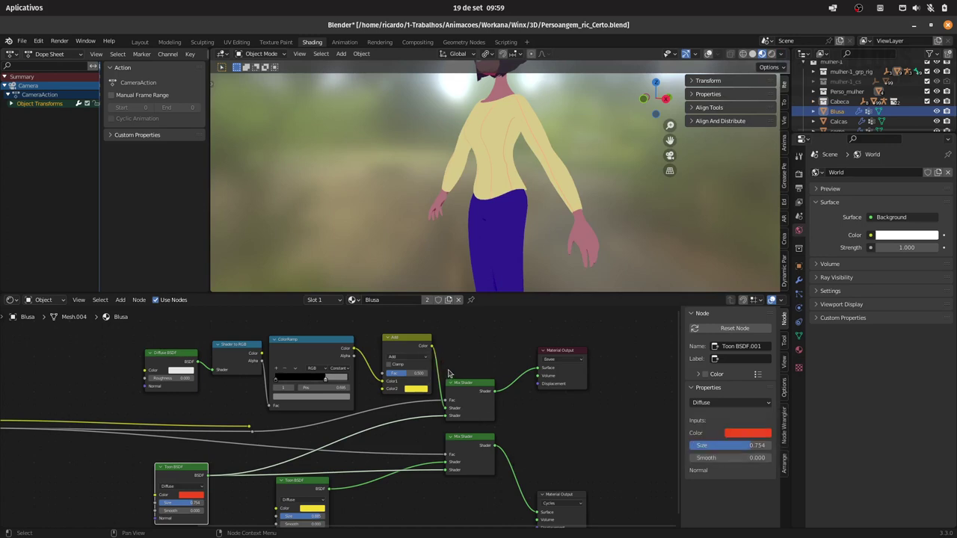
{"action": "left_click_drag", "start_coordinate": [514, 188], "coordinate": [508, 213]}
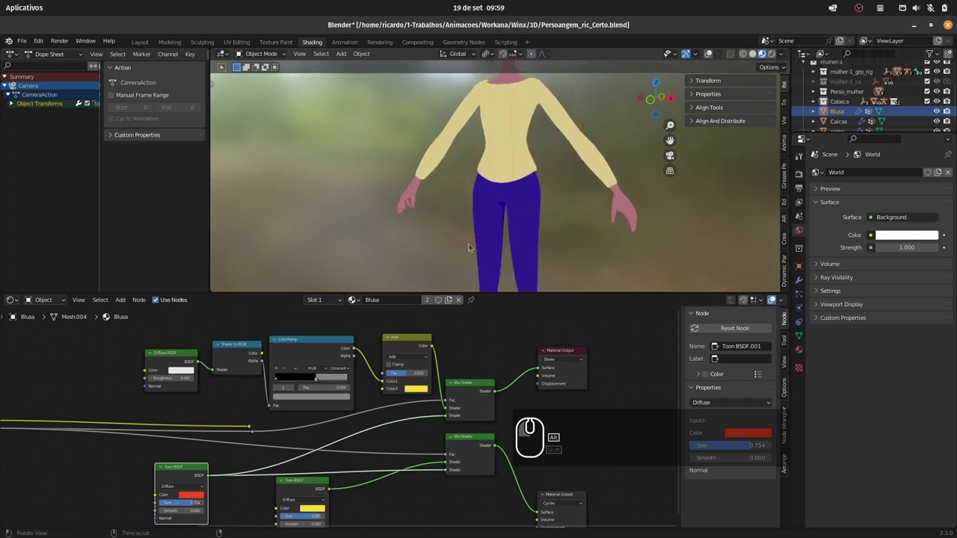
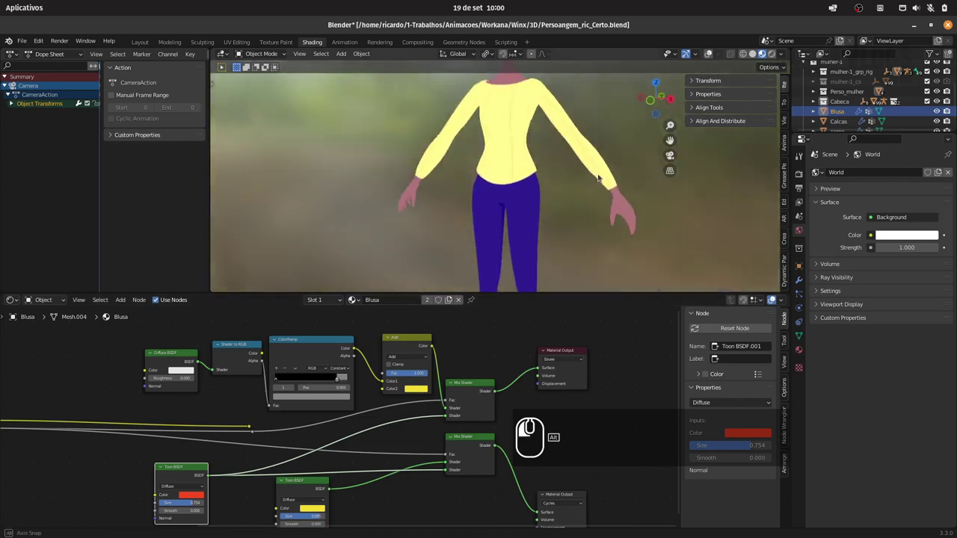
Save the blend file and orbit around the character to check the blouse shading
{"action": "key", "text": "ctrl+s"}
{"action": "left_click", "coordinate": [544, 158]}
{"action": "left_click_drag", "start_coordinate": [775, 55], "coordinate": [604, 107]}
{"action": "left_click_drag", "start_coordinate": [606, 119], "coordinate": [616, 113]}
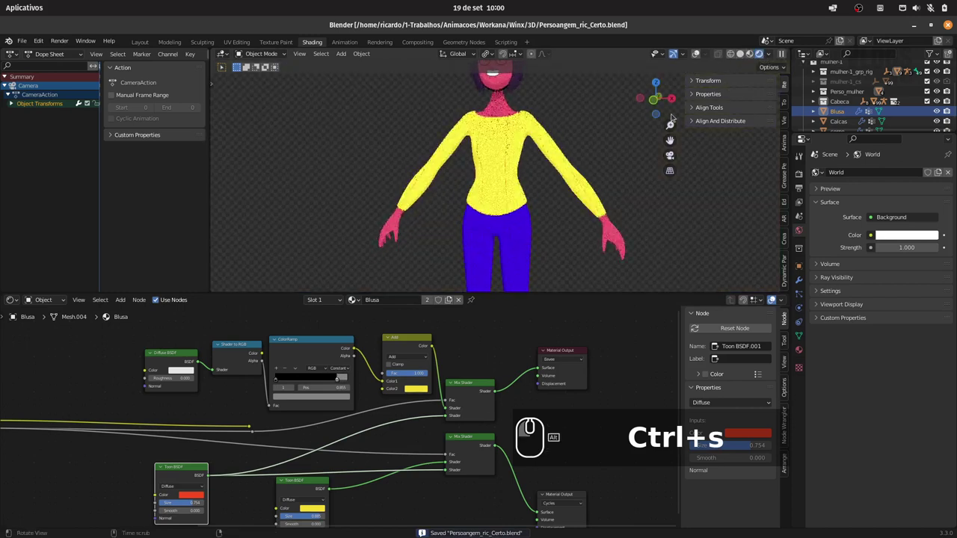
{"action": "left_click_drag", "start_coordinate": [541, 170], "coordinate": [515, 198]}
Save the file and box-select the blouse's seam texture and toon shader nodes for copying
{"action": "key", "text": "ctrl+s"}
{"action": "key", "text": "ctrl+s"}
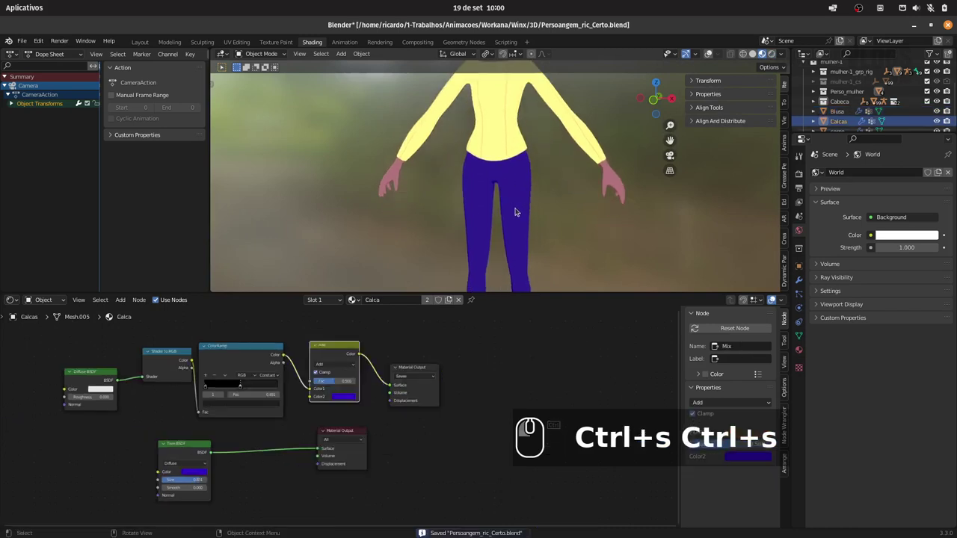
{"action": "left_click_drag", "start_coordinate": [516, 136], "coordinate": [335, 476]}
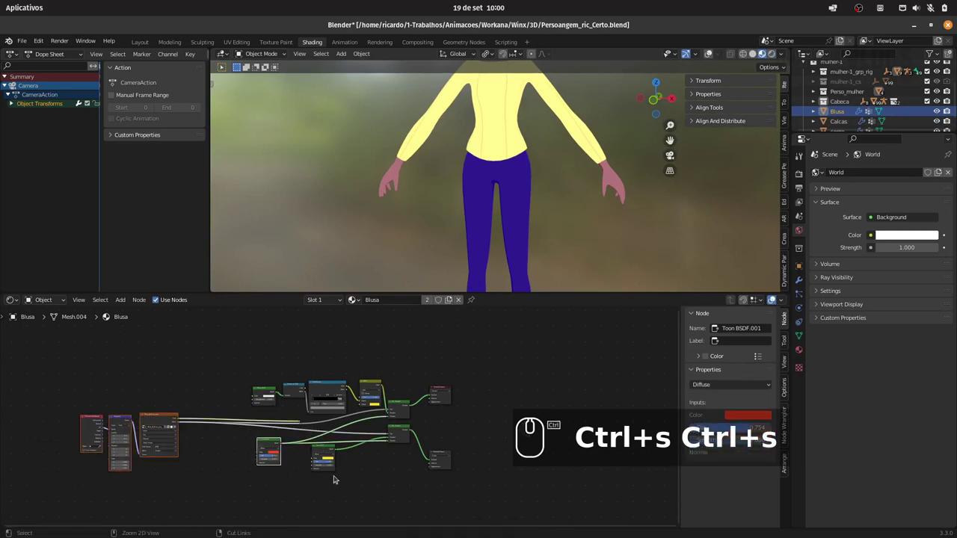
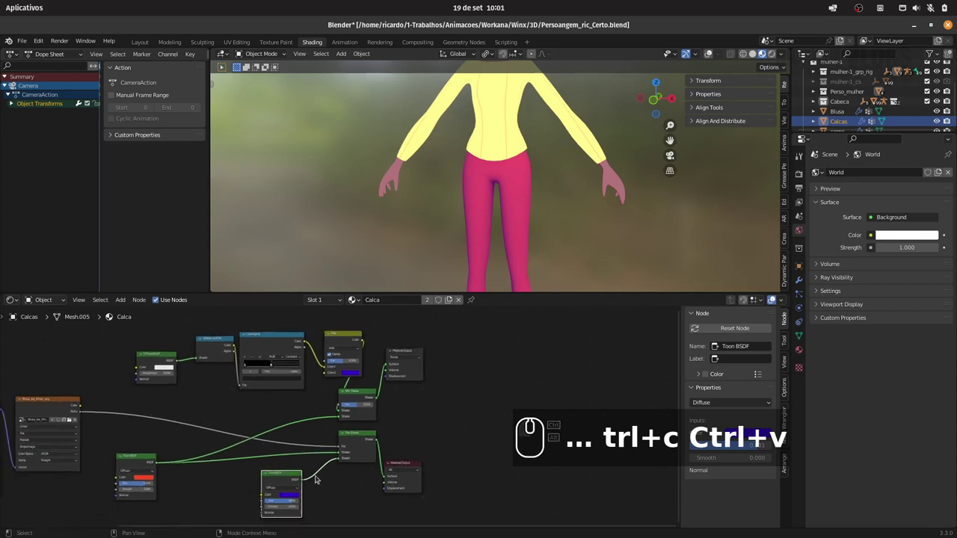
Remove the pink shading from the pants and link the Image Texture into the blue toon node tree
{"action": "left_click", "coordinate": [307, 479]}
{"action": "left_click", "coordinate": [142, 465]}
{"action": "key", "text": "Delete"}
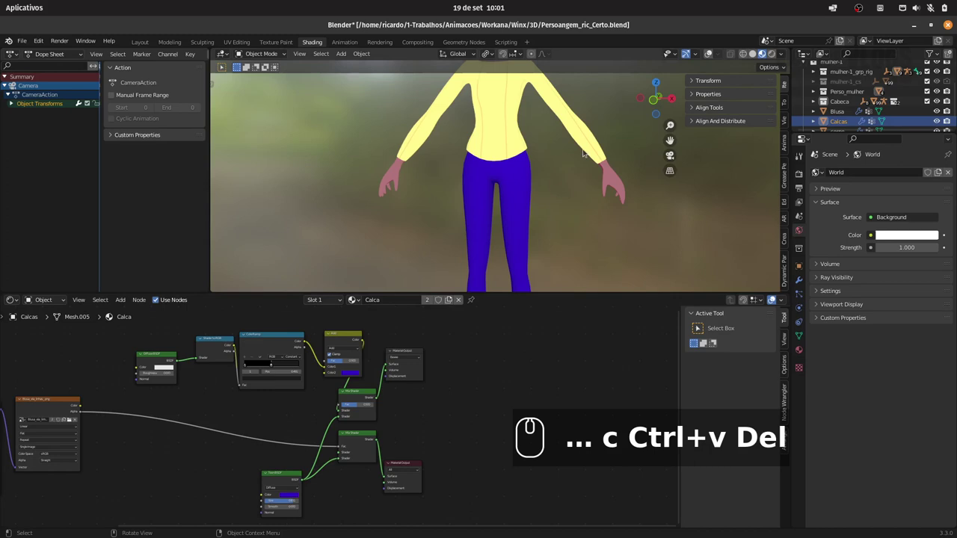
{"action": "left_click_drag", "start_coordinate": [774, 59], "coordinate": [428, 399]}
{"action": "left_click_drag", "start_coordinate": [428, 401], "coordinate": [412, 430]}
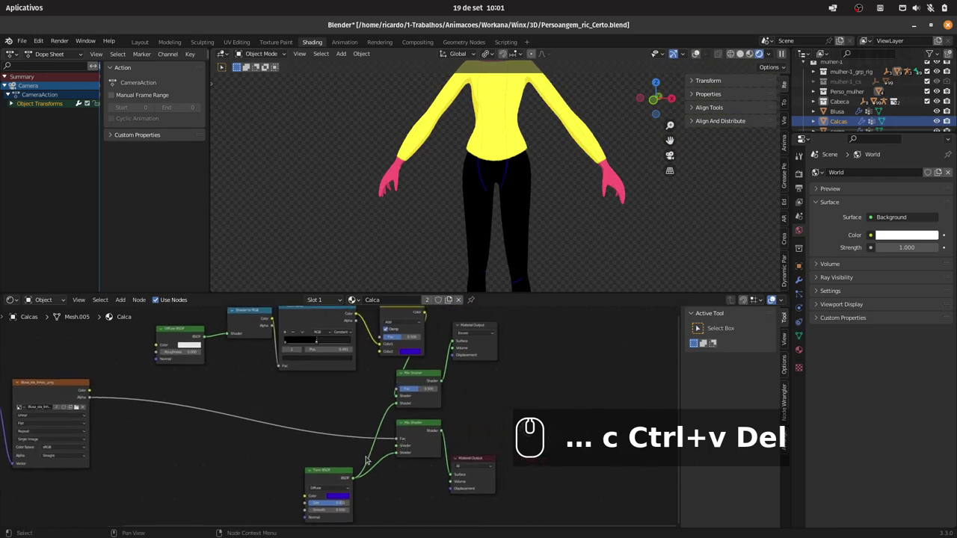
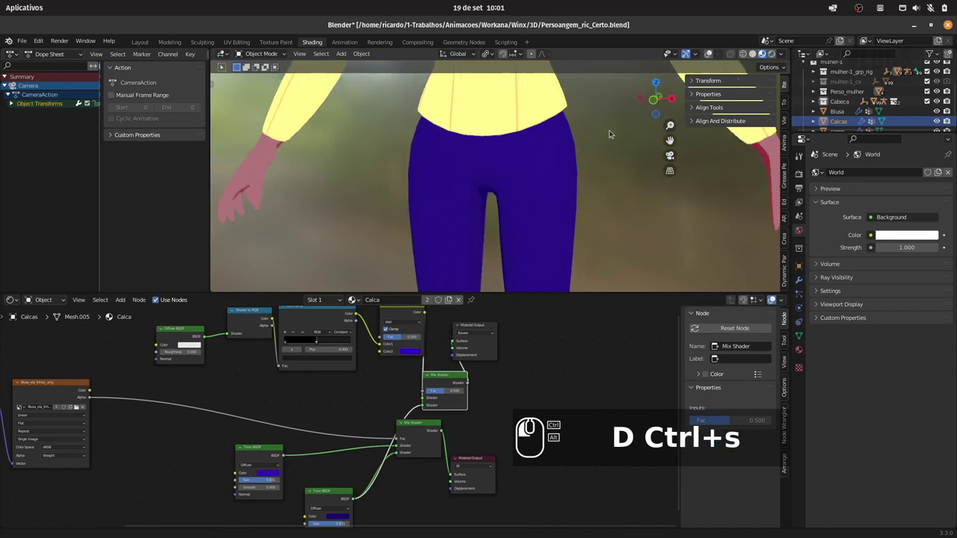
Move the Material Output further right, view the whole outfit and save the scene
{"action": "left_click_drag", "start_coordinate": [493, 334], "coordinate": [524, 332]}
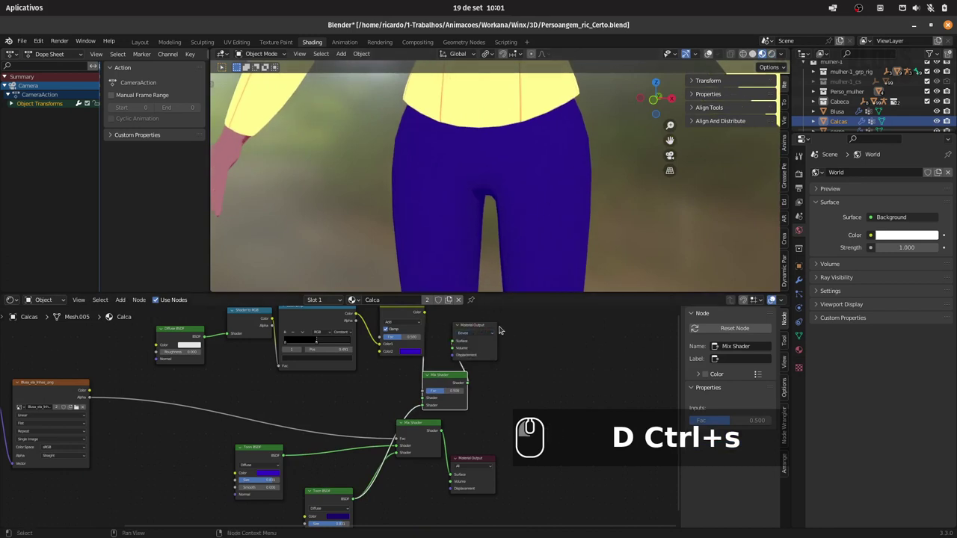
{"action": "left_click", "coordinate": [478, 331]}
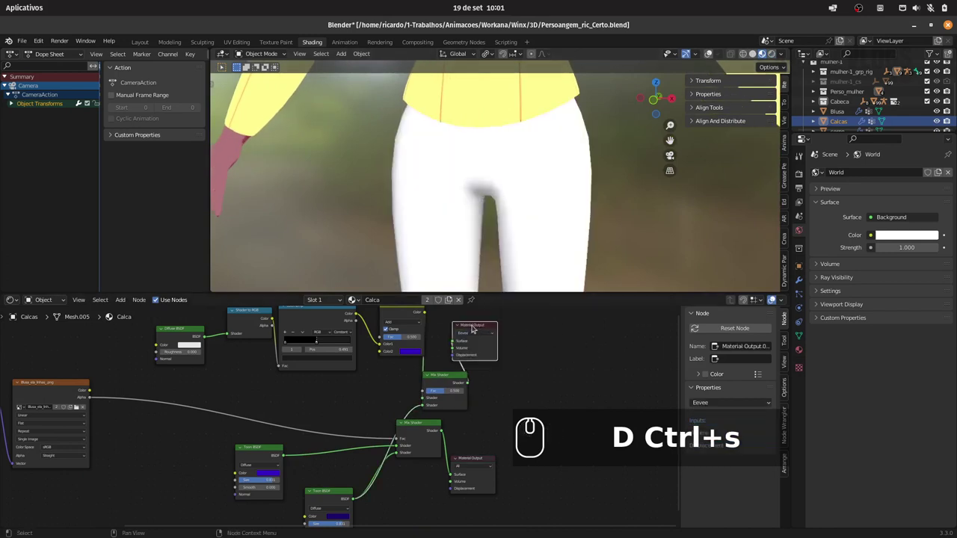
{"action": "left_click", "coordinate": [477, 331]}
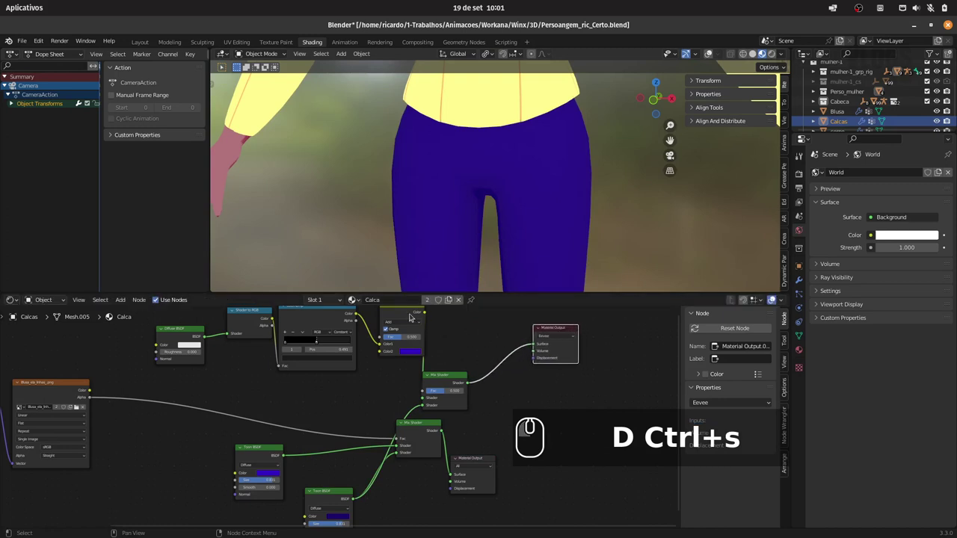
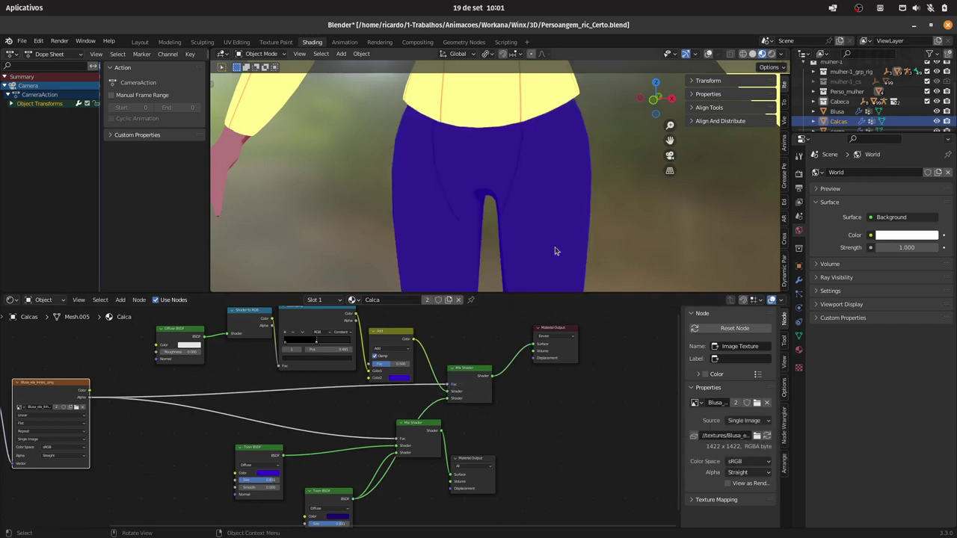
{"action": "left_click_drag", "start_coordinate": [566, 135], "coordinate": [661, 127]}
{"action": "key", "text": "ctrl+s"}
{"action": "key", "text": "1"}
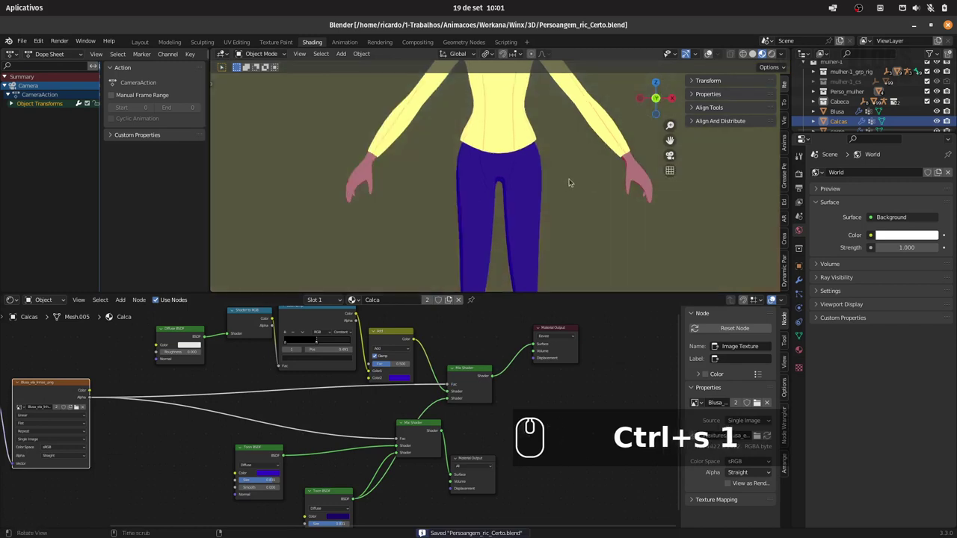
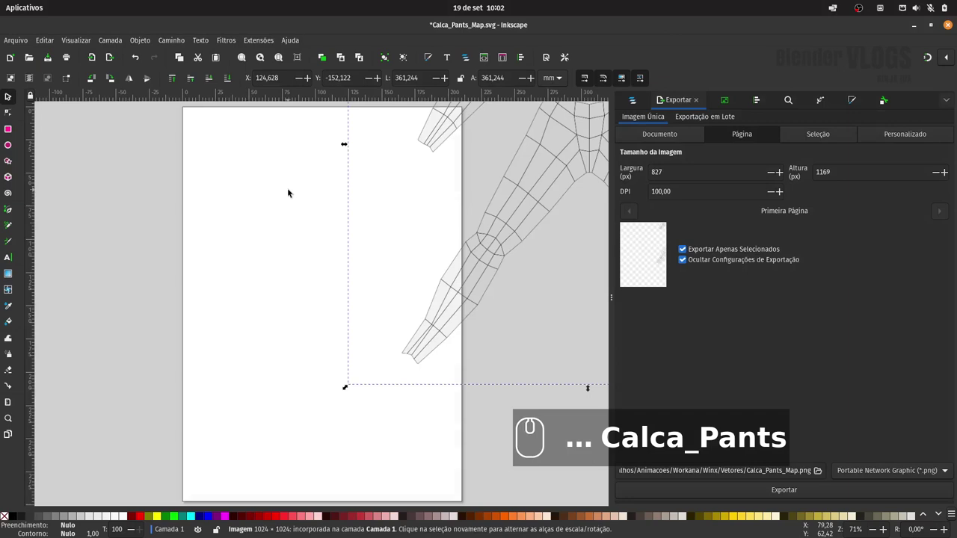
Move the pants UV image onto the page and bring up Document Properties to fit the page to it
{"action": "left_click_drag", "start_coordinate": [587, 134], "coordinate": [320, 322]}
{"action": "left_click", "coordinate": [27, 38]}
{"action": "left_click", "coordinate": [93, 236]}
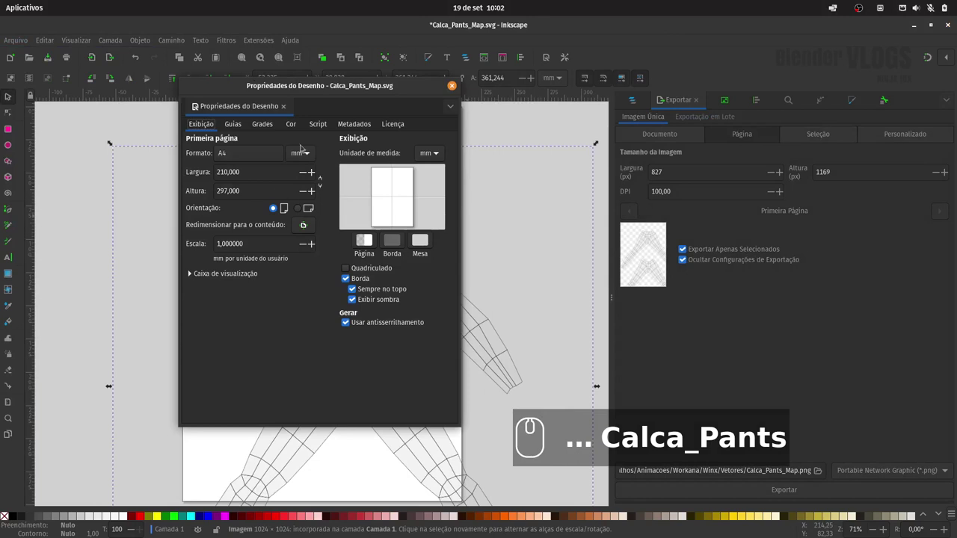
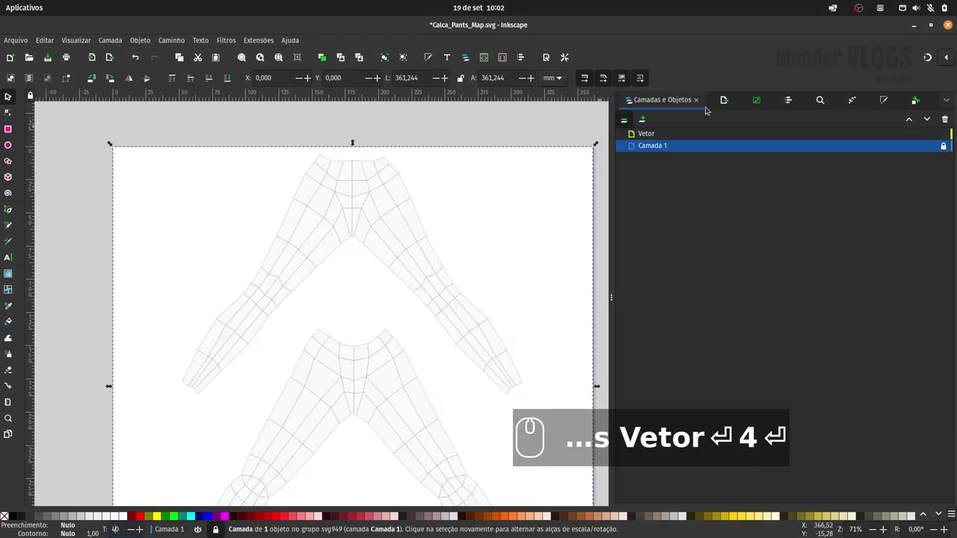
On the Vetor layer, draw the left leg seam up to the waistband with the Bezier tool
{"action": "left_click", "coordinate": [671, 134]}
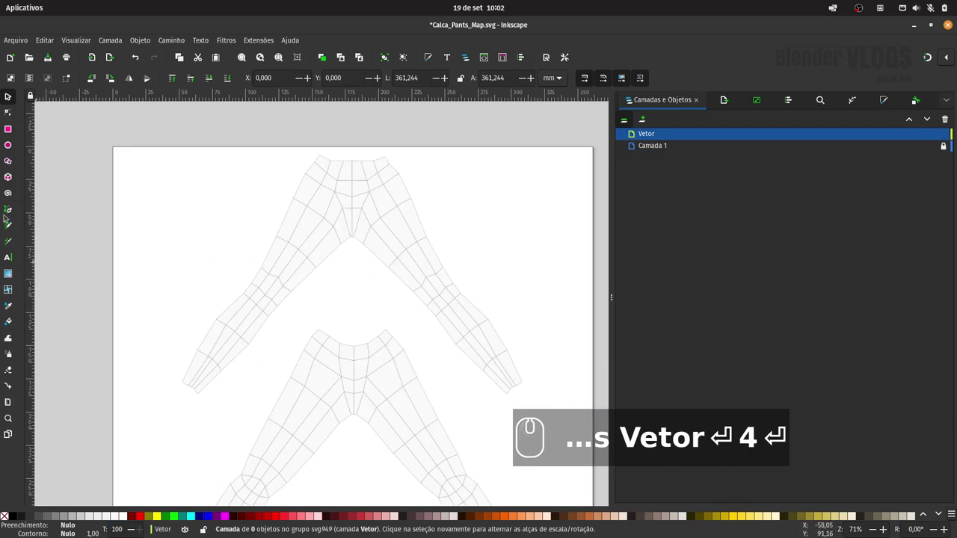
{"action": "left_click", "coordinate": [11, 210]}
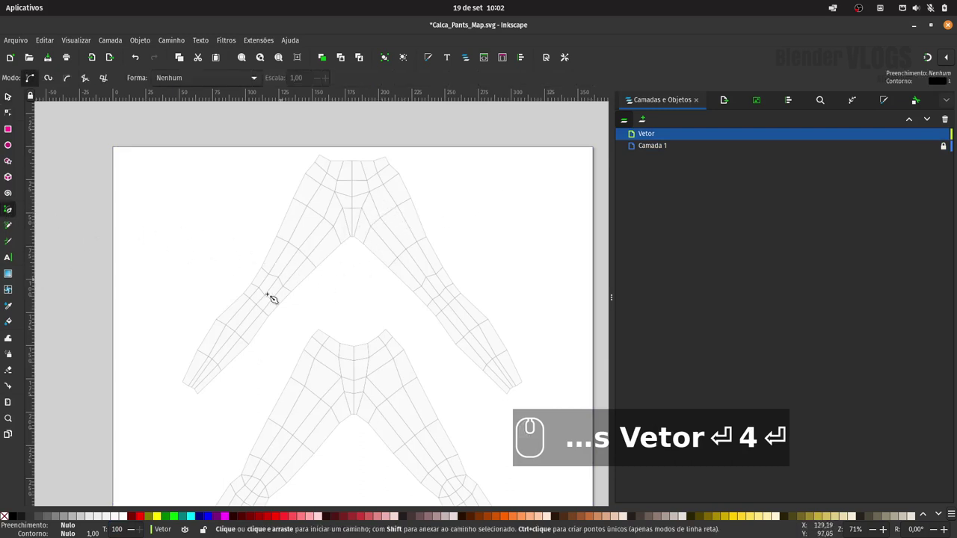
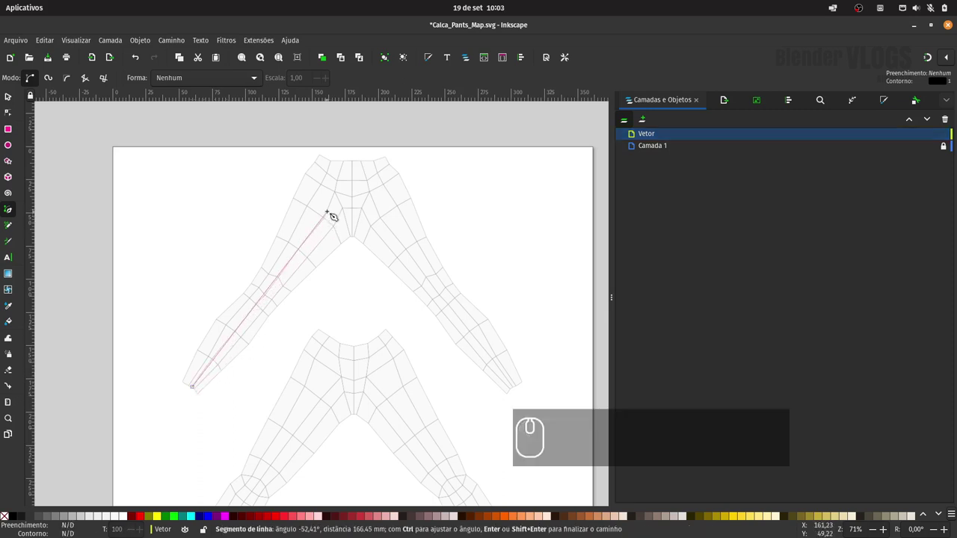
{"action": "left_click", "coordinate": [346, 192]}
{"action": "double_click", "coordinate": [354, 161]}
{"action": "left_click", "coordinate": [17, 97]}
{"action": "left_click_drag", "start_coordinate": [50, 115], "coordinate": [93, 135]}
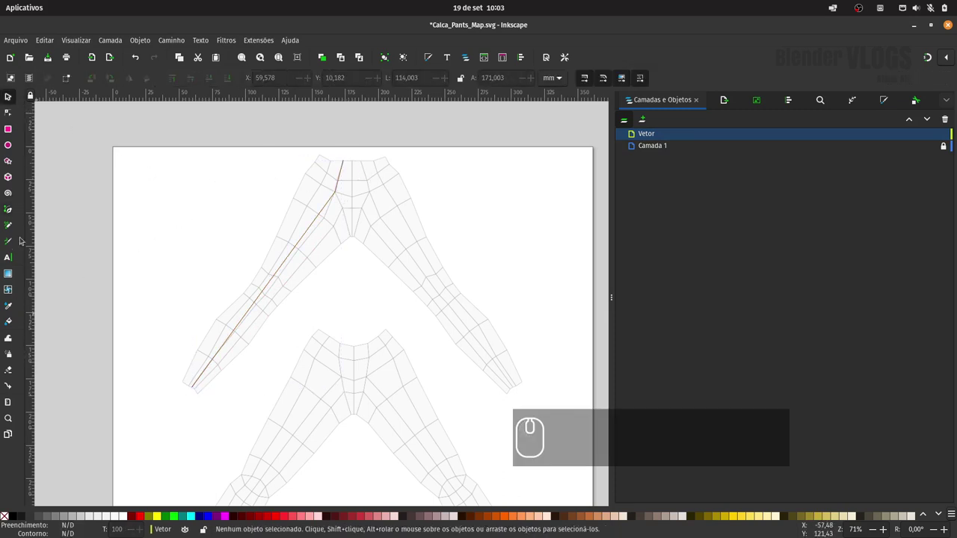
Draw the right leg seam from the hem, bending at the crotch, up to the waistband
{"action": "left_click", "coordinate": [17, 210]}
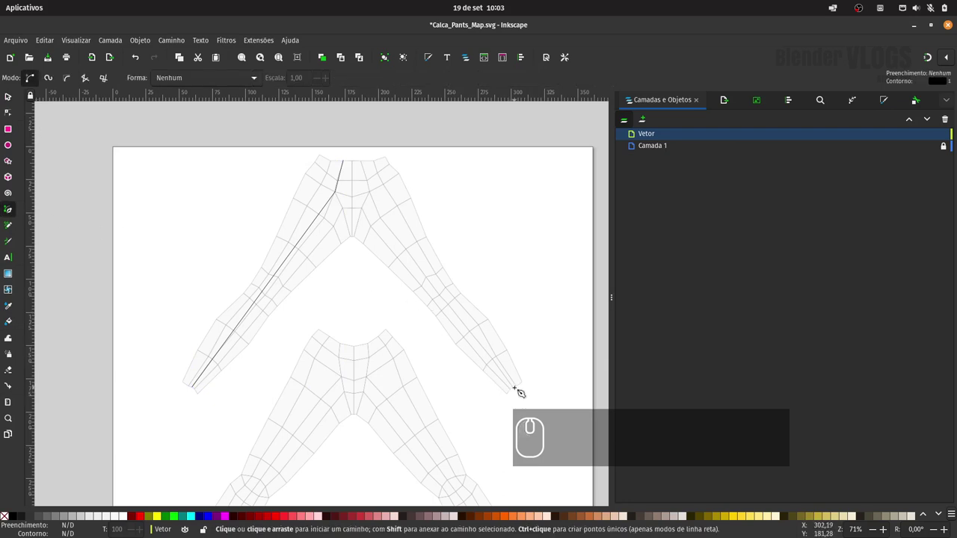
{"action": "left_click", "coordinate": [523, 388]}
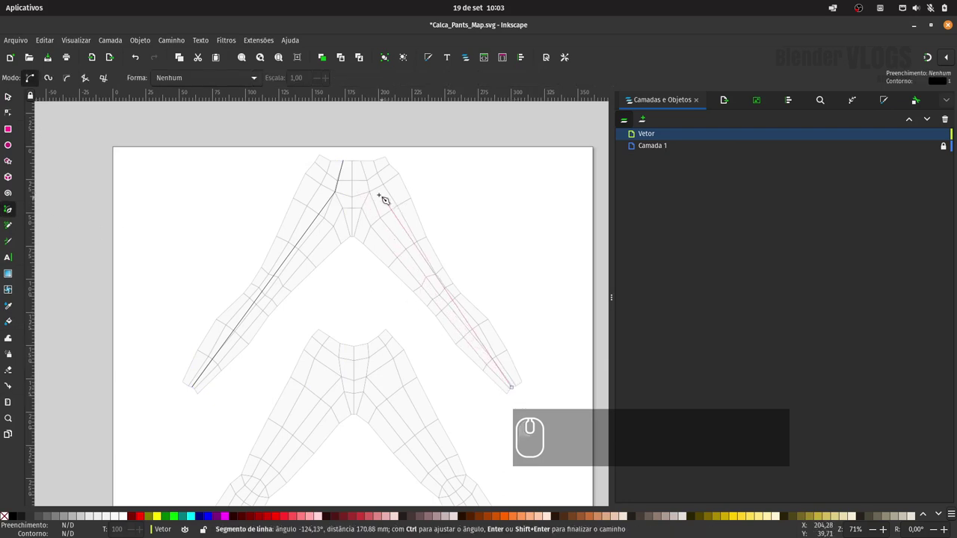
{"action": "left_click", "coordinate": [381, 193]}
{"action": "left_click", "coordinate": [373, 161]}
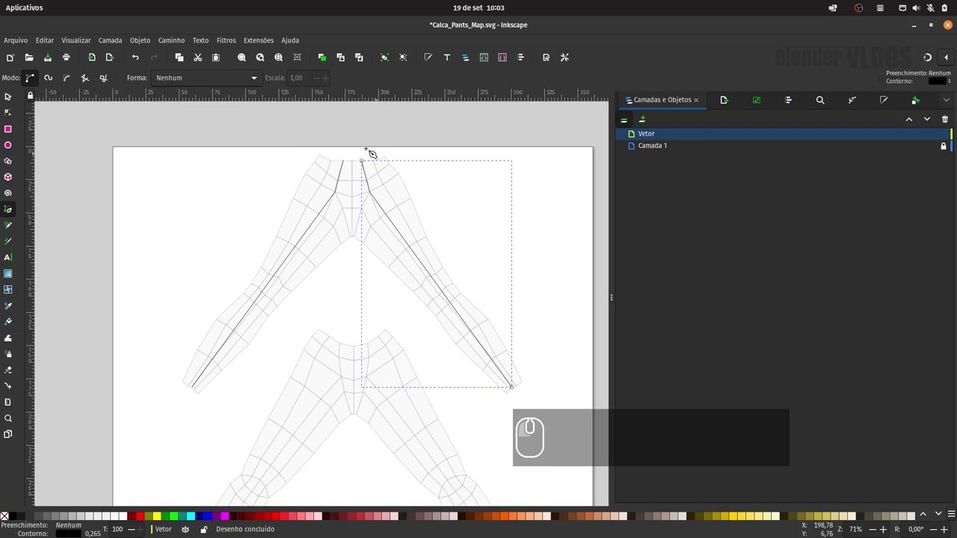
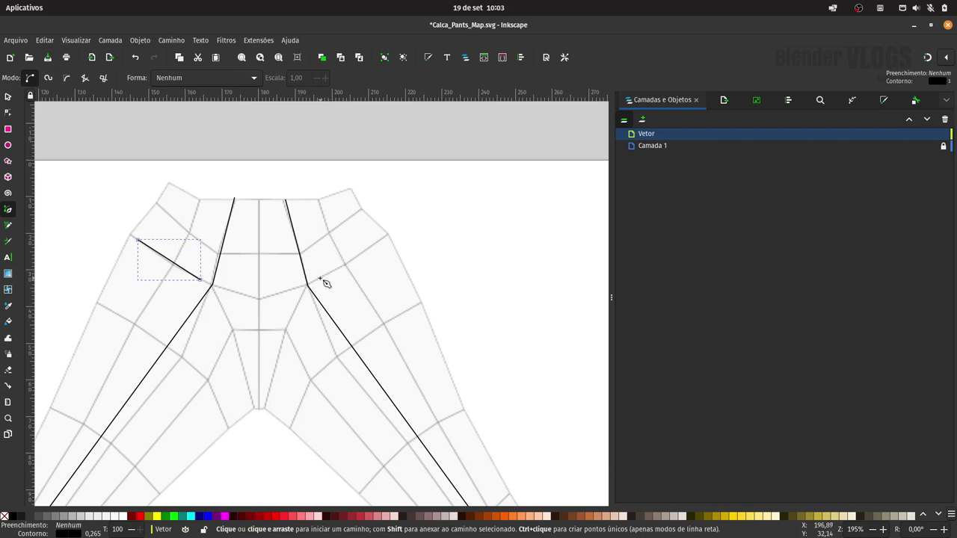
Draw a pocket line on the hip, then select and delete it
{"action": "left_click", "coordinate": [329, 279]}
{"action": "double_click", "coordinate": [387, 242]}
{"action": "left_click", "coordinate": [16, 97]}
{"action": "left_click_drag", "start_coordinate": [56, 113], "coordinate": [90, 129]}
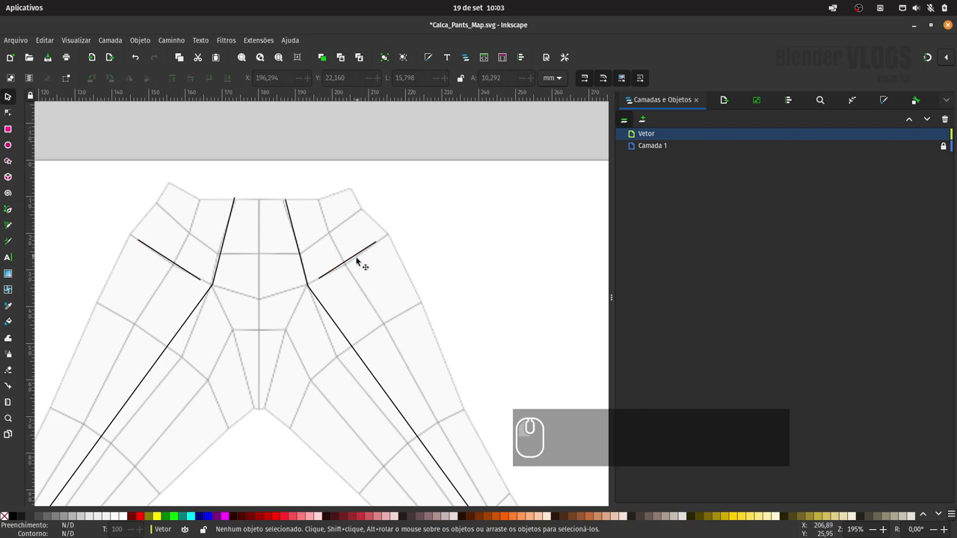
{"action": "left_click", "coordinate": [354, 253]}
{"action": "key", "text": "Delete"}
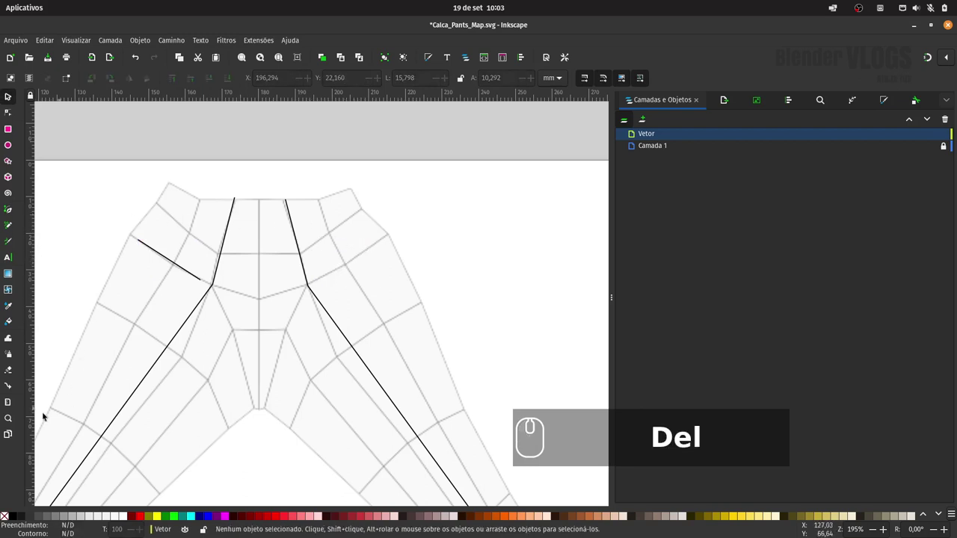
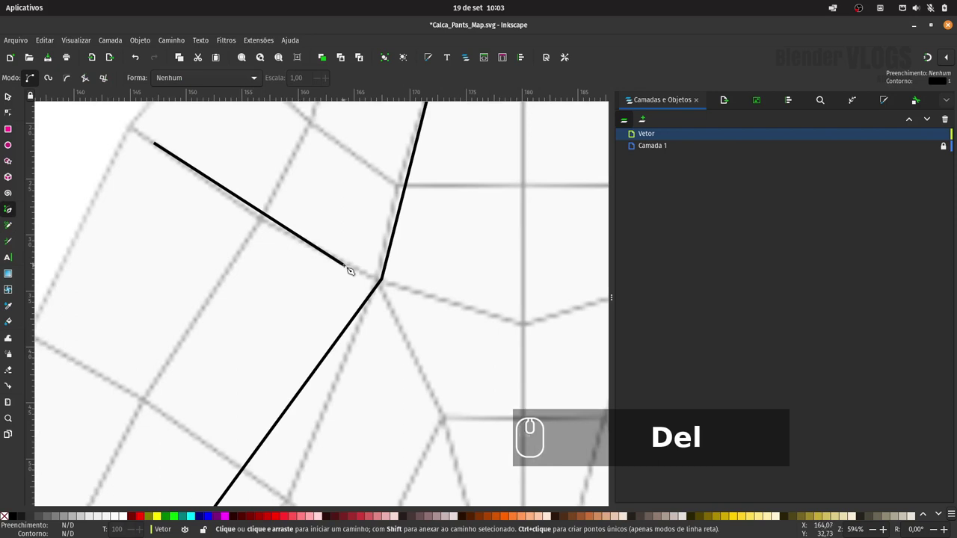
Draw a closed narrow strip as the slanted pocket opening and clear the selection
{"action": "left_click", "coordinate": [354, 266]}
{"action": "left_click", "coordinate": [341, 282]}
{"action": "left_click", "coordinate": [155, 158]}
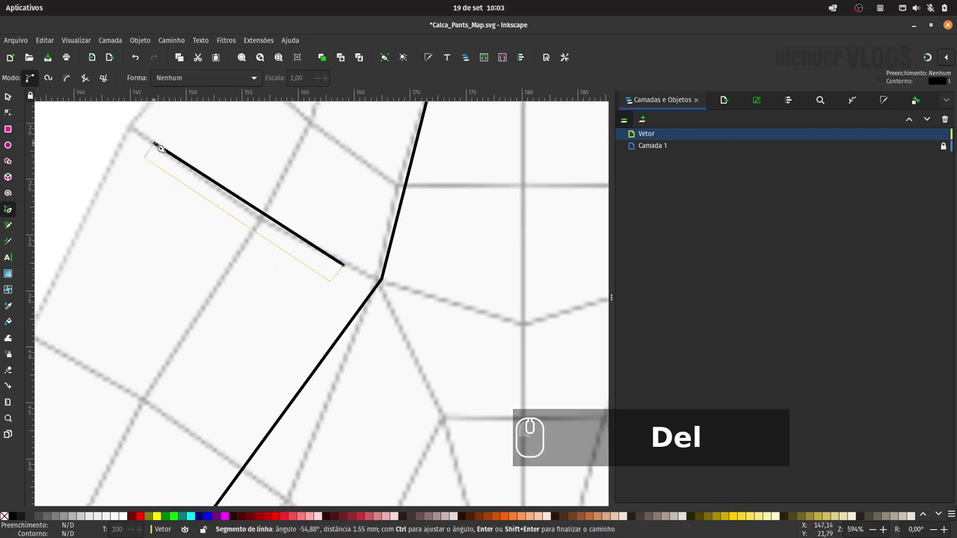
{"action": "double_click", "coordinate": [159, 146]}
{"action": "double_click", "coordinate": [161, 148]}
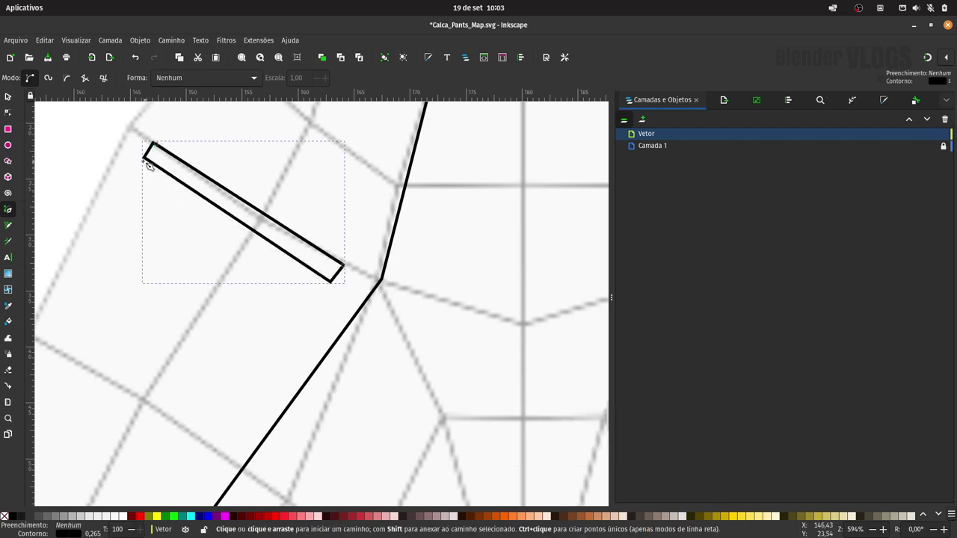
{"action": "left_click", "coordinate": [15, 97]}
{"action": "left_click", "coordinate": [51, 113]}
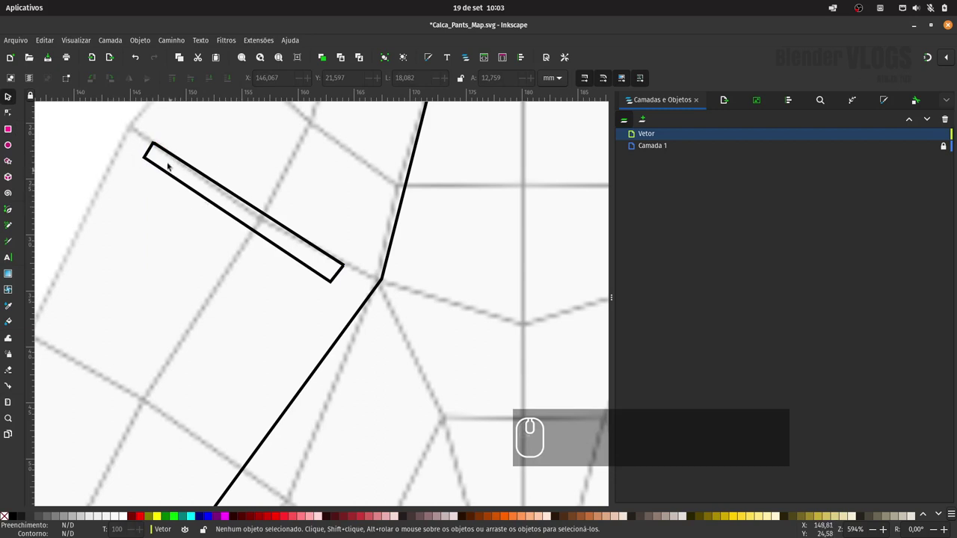
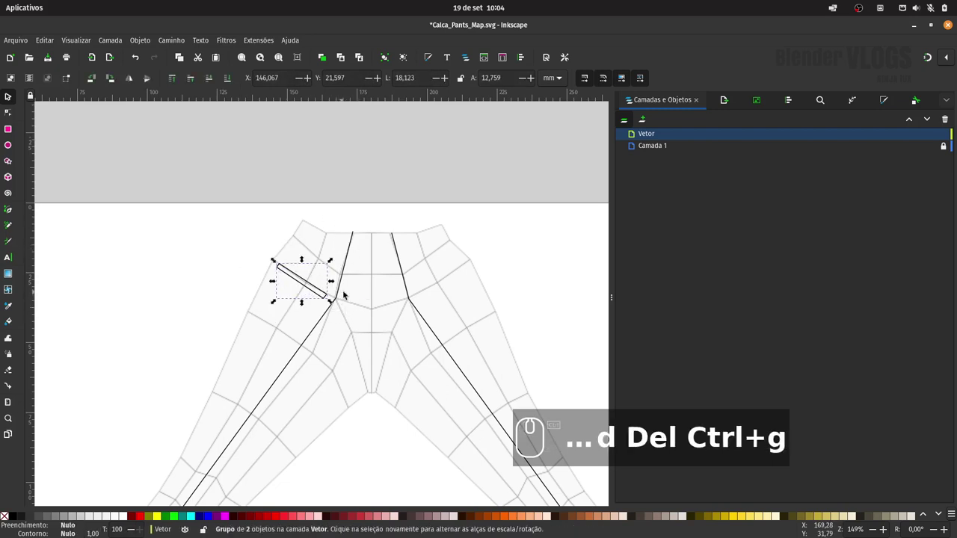
Duplicate the pocket group, mirror it and nudge it into place on the other hip
{"action": "key", "text": "ctrl+d"}
{"action": "left_click_drag", "start_coordinate": [128, 79], "coordinate": [153, 134]}
{"action": "key", "text": "shift+Right"}
{"action": "key", "text": "shift+Right"}
{"action": "key", "text": "shift+Right"}
{"action": "key", "text": "shift+Right"}
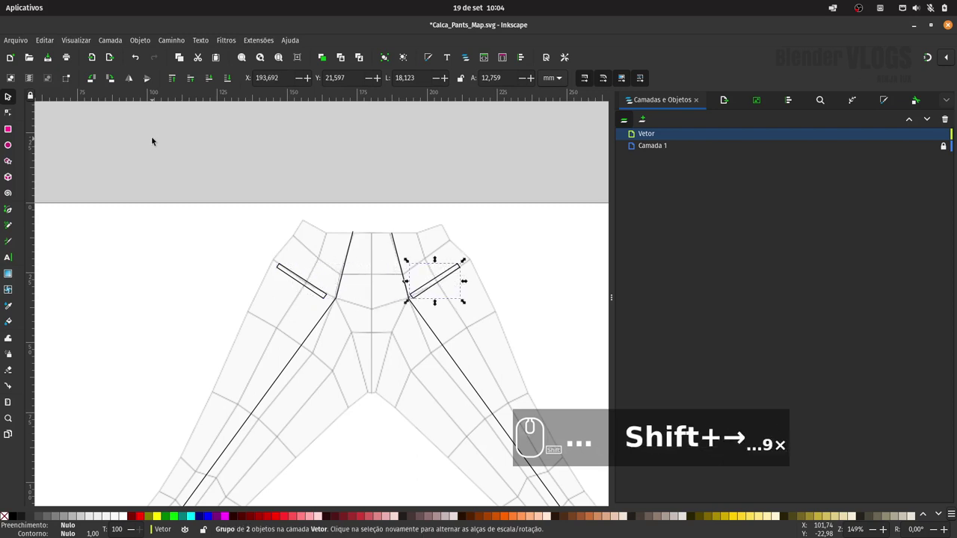
{"action": "key", "text": "shift+Right"}
{"action": "key", "text": "Right"}
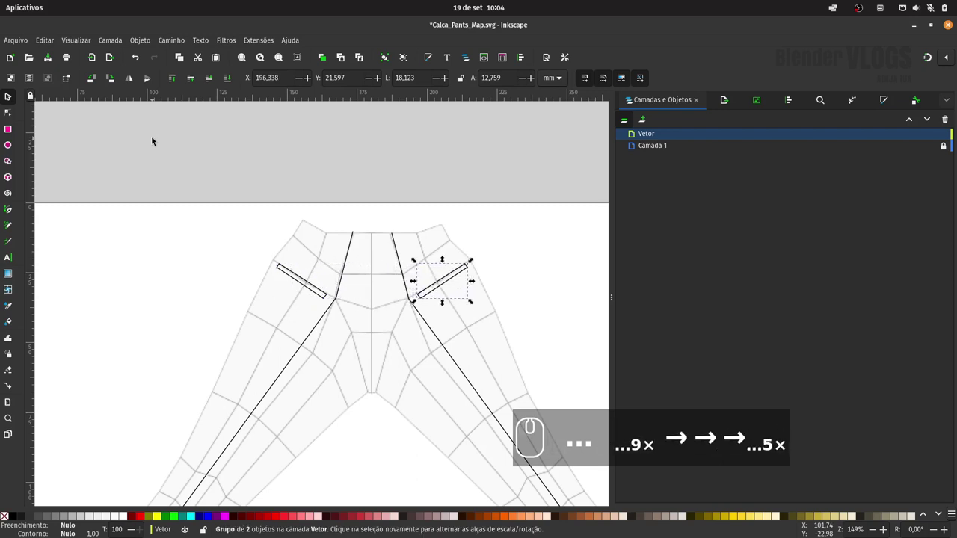
{"action": "left_click", "coordinate": [476, 188]}
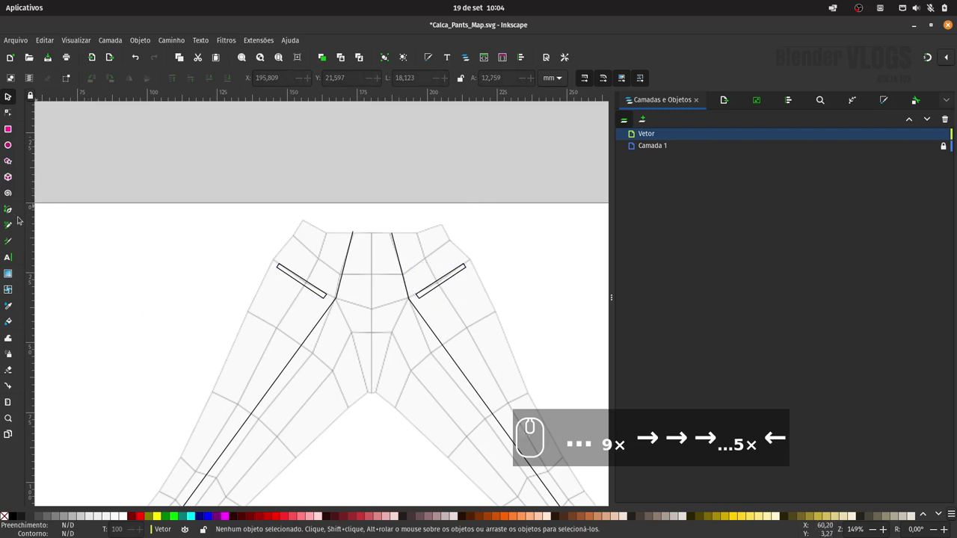
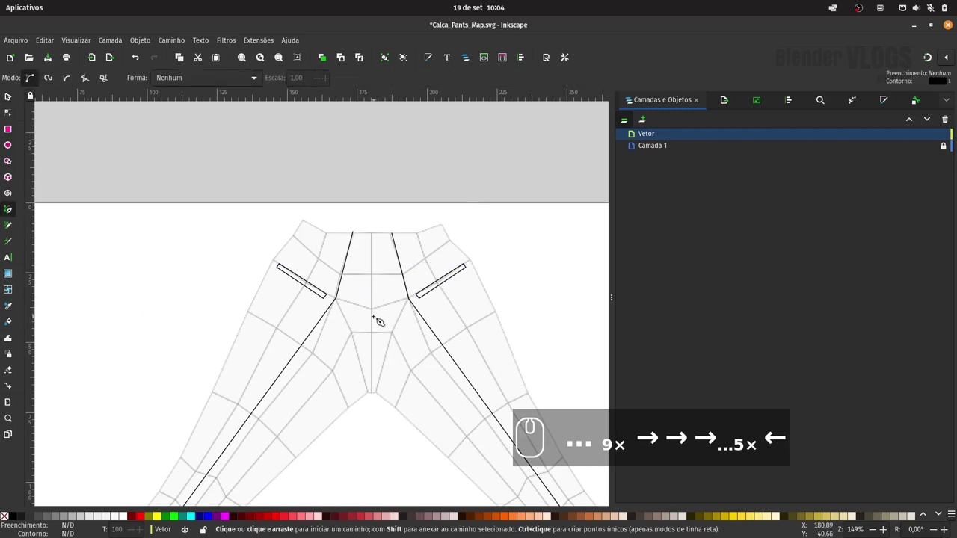
Draw the fly seam with its curved bottom and a straight edge up to the waistband
{"action": "left_click", "coordinate": [383, 317]}
{"action": "left_click", "coordinate": [397, 306]}
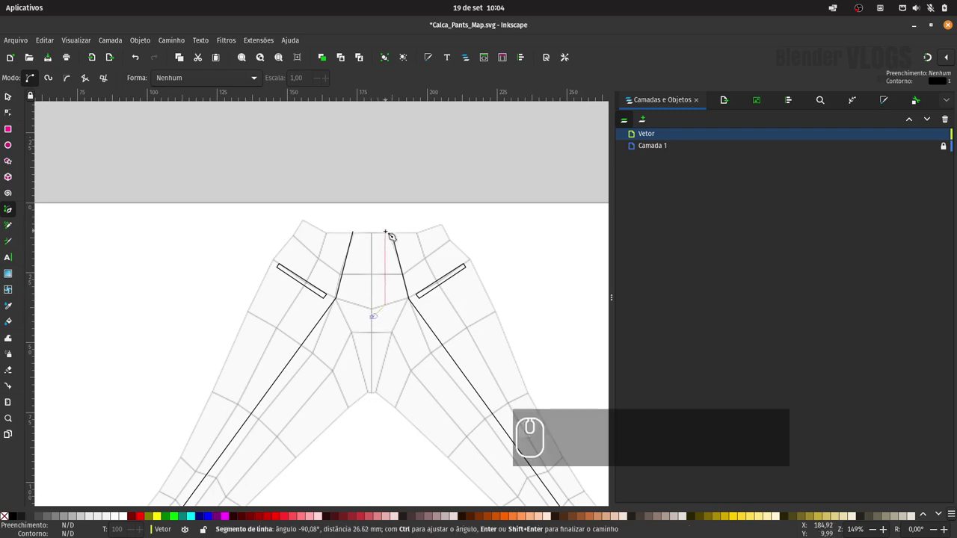
{"action": "double_click", "coordinate": [397, 234]}
{"action": "left_click_drag", "start_coordinate": [13, 97], "coordinate": [59, 217]}
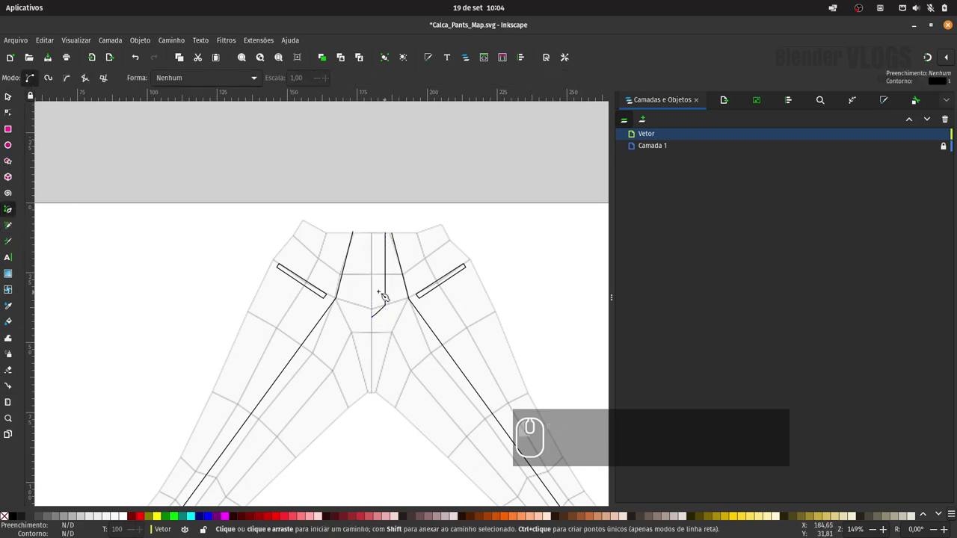
{"action": "left_click", "coordinate": [382, 298]}
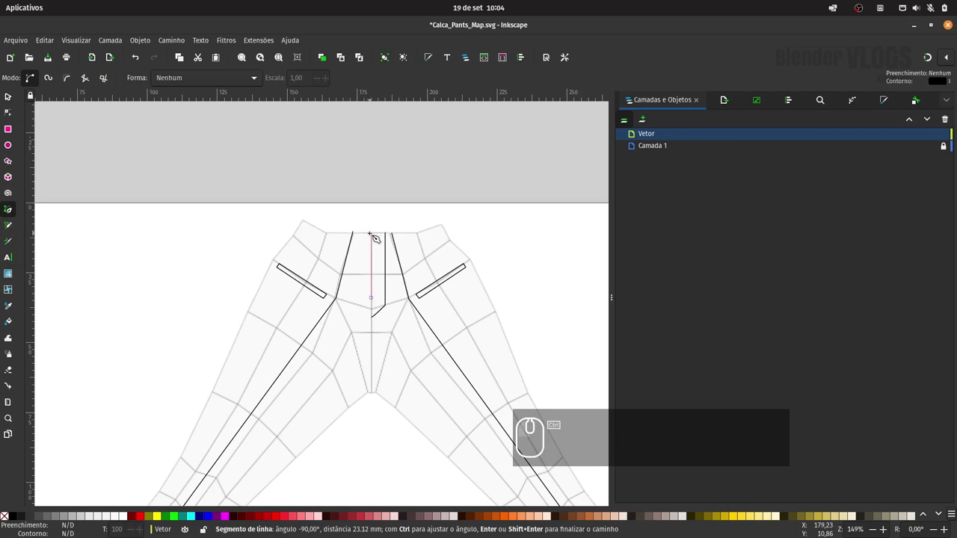
{"action": "left_click", "coordinate": [382, 235]}
{"action": "left_click", "coordinate": [19, 98]}
{"action": "left_click_drag", "start_coordinate": [53, 110], "coordinate": [82, 129]}
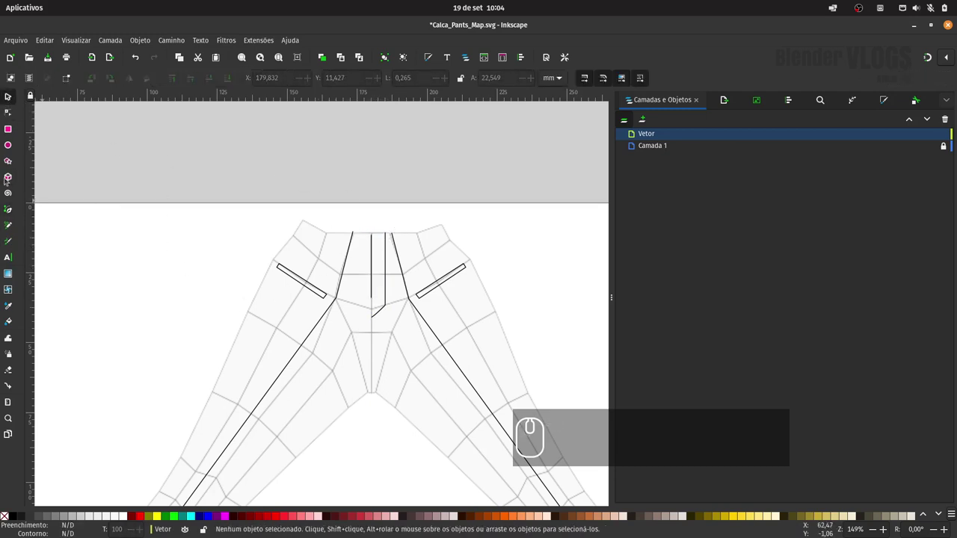
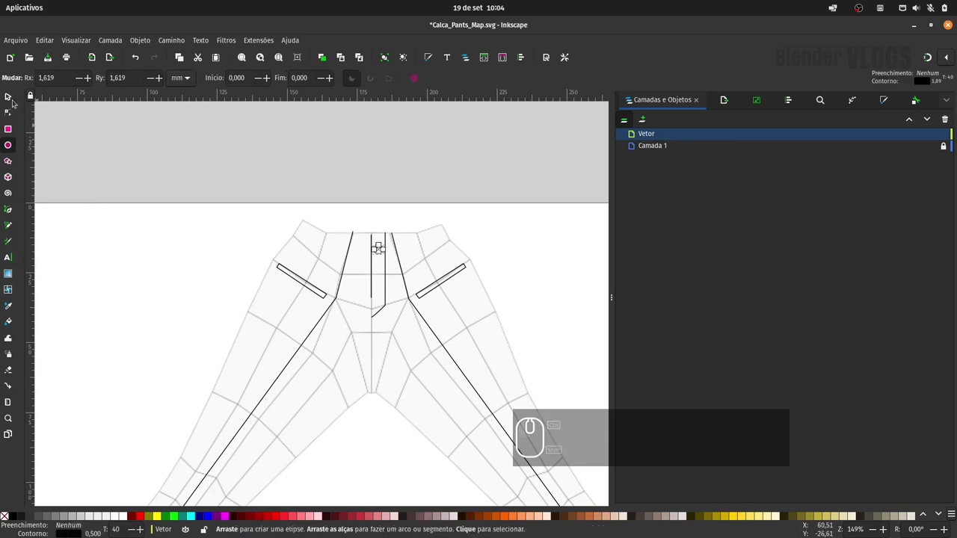
Place the button circle at the top of the fly, set its fill to none and zoom out
{"action": "left_click", "coordinate": [16, 95]}
{"action": "left_click_drag", "start_coordinate": [76, 155], "coordinate": [151, 391]}
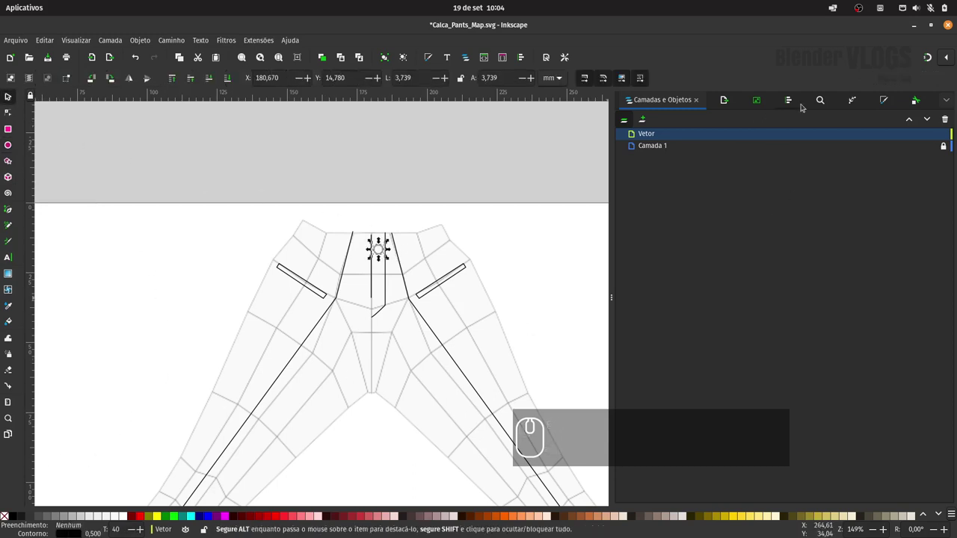
{"action": "left_click", "coordinate": [887, 100]}
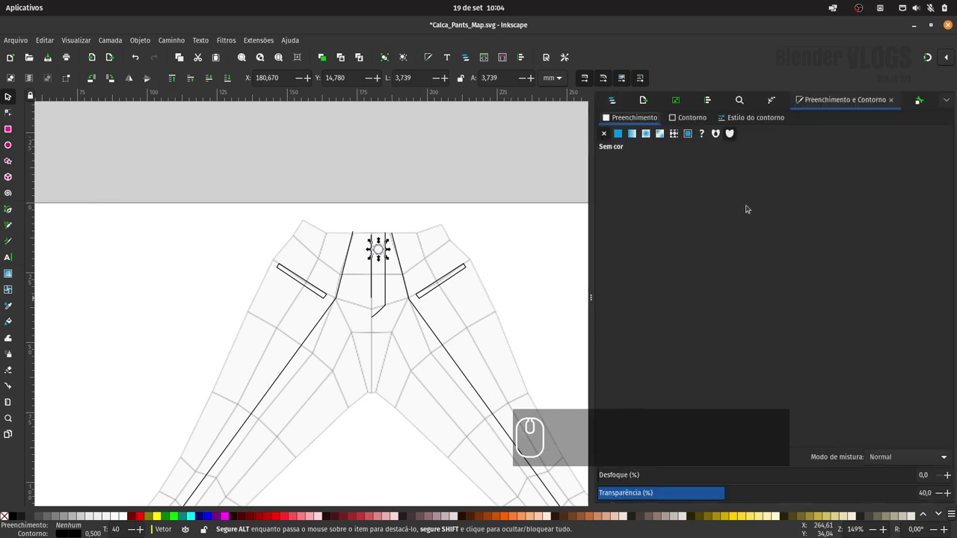
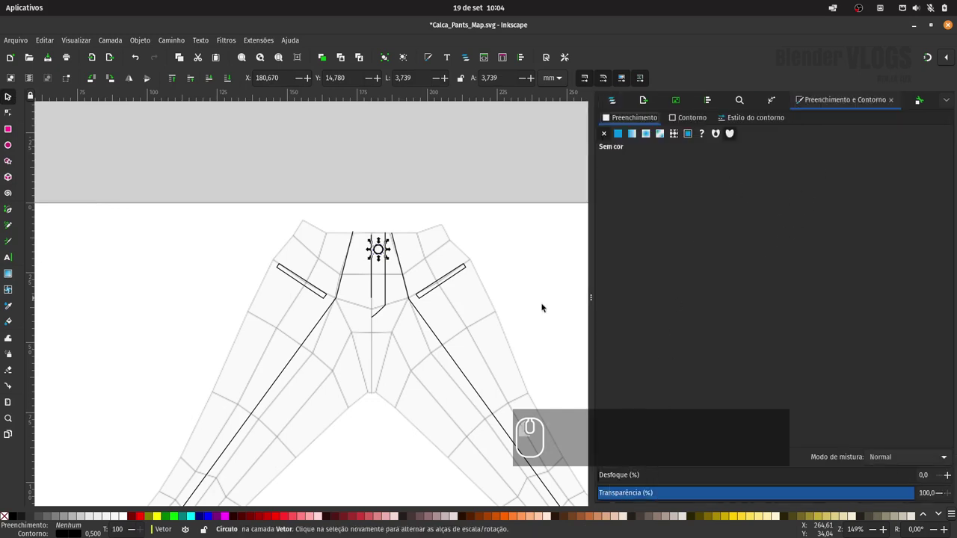
{"action": "left_click_drag", "start_coordinate": [423, 176], "coordinate": [414, 196]}
{"action": "left_click_drag", "start_coordinate": [380, 250], "coordinate": [416, 284]}
{"action": "type", "text": "---"}
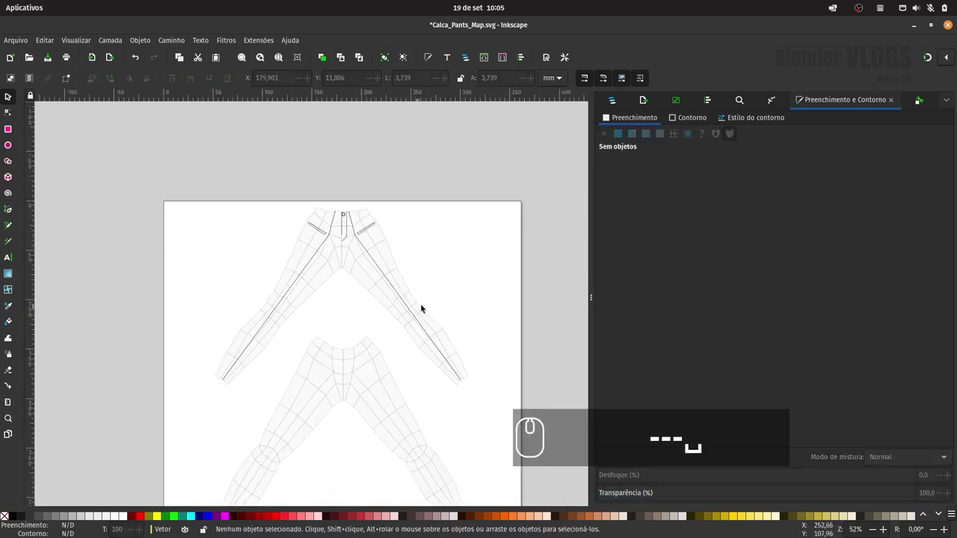
Draw a straight seam line down the left leg of the lower pants piece
{"action": "key", "text": "space"}
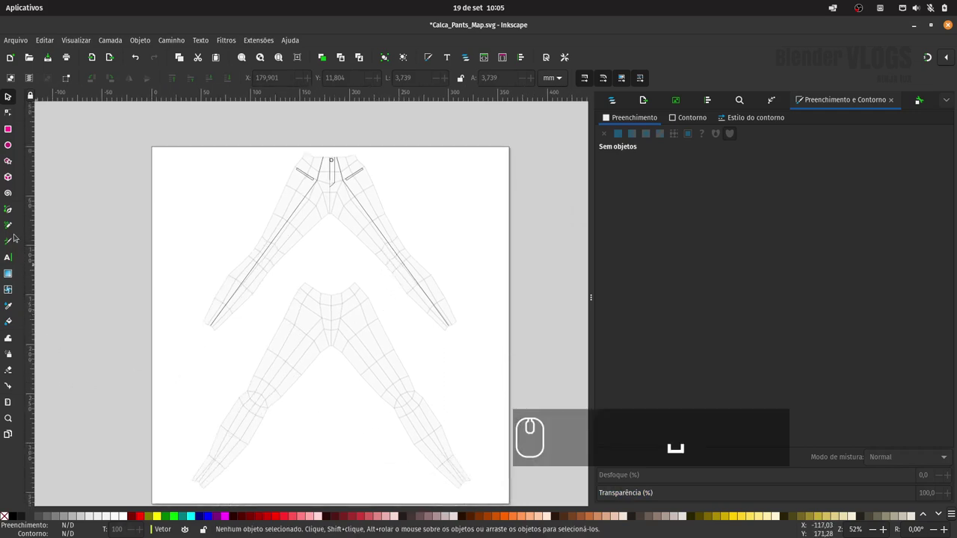
{"action": "key", "text": "ctrl+s"}
{"action": "left_click_drag", "start_coordinate": [12, 213], "coordinate": [219, 473]}
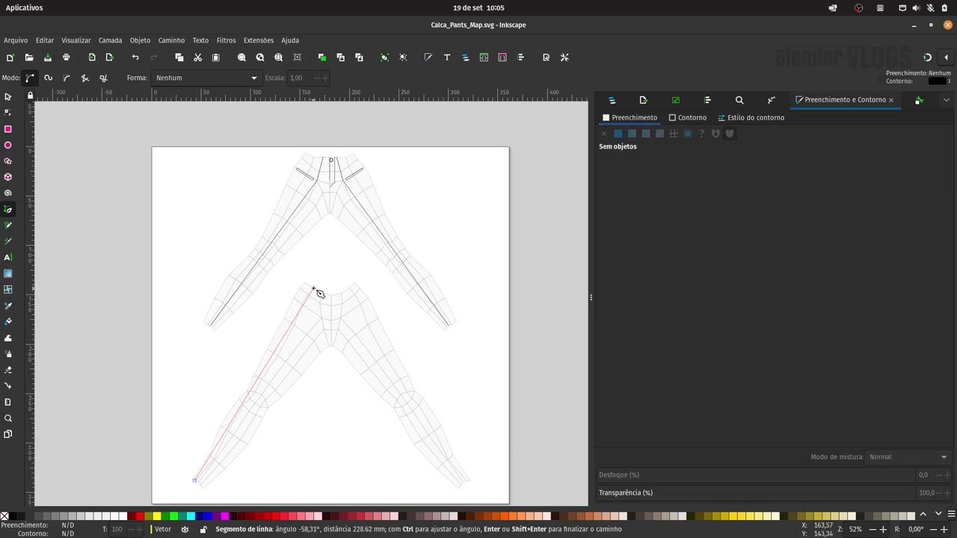
{"action": "double_click", "coordinate": [326, 290]}
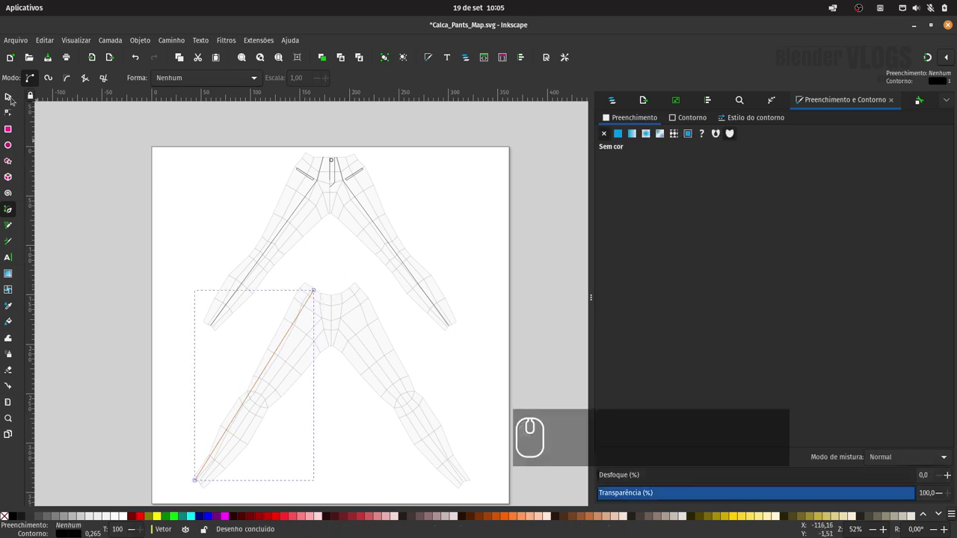
Duplicate the left seam, mirror it horizontally and nudge it onto the right leg
{"action": "left_click", "coordinate": [16, 97]}
{"action": "left_click_drag", "start_coordinate": [58, 131], "coordinate": [70, 145]}
{"action": "left_click", "coordinate": [281, 342]}
{"action": "key", "text": "ctrl+d"}
{"action": "left_click", "coordinate": [133, 80]}
{"action": "key", "text": "shift+Right"}
{"action": "key", "text": "shift+Right"}
{"action": "key", "text": "shift+Right"}
{"action": "key", "text": "shift+Right"}
{"action": "key", "text": "shift+Right"}
{"action": "key", "text": "Left"}
{"action": "key", "text": "Left"}
{"action": "key", "text": "Left"}
{"action": "key", "text": "Left"}
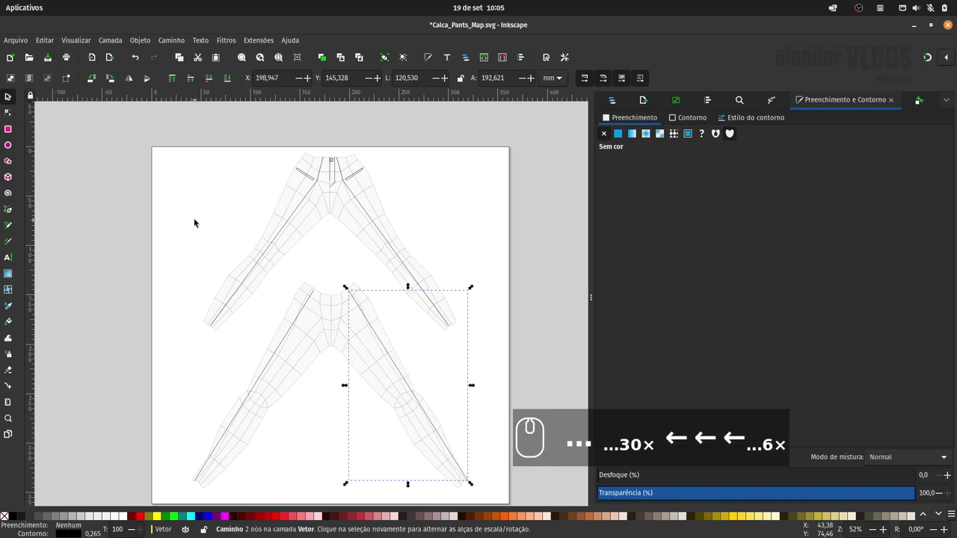
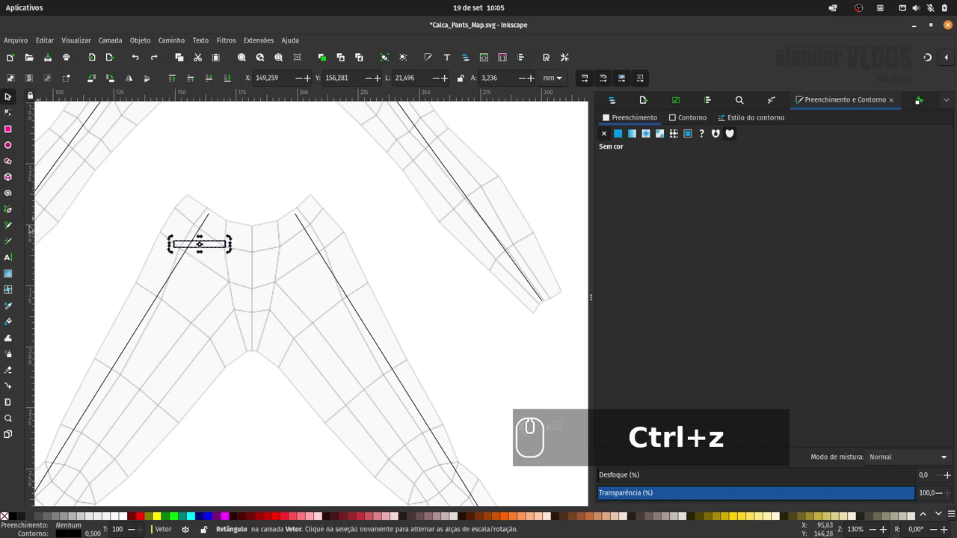
Draw a closed pocket outline beneath the waist slit with the pen
{"action": "left_click", "coordinate": [11, 212]}
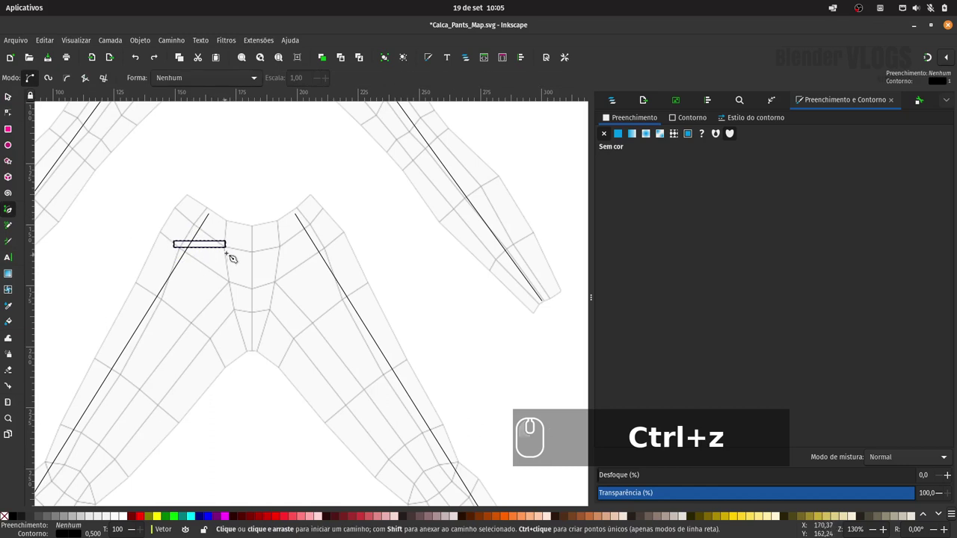
{"action": "left_click", "coordinate": [236, 250]}
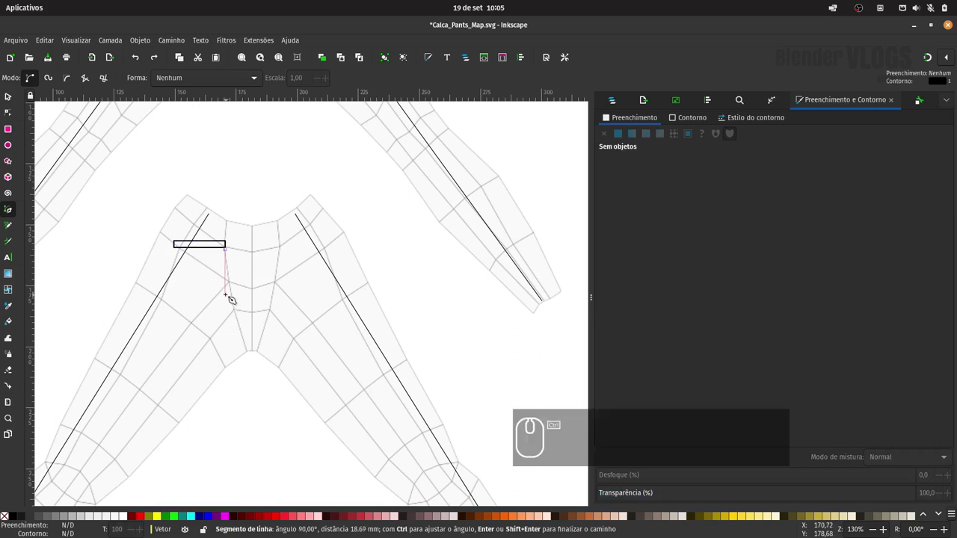
{"action": "left_click", "coordinate": [236, 296]}
{"action": "left_click", "coordinate": [206, 307]}
{"action": "left_click", "coordinate": [186, 297]}
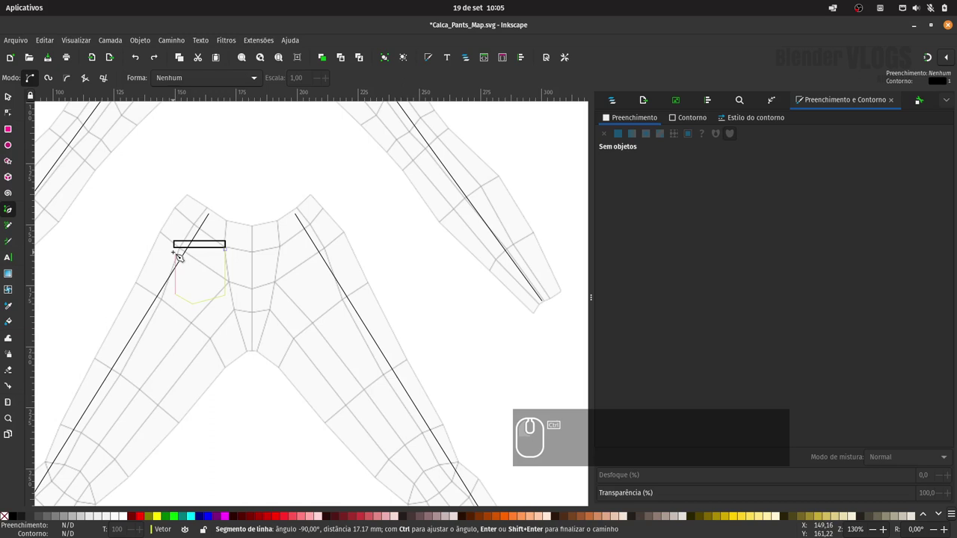
{"action": "double_click", "coordinate": [185, 252]}
Group the slit with its pocket outline, then tilt and shrink it to fit the waist
{"action": "left_click_drag", "start_coordinate": [17, 96], "coordinate": [187, 247]}
{"action": "left_click_drag", "start_coordinate": [188, 243], "coordinate": [267, 267]}
{"action": "key", "text": "ctrl+g"}
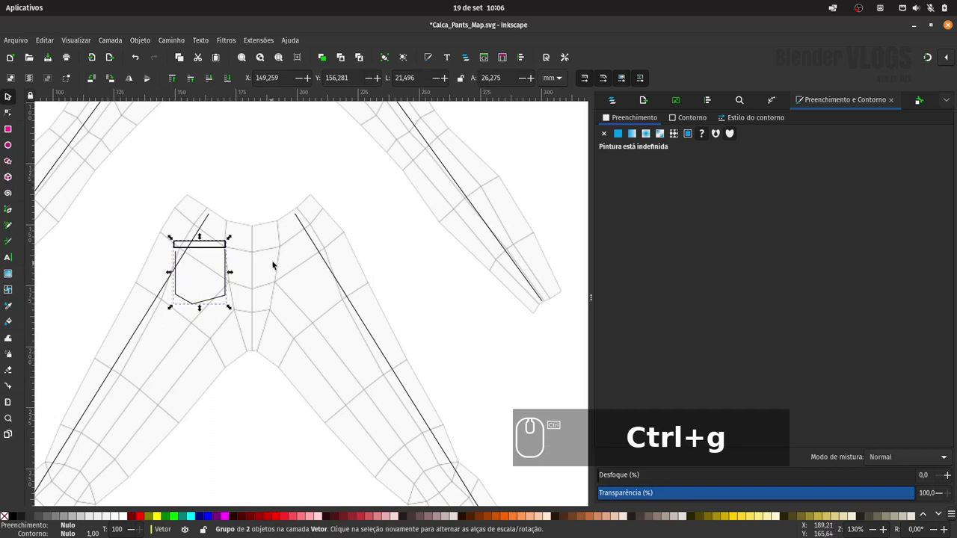
{"action": "left_click_drag", "start_coordinate": [216, 297], "coordinate": [201, 305]}
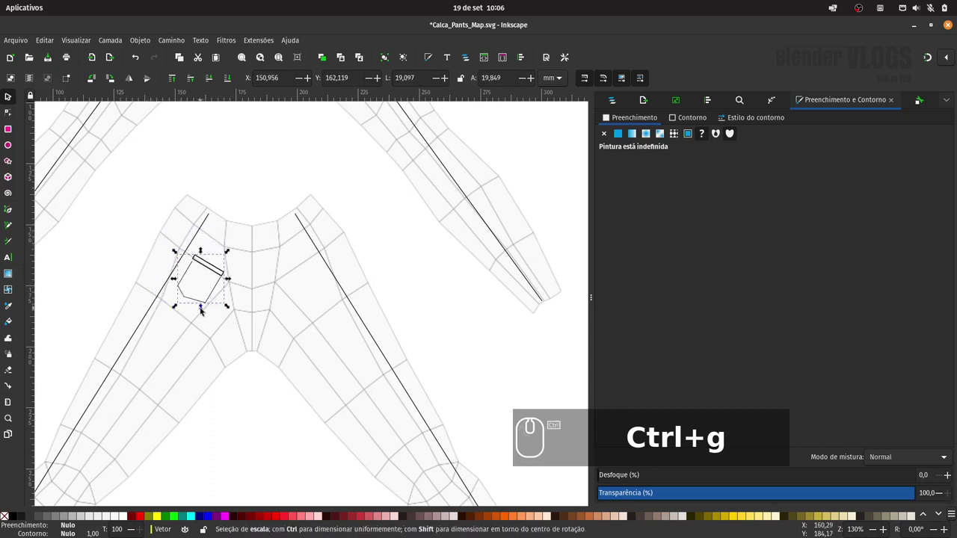
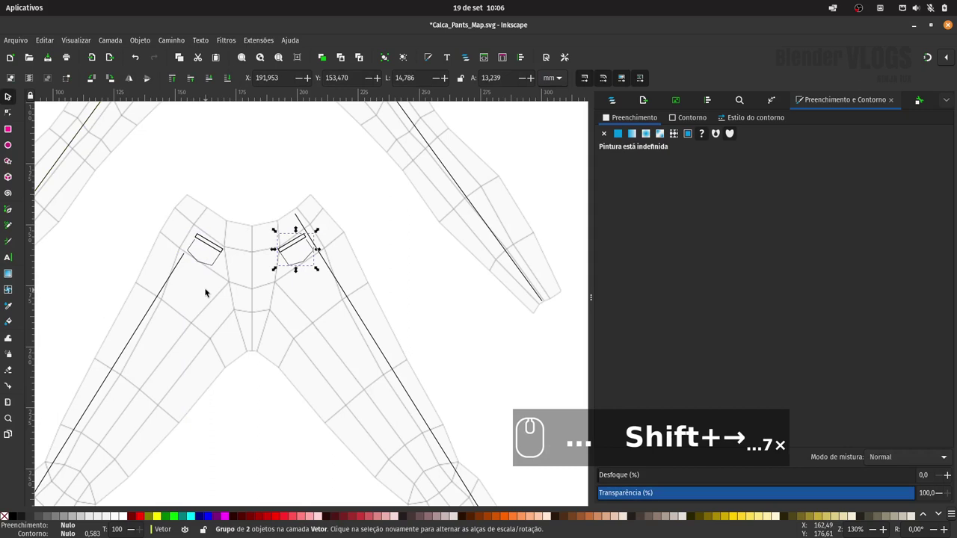
Position the duplicated right pocket and trim the right leg seam to start below it
{"action": "key", "text": "Right"}
{"action": "key", "text": "Right"}
{"action": "key", "text": "Right"}
{"action": "left_click", "coordinate": [296, 214]}
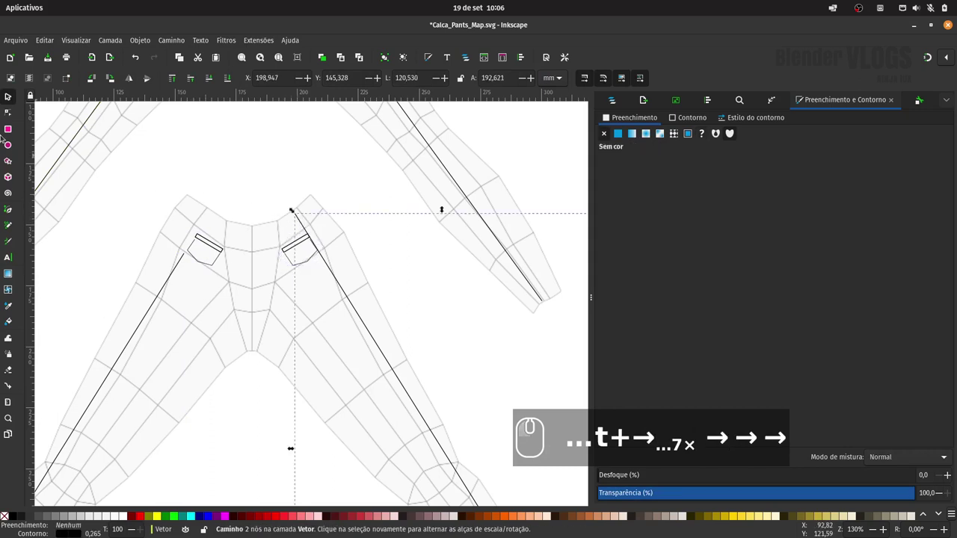
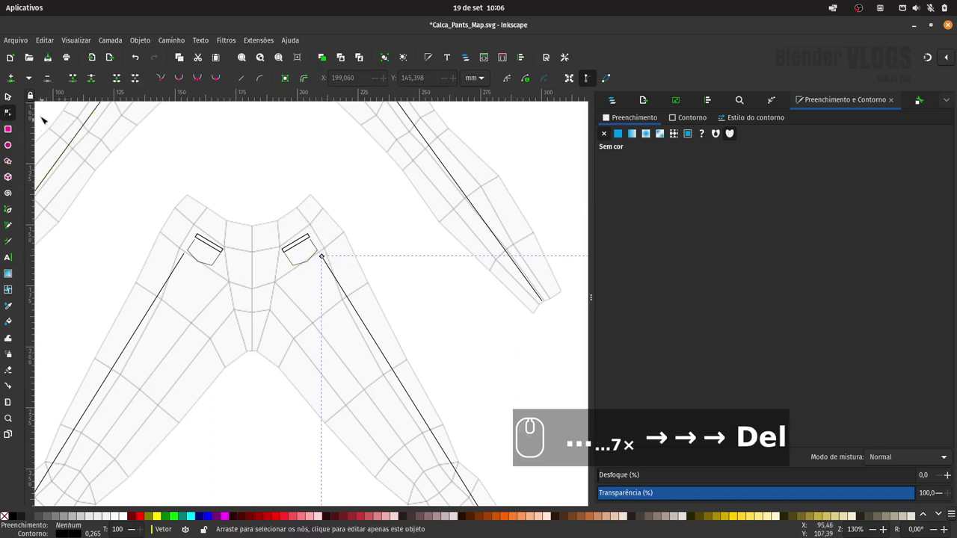
{"action": "left_click", "coordinate": [15, 97]}
{"action": "type", "text": "7"}
{"action": "left_click", "coordinate": [144, 131]}
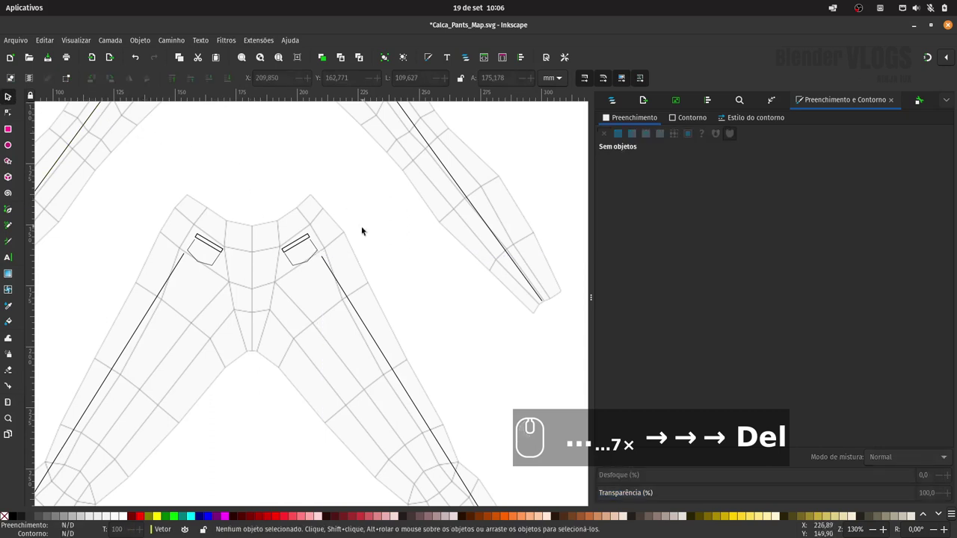
Fit the page, save the pants map and hide the UV mesh layer in Layers and Objects
{"action": "key", "text": "-"}
{"action": "key", "text": "-"}
{"action": "key", "text": "-"}
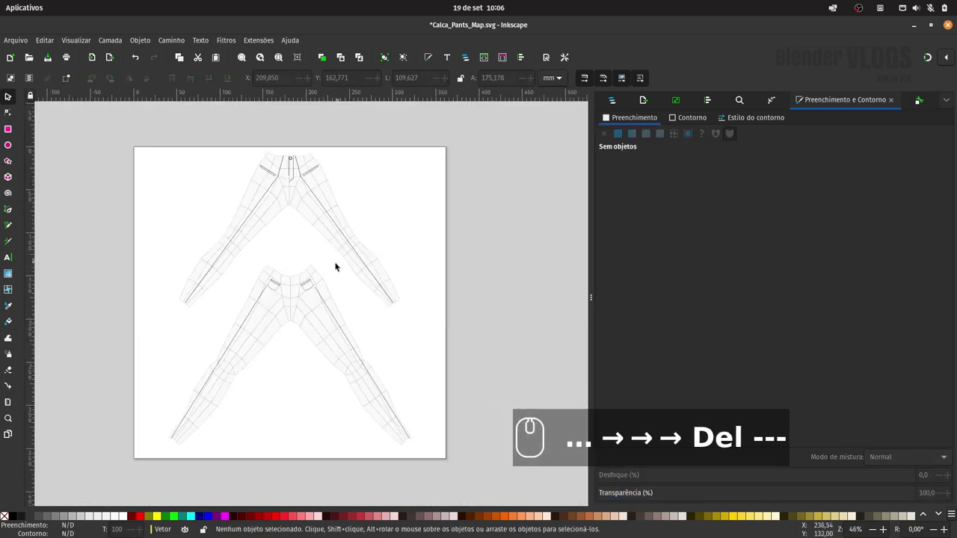
{"action": "key", "text": "ctrl+s"}
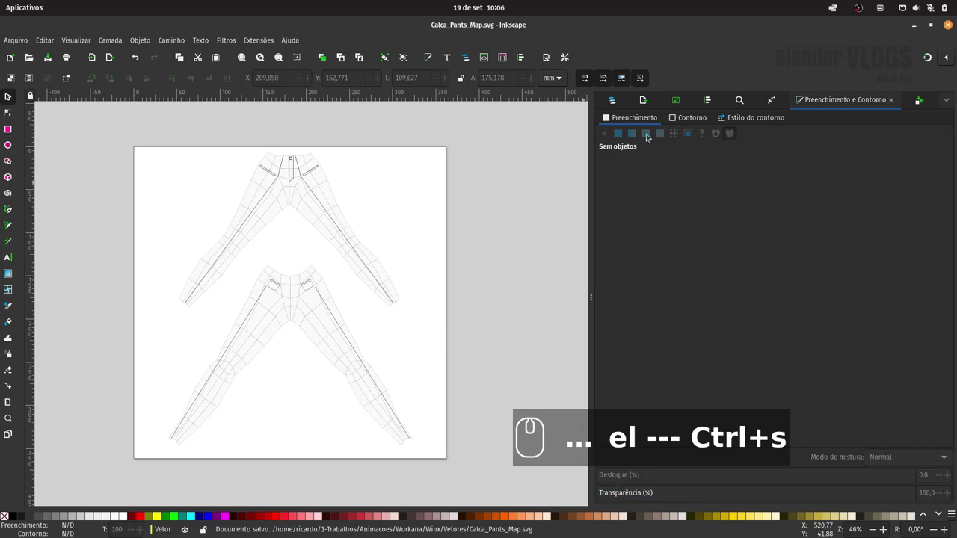
{"action": "left_click", "coordinate": [620, 98]}
{"action": "left_click", "coordinate": [935, 146]}
{"action": "left_click", "coordinate": [508, 202]}
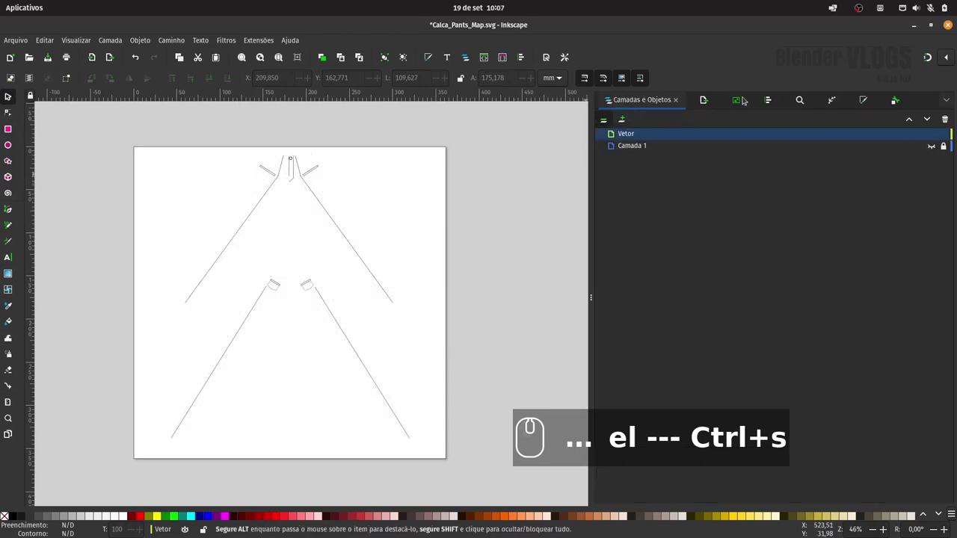
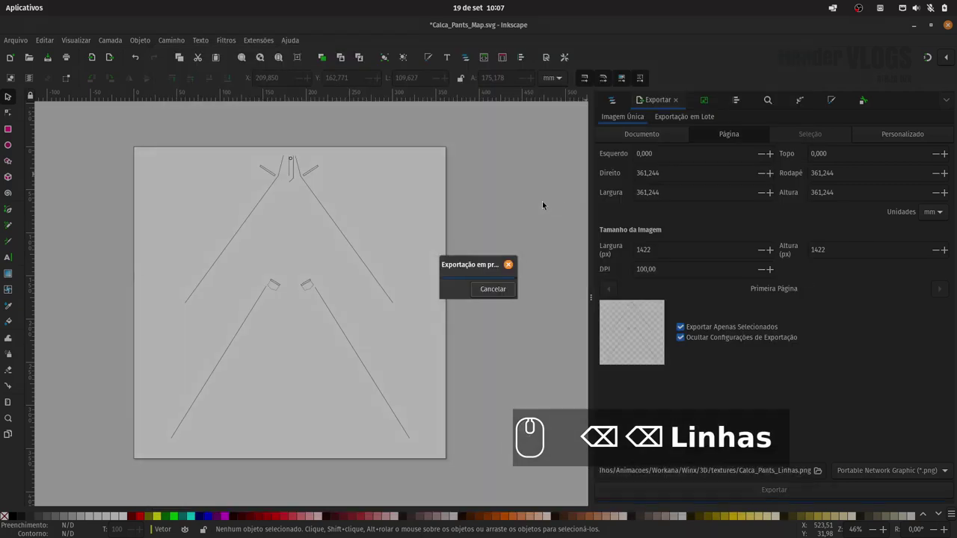
Export the page as Calca_Pants_Linhas.png, save again and minimize Inkscape for Blender
{"action": "left_click", "coordinate": [519, 197]}
{"action": "key", "text": "ctrl+s"}
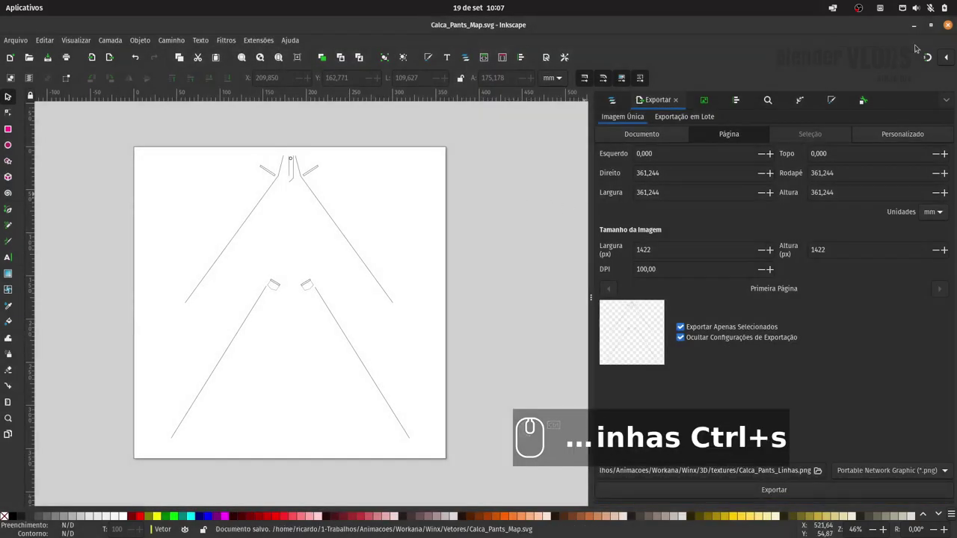
{"action": "double_click", "coordinate": [951, 27]}
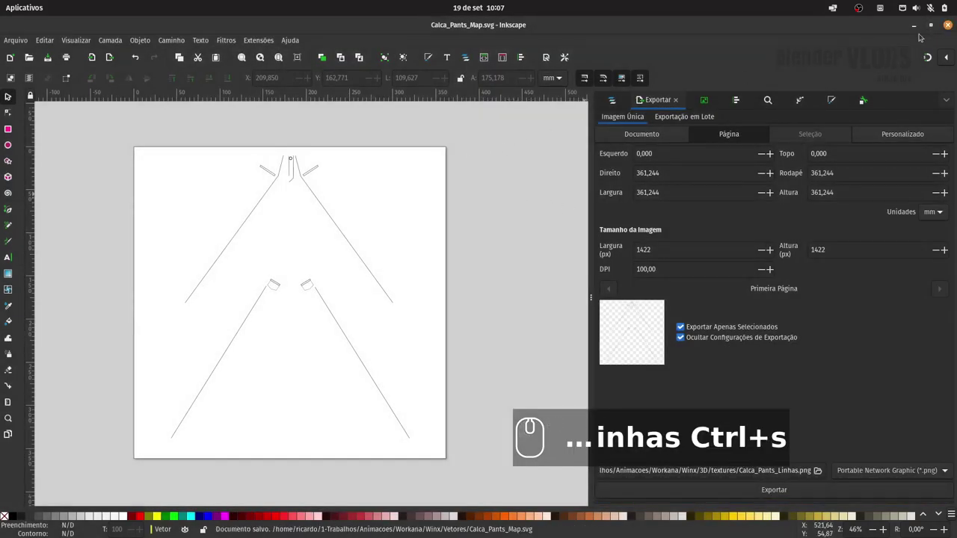
{"action": "left_click", "coordinate": [16, 346]}
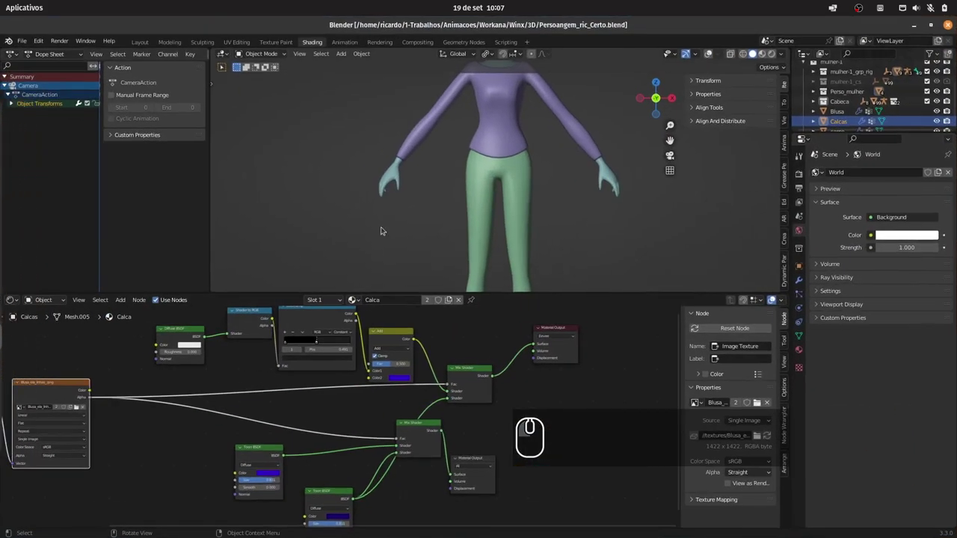
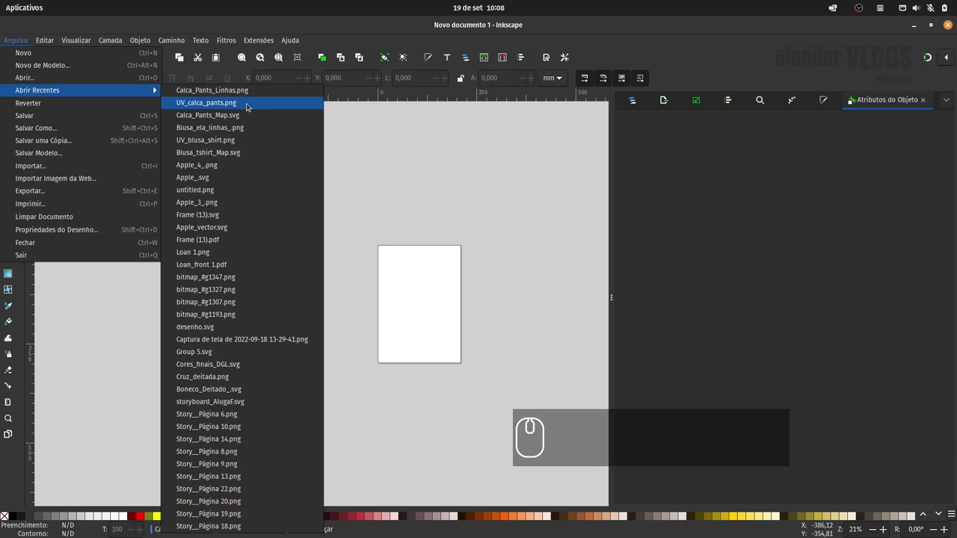
Reopen Calca_Pants_Map.svg from recent files and show the UV mesh layer again
{"action": "left_click", "coordinate": [528, 336]}
{"action": "left_click", "coordinate": [12, 38]}
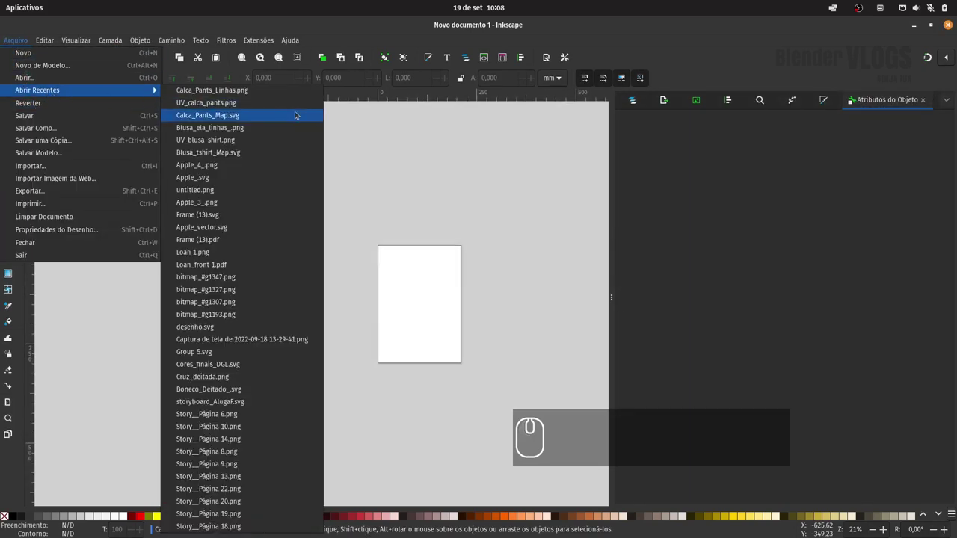
{"action": "left_click_drag", "start_coordinate": [280, 114], "coordinate": [635, 105]}
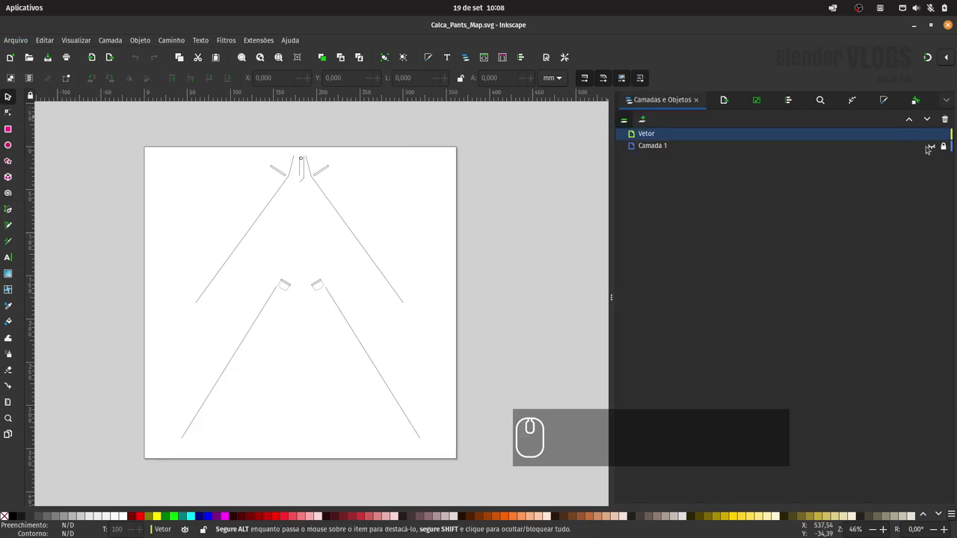
{"action": "left_click", "coordinate": [933, 153]}
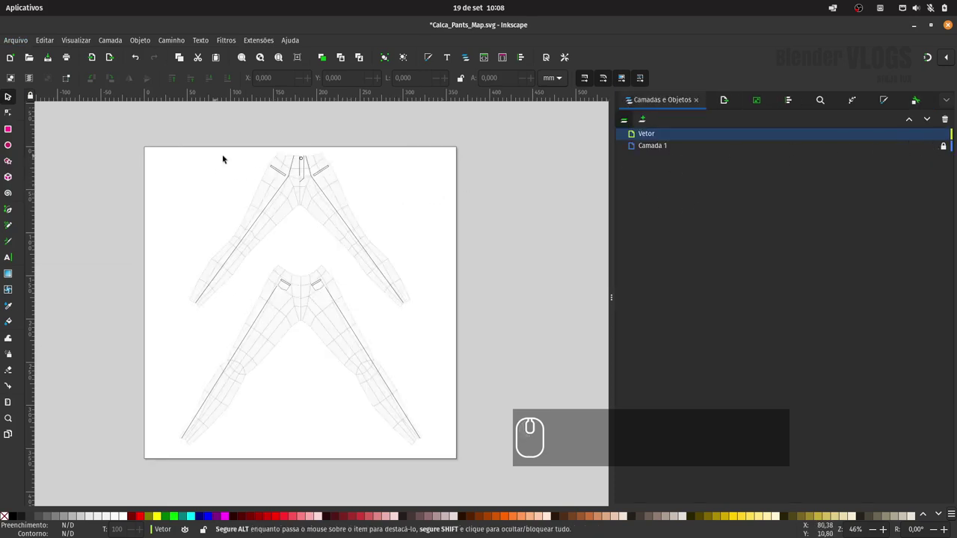
Group the upper piece's lines and the lower piece's seam and pocket lines
{"action": "left_click_drag", "start_coordinate": [164, 133], "coordinate": [363, 224]}
{"action": "left_click", "coordinate": [244, 239]}
{"action": "left_click", "coordinate": [358, 242]}
{"action": "key", "text": "ctrl+g"}
{"action": "left_click_drag", "start_coordinate": [146, 262], "coordinate": [410, 368]}
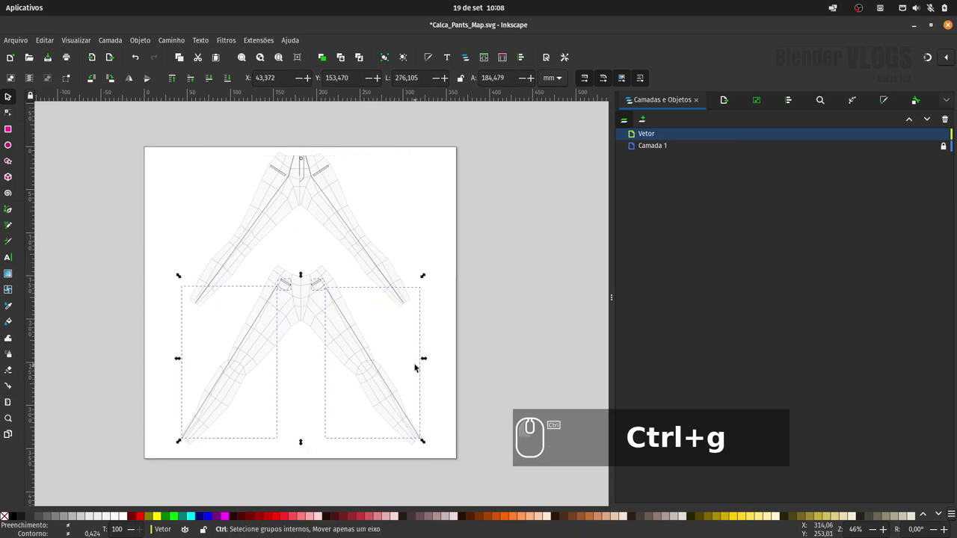
{"action": "key", "text": "ctrl+g"}
Move the selected line groups left off the page and adjust them vertically
{"action": "left_click_drag", "start_coordinate": [317, 172], "coordinate": [315, 284]}
{"action": "key", "text": "shift+Left"}
{"action": "key", "text": "shift+Left"}
{"action": "key", "text": "shift+Left"}
{"action": "key", "text": "shift+Left"}
{"action": "key", "text": "shift+Left"}
{"action": "key", "text": "shift+Left"}
{"action": "left_click_drag", "start_coordinate": [468, 232], "coordinate": [163, 433]}
{"action": "key", "text": "shift+Up"}
{"action": "key", "text": "shift+Up"}
{"action": "key", "text": "shift+Up"}
{"action": "key", "text": "shift+Up"}
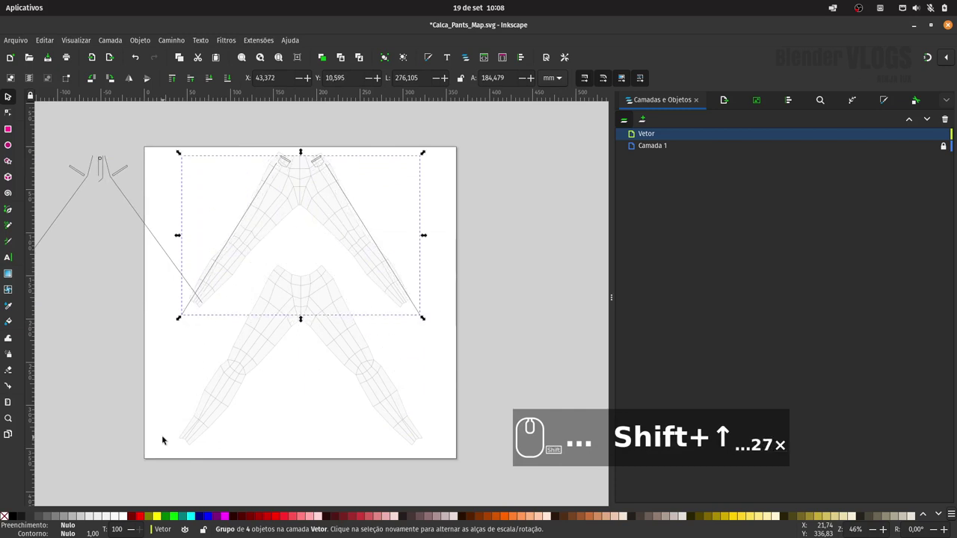
{"action": "key", "text": "shift+Down"}
{"action": "key", "text": "shift+Down"}
{"action": "key", "text": "shift+Down"}
Move the seven-object seam-line group from beside the page onto the lower pants piece
{"action": "left_click_drag", "start_coordinate": [98, 180], "coordinate": [165, 216]}
{"action": "key", "text": "shift+Down"}
{"action": "key", "text": "shift+Down"}
{"action": "key", "text": "shift+Down"}
{"action": "key", "text": "shift+Down"}
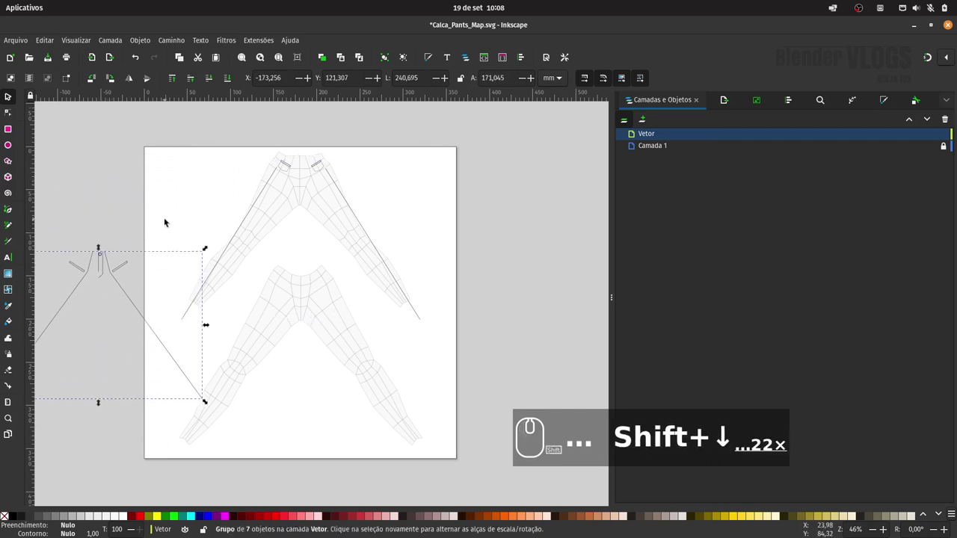
{"action": "key", "text": "shift+Right"}
{"action": "key", "text": "shift+Right"}
{"action": "key", "text": "shift+Right"}
{"action": "key", "text": "shift+Right"}
{"action": "key", "text": "shift+Left"}
{"action": "key", "text": "shift+Down"}
{"action": "key", "text": "shift+Down"}
{"action": "key", "text": "Up"}
{"action": "key", "text": "Up"}
{"action": "key", "text": "Up"}
{"action": "key", "text": "Up"}
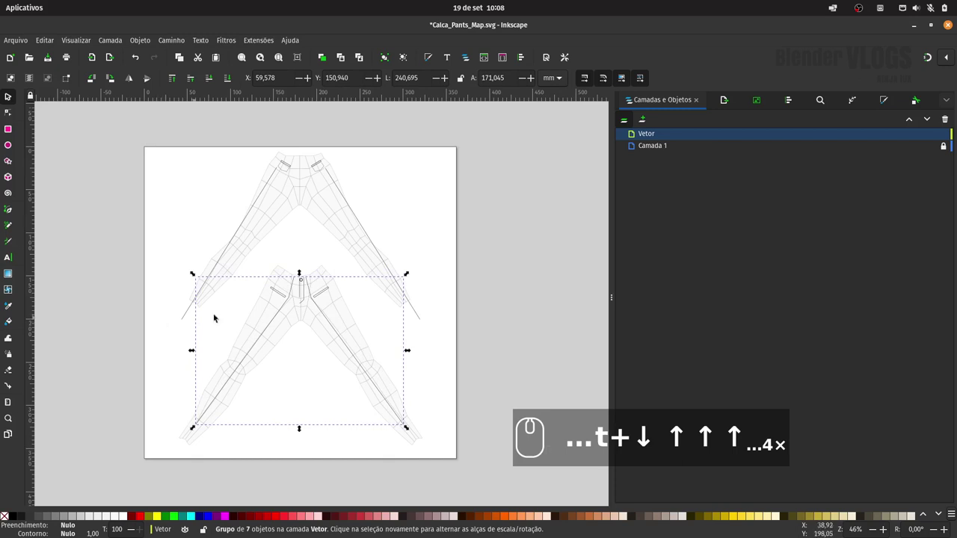
Zoom in on the lower pants waist and nudge its line group slightly right
{"action": "left_click_drag", "start_coordinate": [424, 226], "coordinate": [382, 244]}
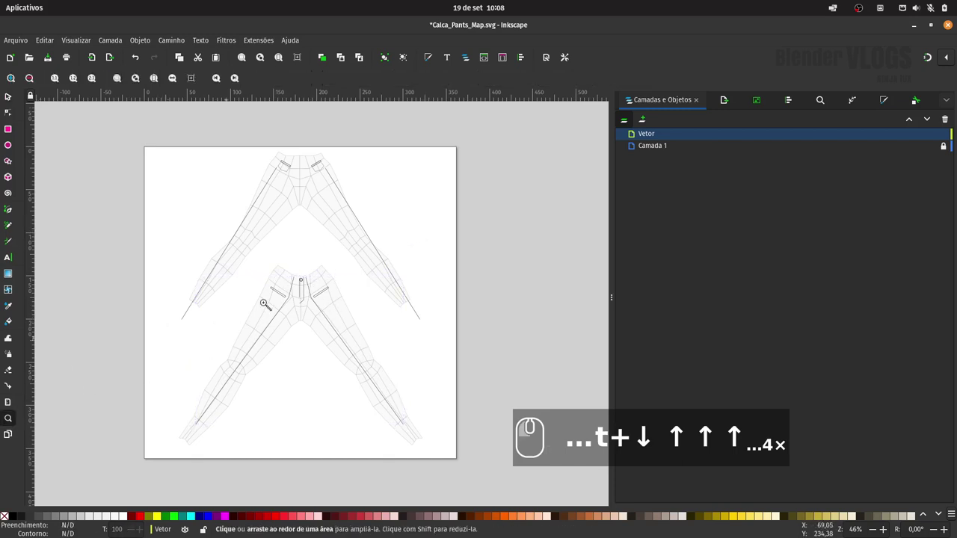
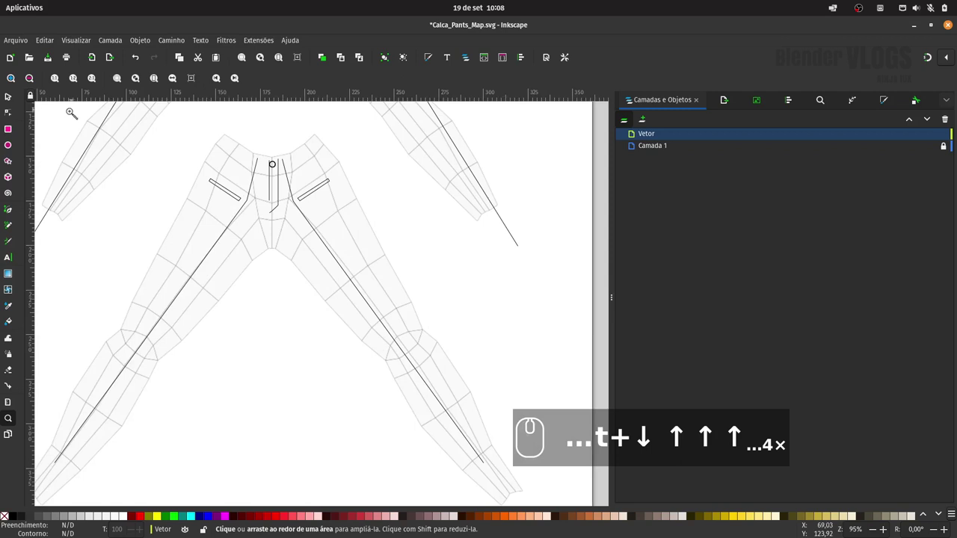
{"action": "left_click", "coordinate": [9, 96]}
{"action": "left_click_drag", "start_coordinate": [252, 199], "coordinate": [282, 209]}
{"action": "key", "text": "Right"}
{"action": "key", "text": "Right"}
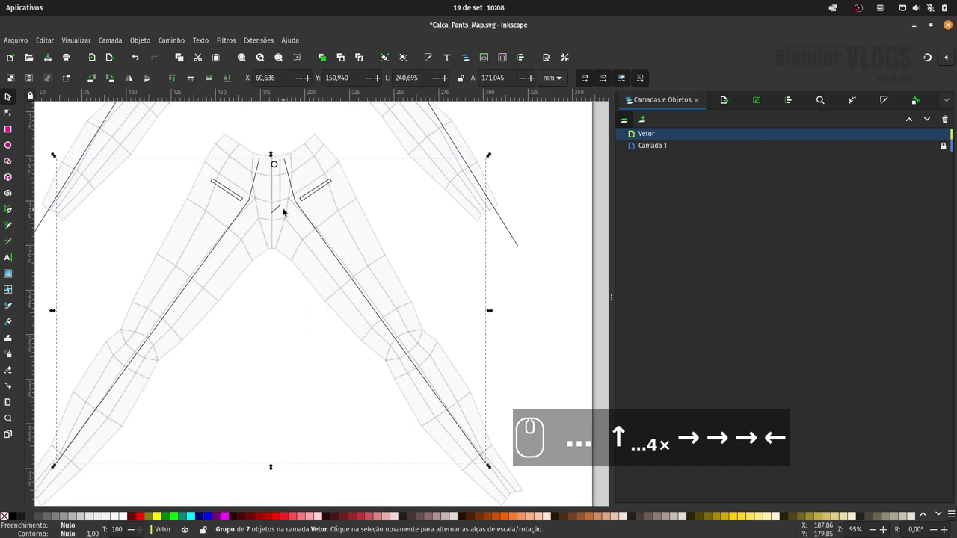
{"action": "key", "text": "space"}
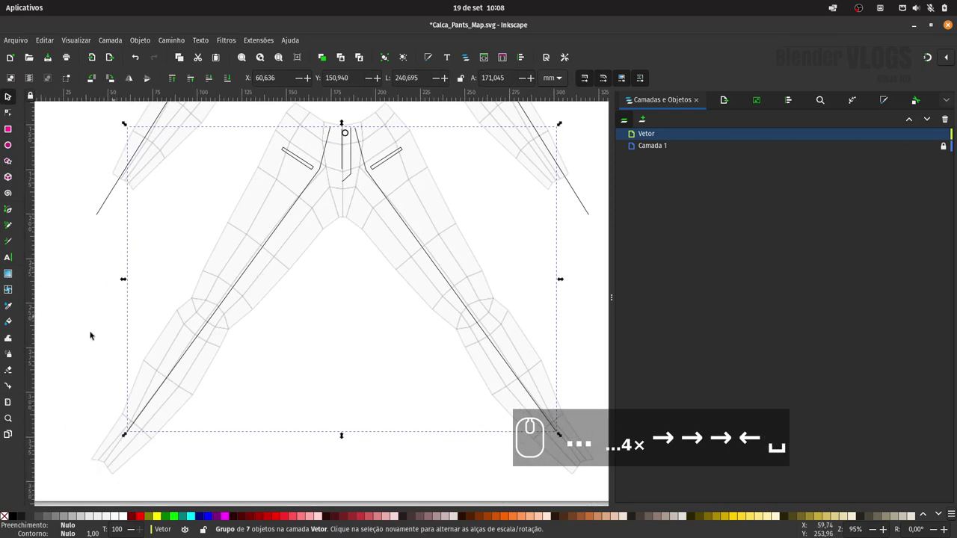
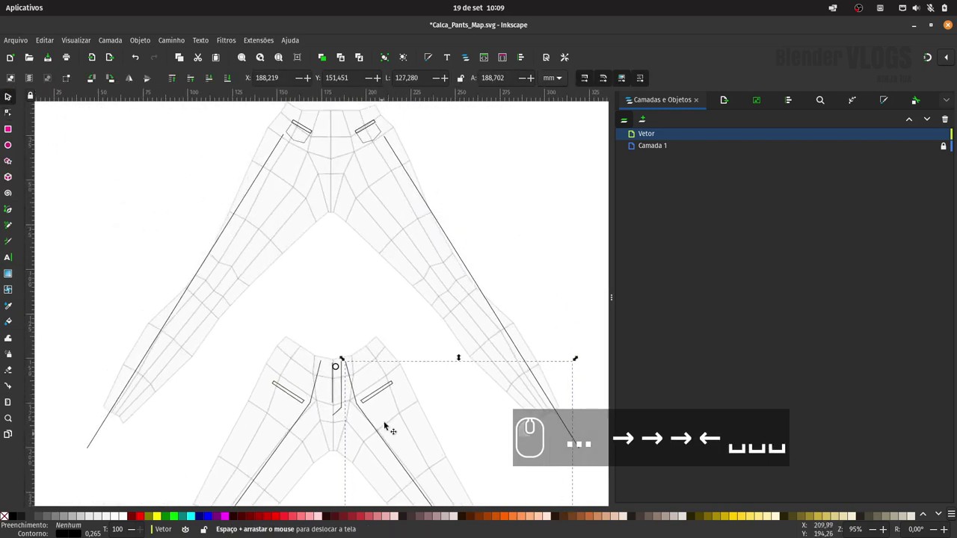
Nudge the upper pants' seam-line group slightly left
{"action": "left_click", "coordinate": [268, 156]}
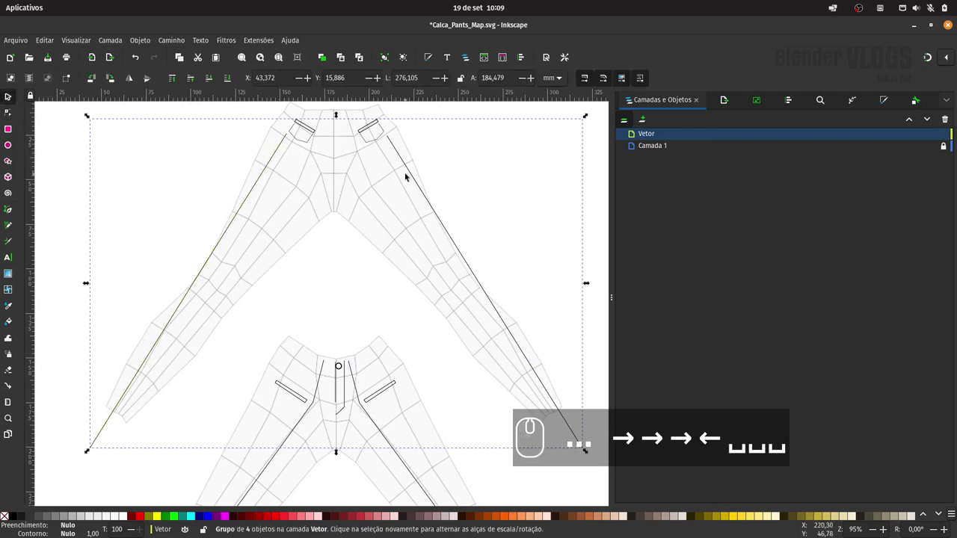
{"action": "key", "text": "Left"}
{"action": "key", "text": "Left"}
{"action": "key", "text": "Left"}
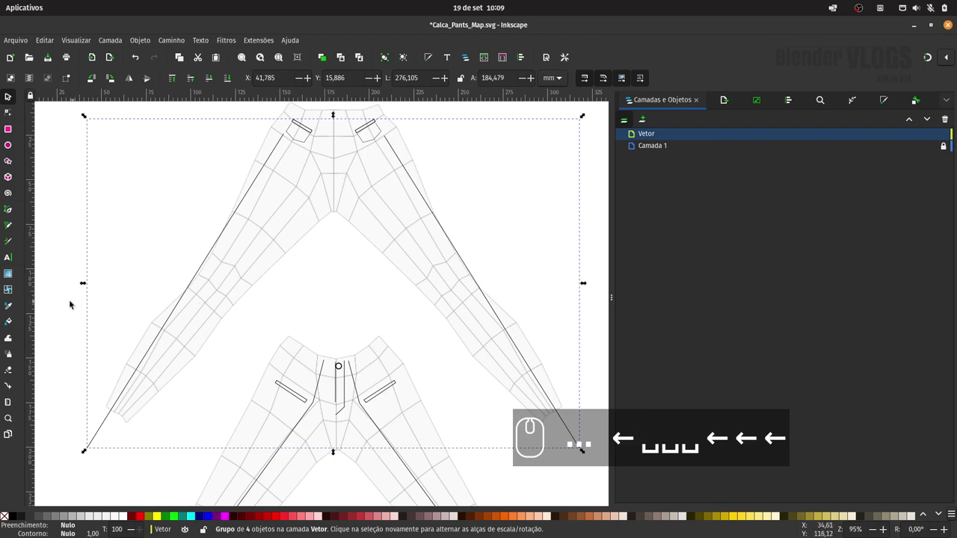
Enter the group and delete the old left straight seam line, keeping the right one selected
{"action": "left_click_drag", "start_coordinate": [8, 114], "coordinate": [17, 96]}
{"action": "left_click_drag", "start_coordinate": [14, 98], "coordinate": [433, 194]}
{"action": "key", "text": "Delete"}
{"action": "left_click", "coordinate": [412, 179]}
{"action": "key", "text": "Delete"}
{"action": "key", "text": "ctrl+z"}
{"action": "left_click", "coordinate": [411, 187]}
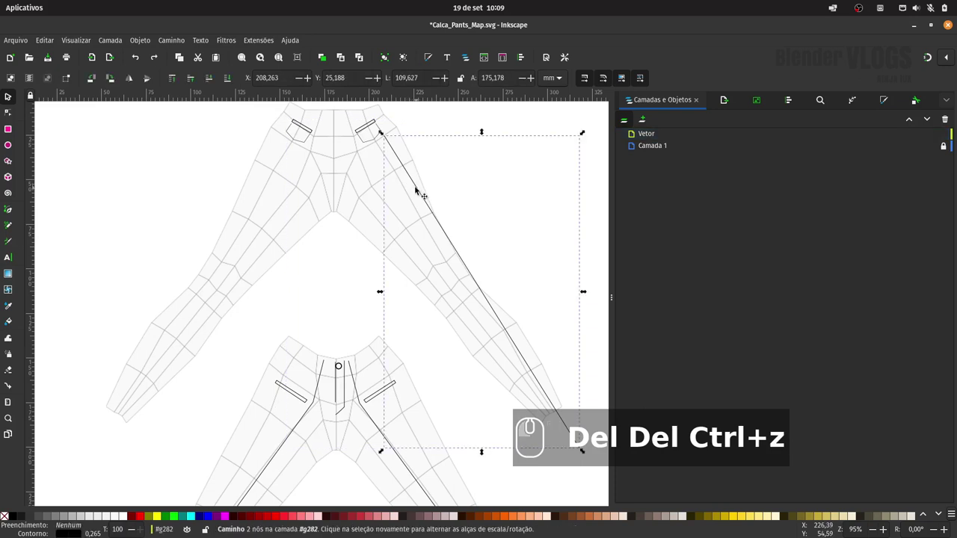
Delete the straight right seam and draw a new 3-node seam bending at the knee
{"action": "key", "text": "Delete"}
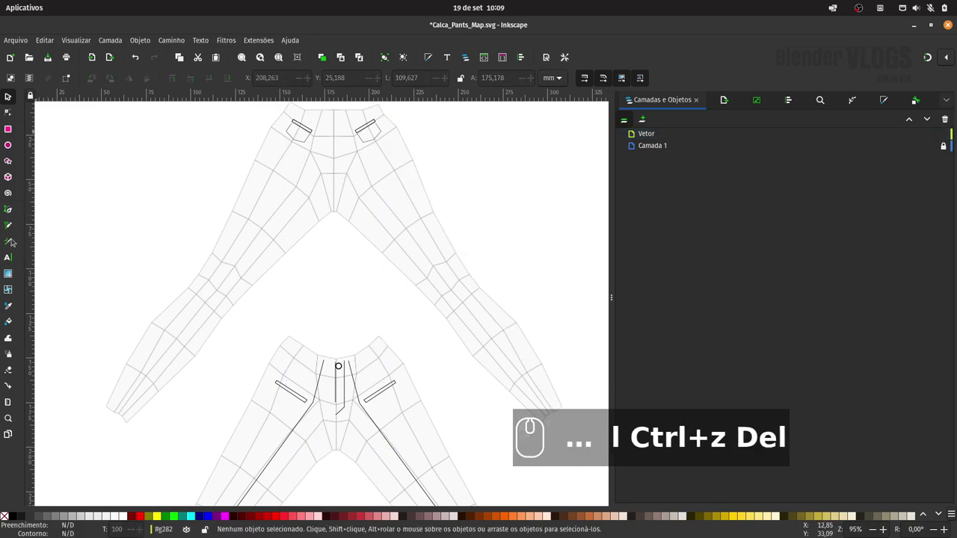
{"action": "left_click_drag", "start_coordinate": [14, 213], "coordinate": [279, 166]}
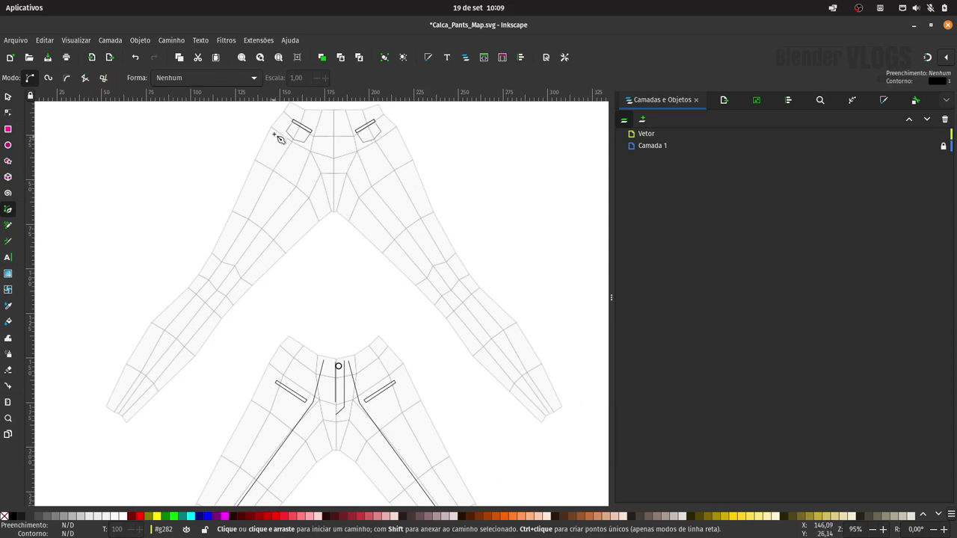
{"action": "left_click_drag", "start_coordinate": [289, 132], "coordinate": [126, 410]}
{"action": "left_click", "coordinate": [11, 95]}
Duplicate the bent seam, mirror it and nudge it onto the other leg
{"action": "key", "text": "ctrl+d"}
{"action": "left_click_drag", "start_coordinate": [132, 77], "coordinate": [140, 135]}
{"action": "key", "text": "shift+Right"}
{"action": "key", "text": "shift+Right"}
{"action": "key", "text": "shift+Right"}
{"action": "key", "text": "shift+Right"}
{"action": "key", "text": "shift+Left"}
{"action": "key", "text": "Left"}
{"action": "key", "text": "Left"}
{"action": "key", "text": "Left"}
{"action": "key", "text": "Left"}
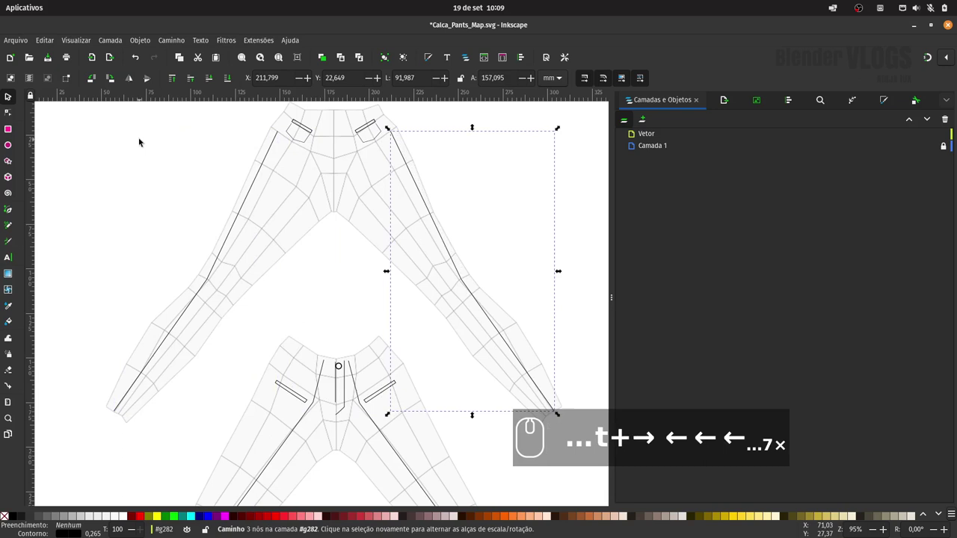
Hide the mesh reference layer and save the pants map drawing
{"action": "left_click_drag", "start_coordinate": [493, 170], "coordinate": [534, 219]}
{"action": "key", "text": "ctrl+s"}
{"action": "left_click_drag", "start_coordinate": [763, 99], "coordinate": [783, 495]}
Export the Page as the 1422 px seam-line image and save the drawing
{"action": "left_click", "coordinate": [788, 492]}
{"action": "left_click", "coordinate": [534, 308]}
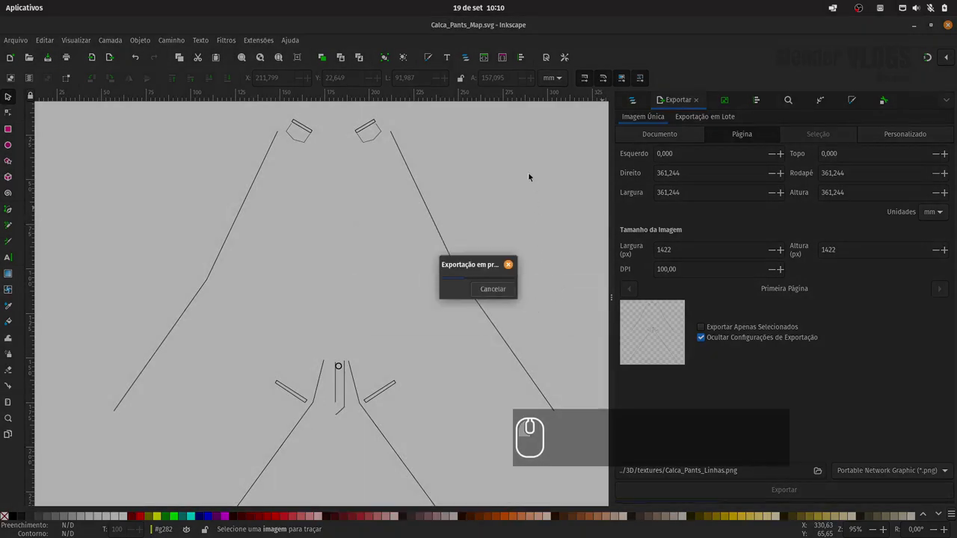
{"action": "key", "text": "ctrl+s"}
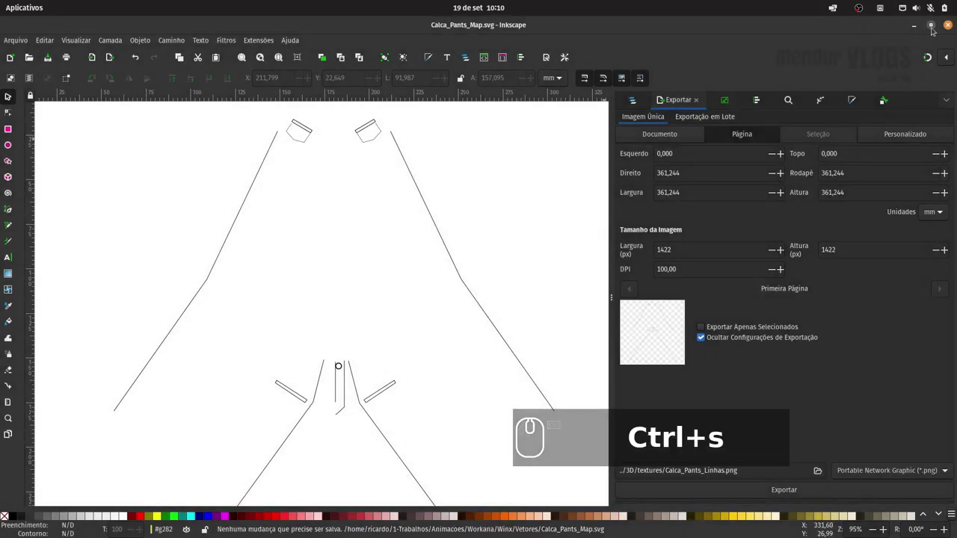
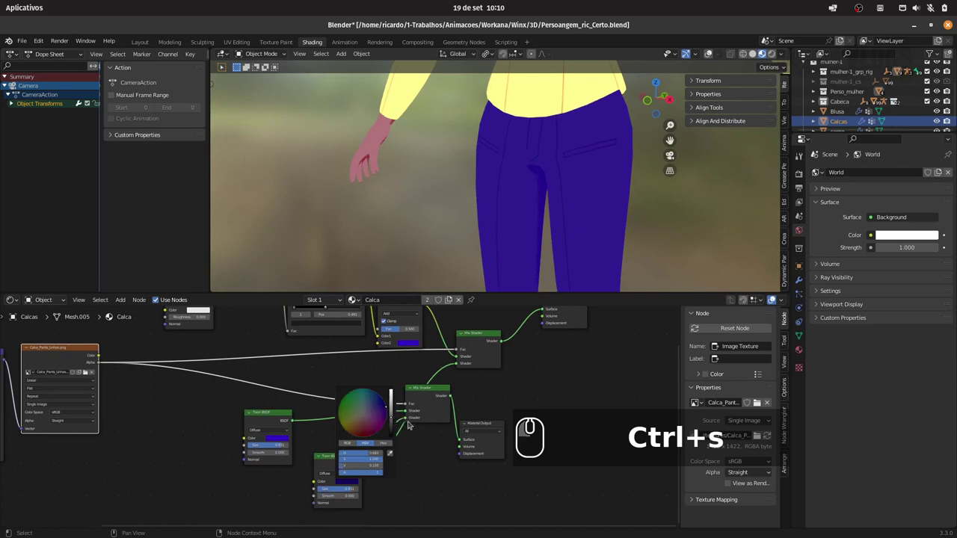
Close the colour picker and orbit to a front view of the whole character
{"action": "left_click", "coordinate": [397, 413]}
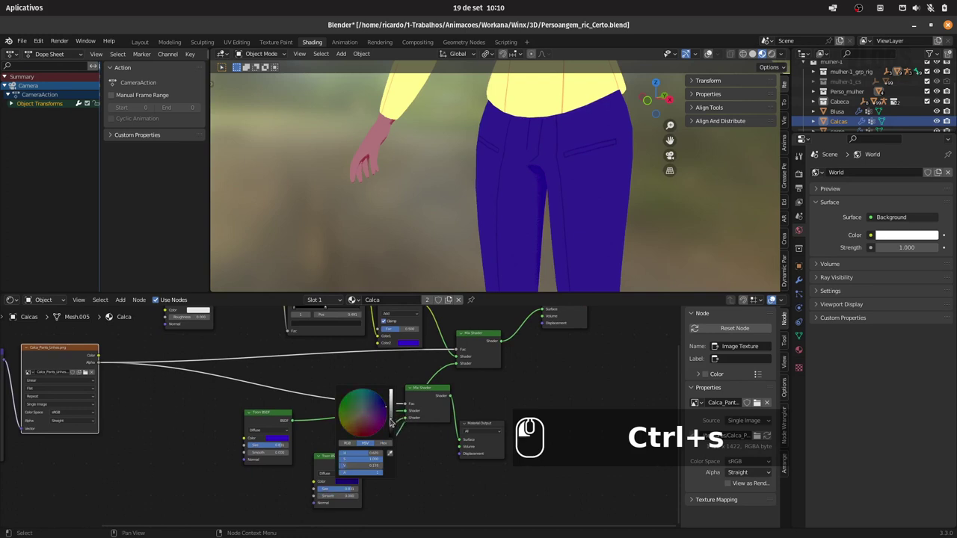
{"action": "left_click_drag", "start_coordinate": [583, 134], "coordinate": [556, 177]}
{"action": "left_click", "coordinate": [533, 185]}
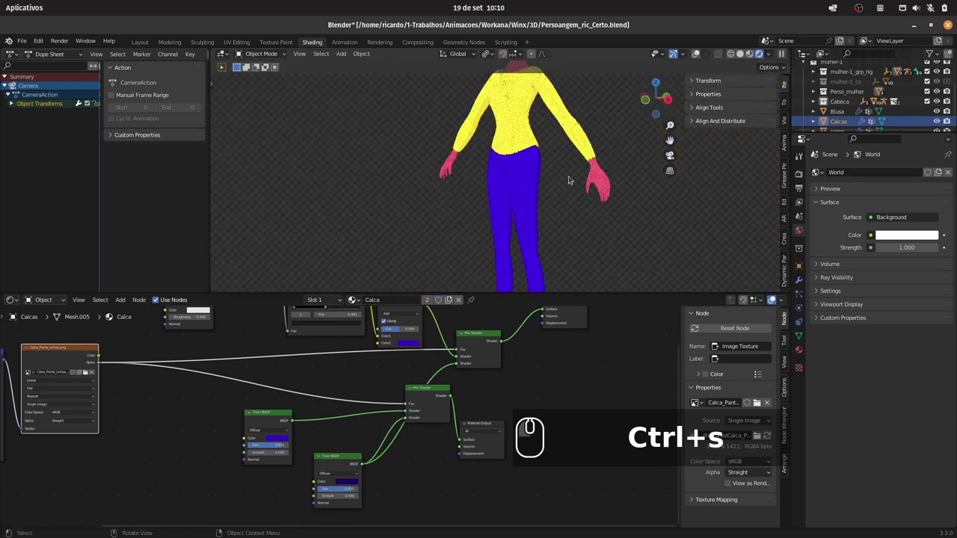
{"action": "left_click_drag", "start_coordinate": [574, 180], "coordinate": [603, 192]}
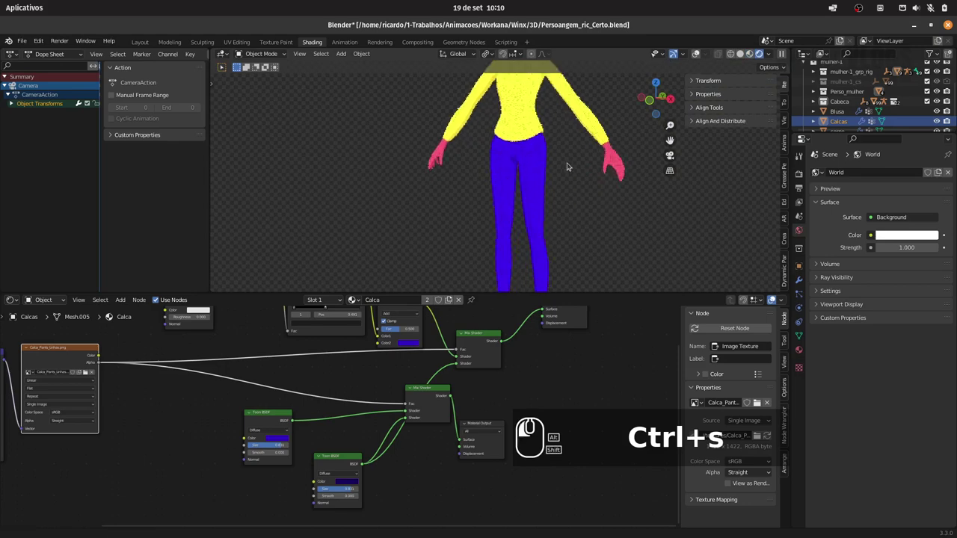
{"action": "left_click_drag", "start_coordinate": [596, 187], "coordinate": [475, 182]}
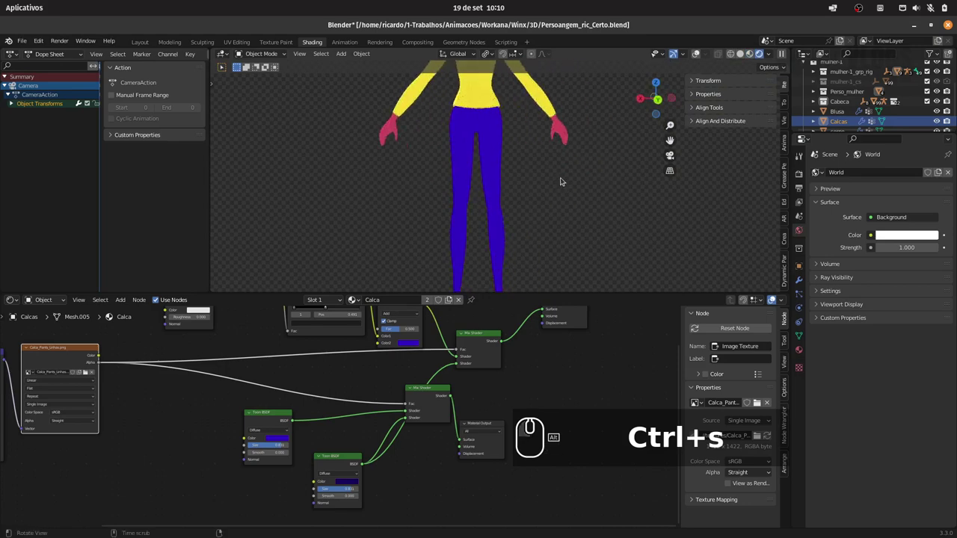
{"action": "left_click_drag", "start_coordinate": [559, 181], "coordinate": [551, 172]}
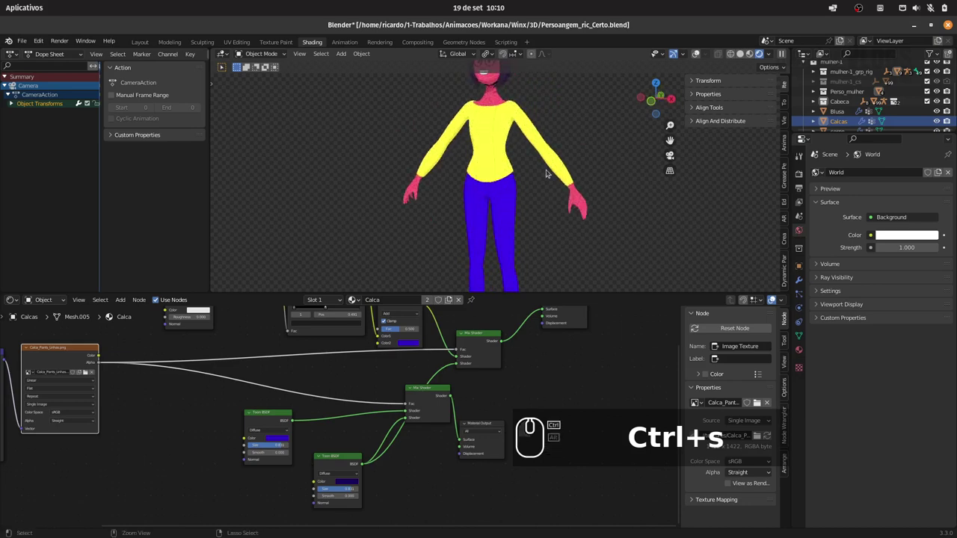
Save the scene and switch to the Layout workspace
{"action": "key", "text": "ctrl+s"}
{"action": "key", "text": "ctrl+s"}
{"action": "left_click_drag", "start_coordinate": [747, 56], "coordinate": [481, 176]}
{"action": "left_click", "coordinate": [789, 60]}
{"action": "left_click", "coordinate": [729, 103]}
{"action": "left_click", "coordinate": [731, 103]}
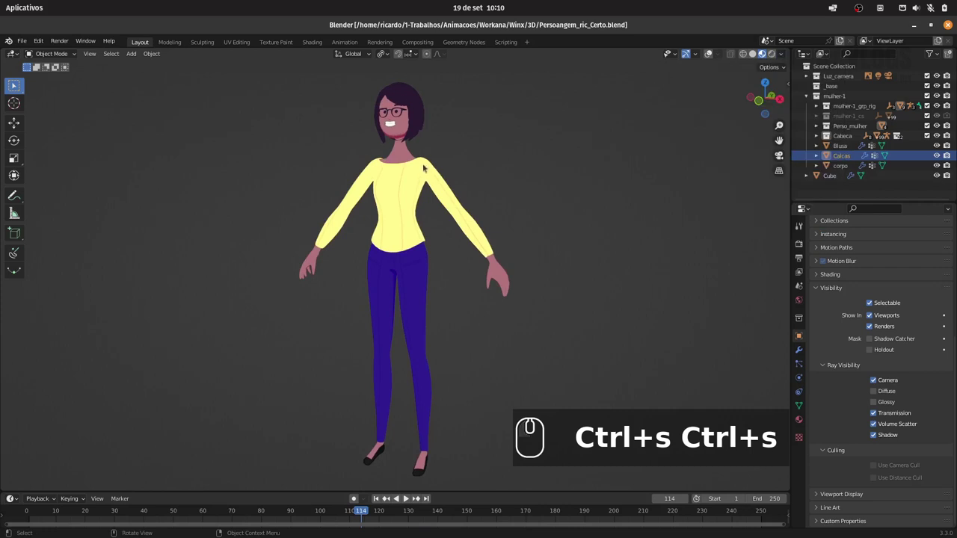
Select the rig and test-move the left hand control in Pose Mode
{"action": "left_click", "coordinate": [448, 282]}
{"action": "left_click", "coordinate": [757, 60]}
{"action": "left_click", "coordinate": [465, 216]}
{"action": "left_click_drag", "start_coordinate": [486, 218], "coordinate": [539, 265]}
{"action": "key", "text": "g"}
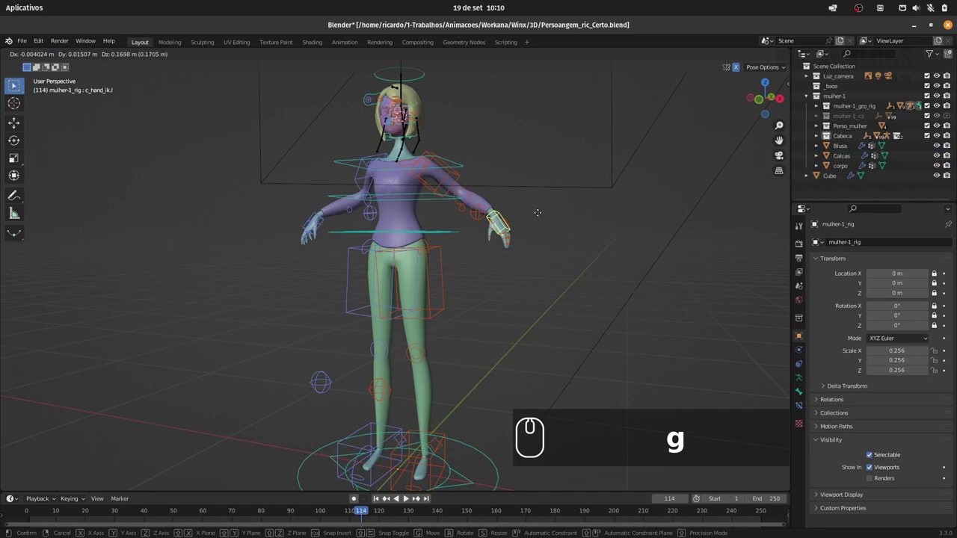
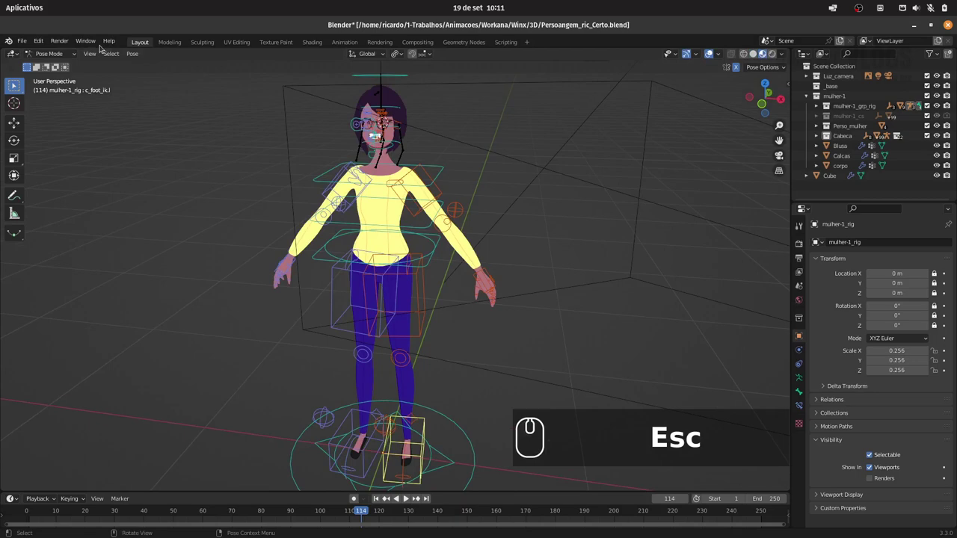
Return to Object Mode and show the character in Material Preview shading
{"action": "left_click", "coordinate": [60, 56]}
{"action": "left_click_drag", "start_coordinate": [63, 66], "coordinate": [84, 67]}
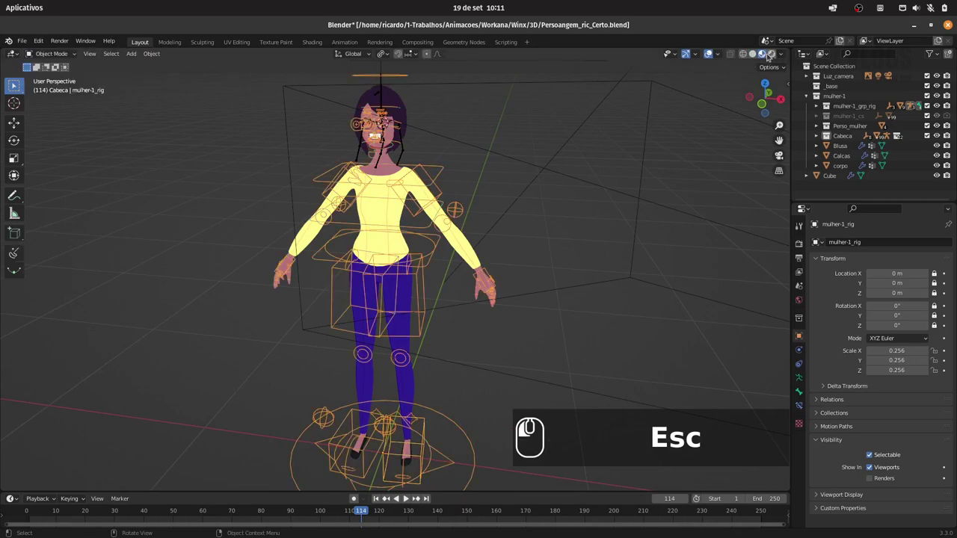
{"action": "left_click", "coordinate": [702, 54]}
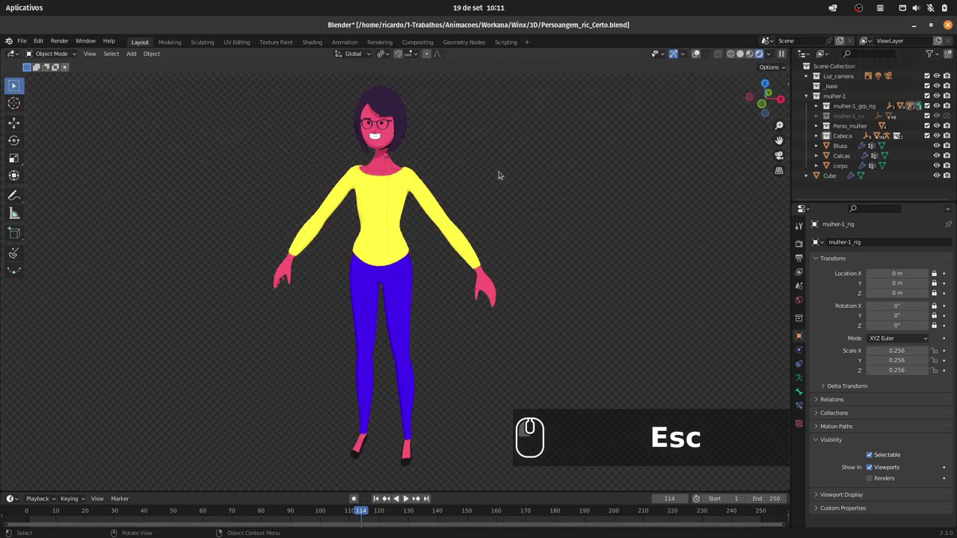
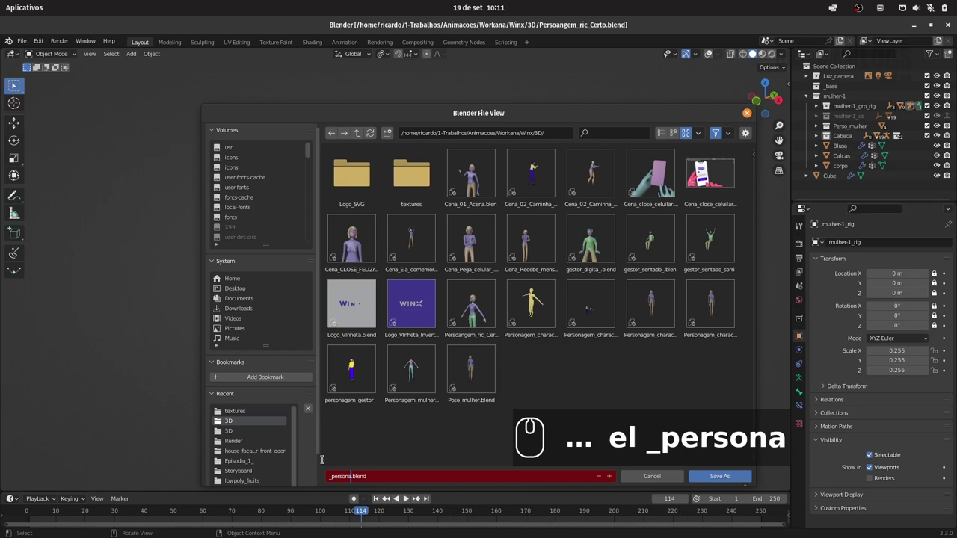
Name the new file _persona_Femin_ok.blend in the 3D folder and save it
{"action": "type", "text": "_"}
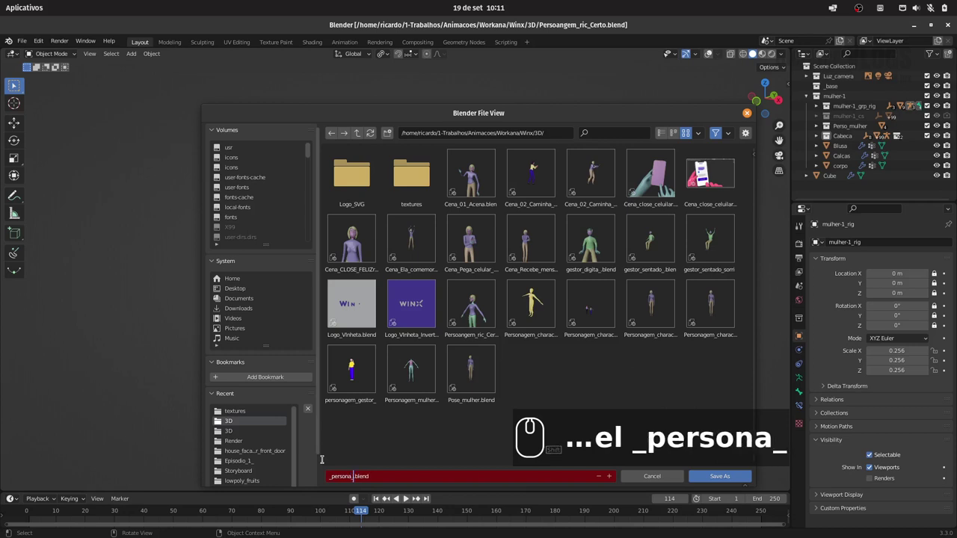
{"action": "type", "text": "femin"}
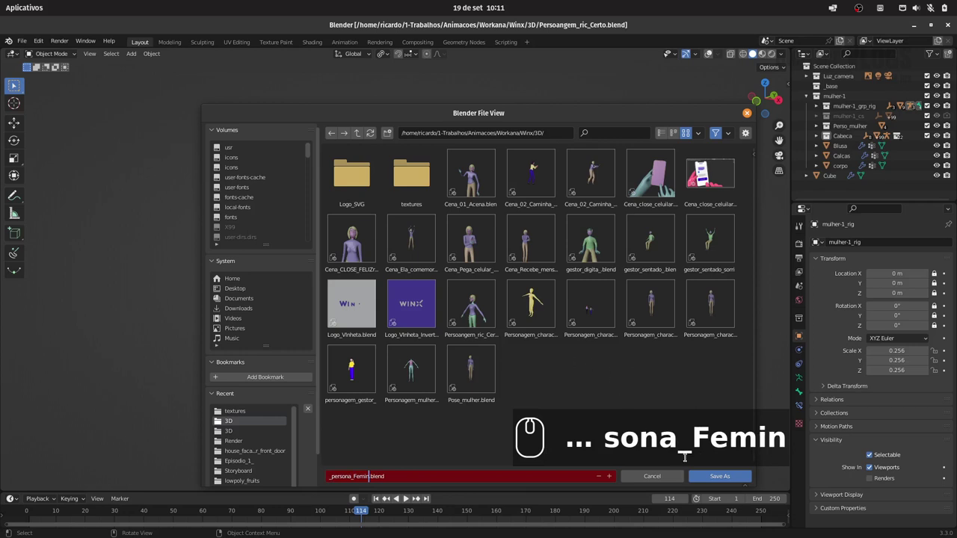
{"action": "type", "text": "_ok"}
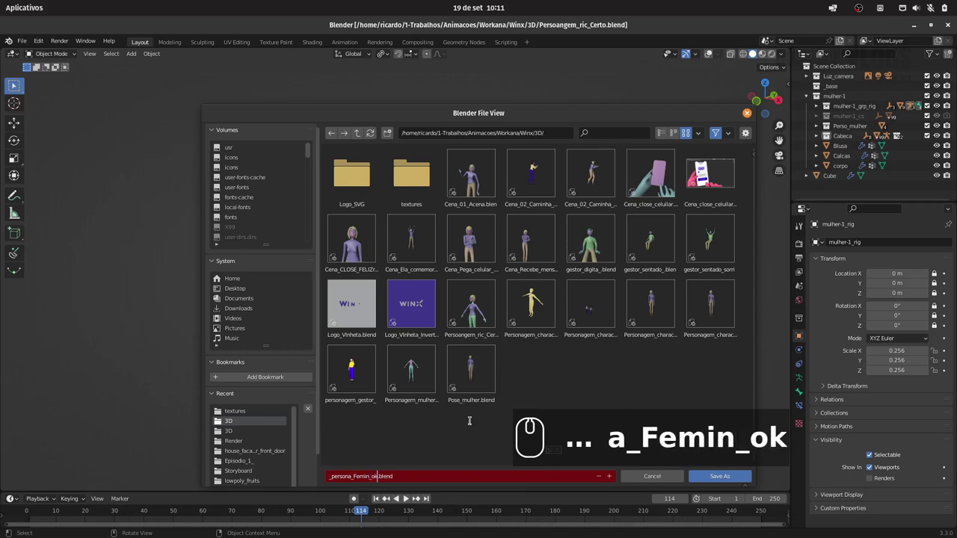